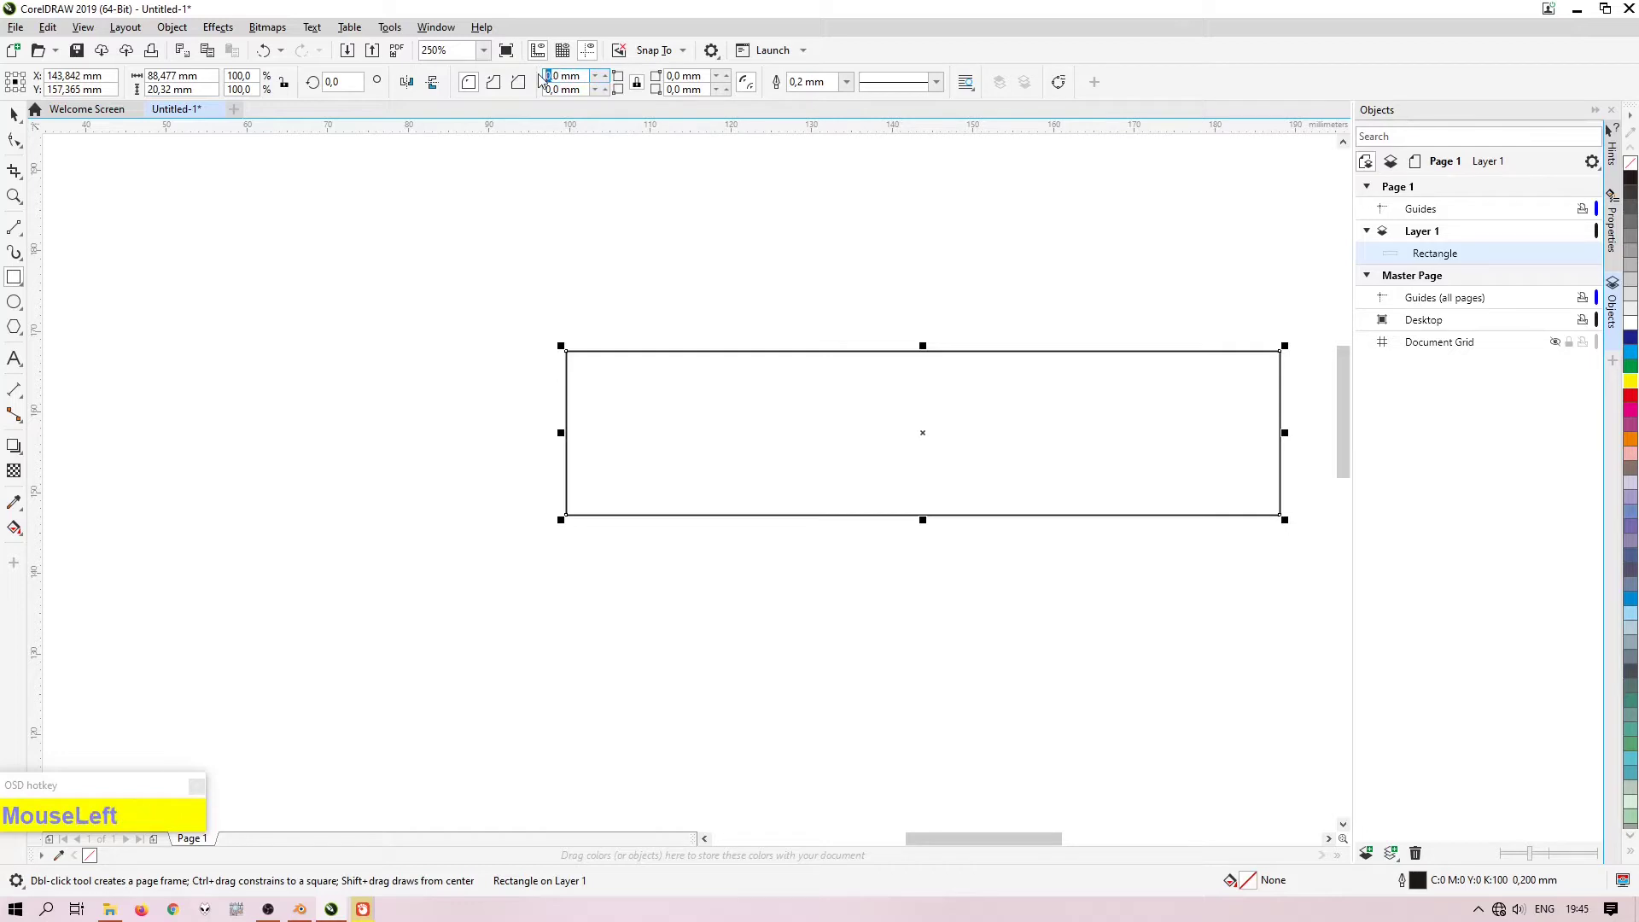
# Step: Apply an 8 mm corner radius so the rectangle becomes a pill shape
pyautogui.press('8')
pyautogui.press('Return')
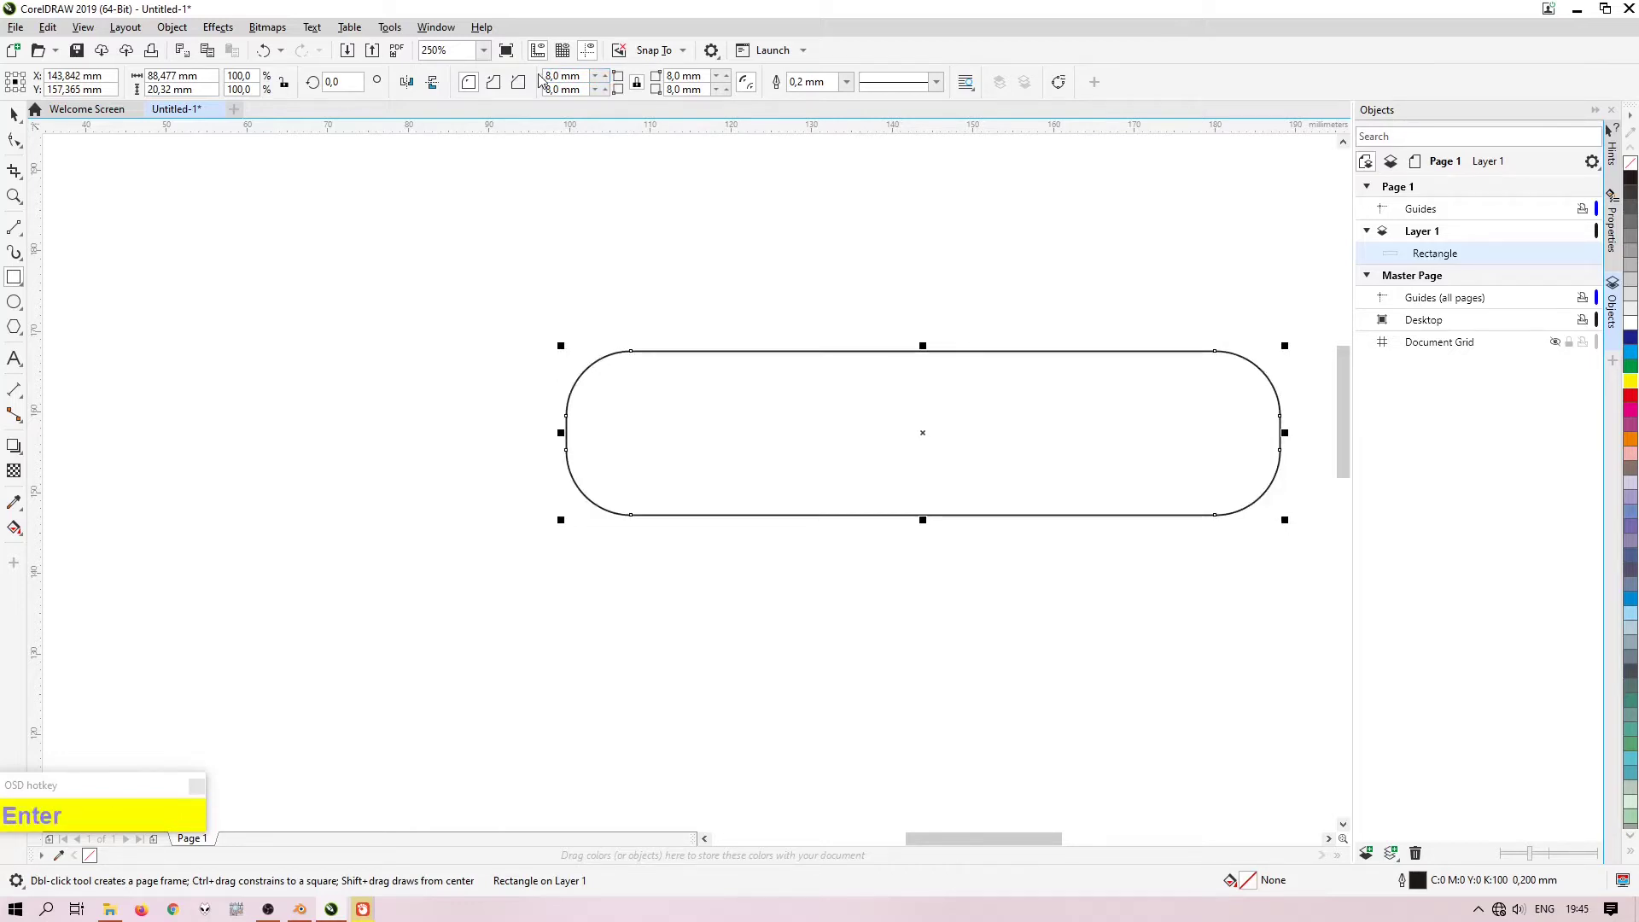
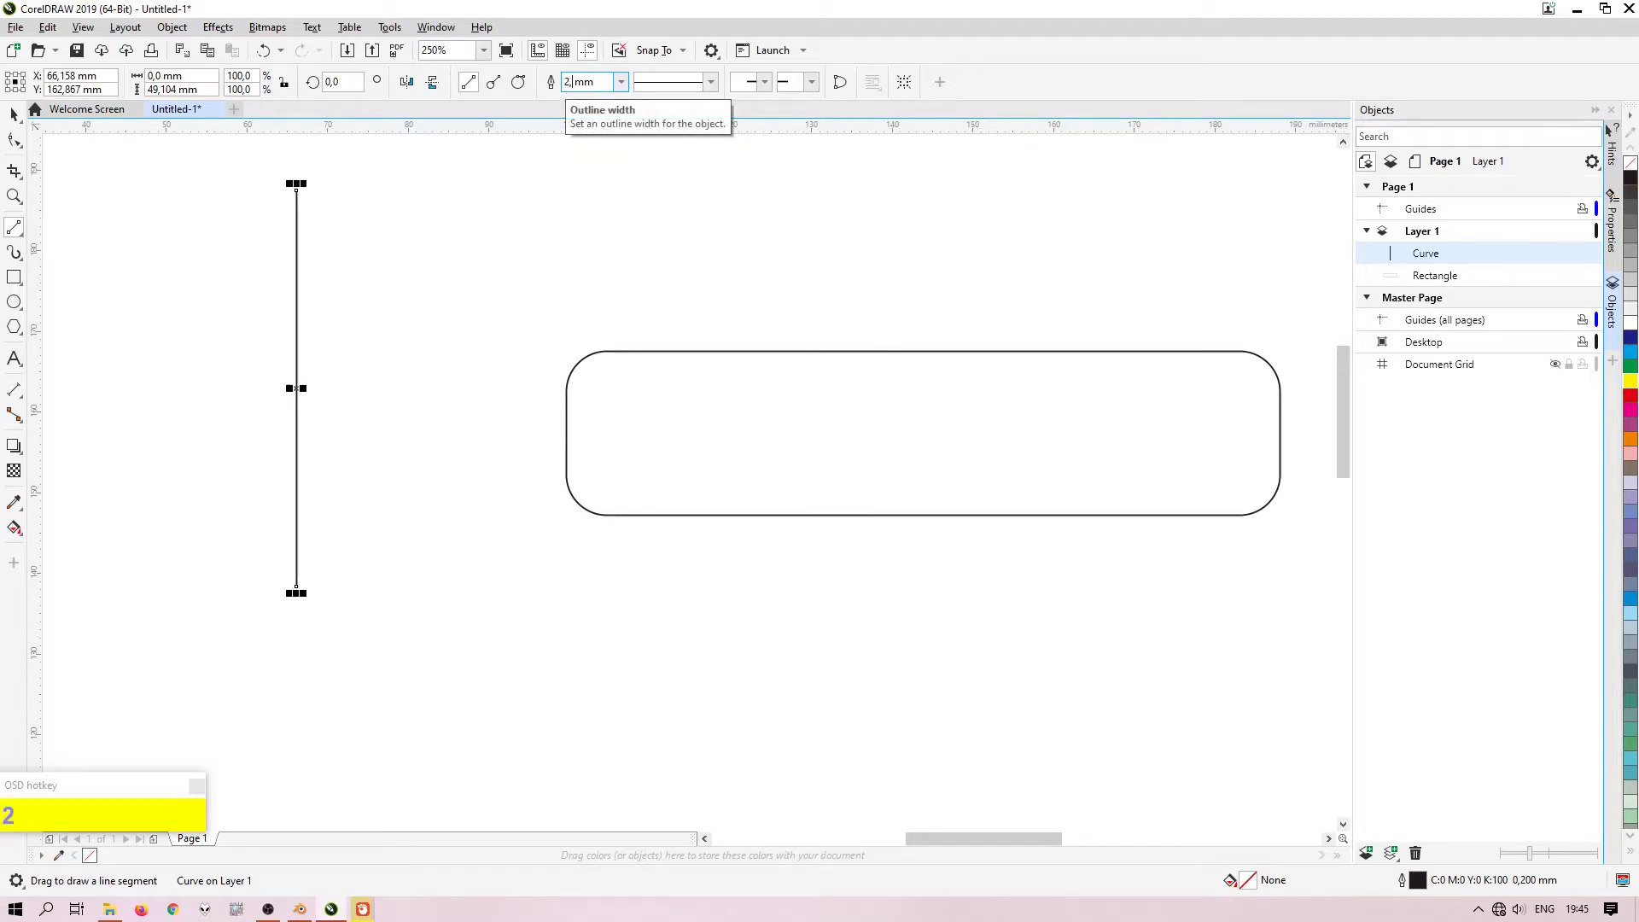
# Step: Thicken the vertical line's outline to about 2.5 mm
pyautogui.press('5')
pyautogui.press('Return')
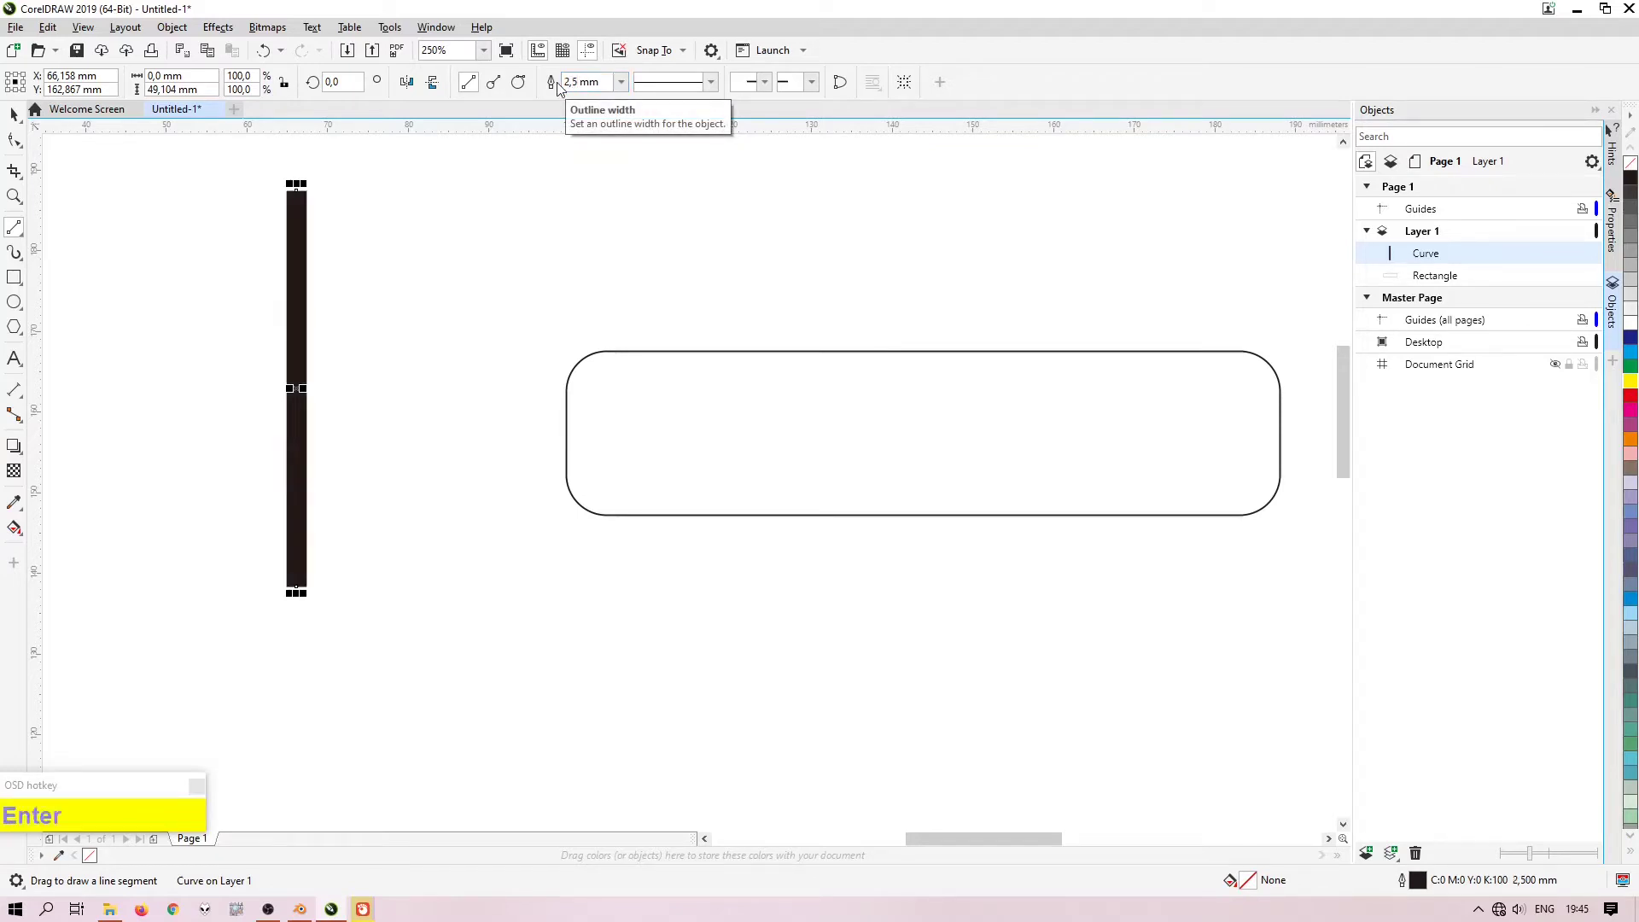
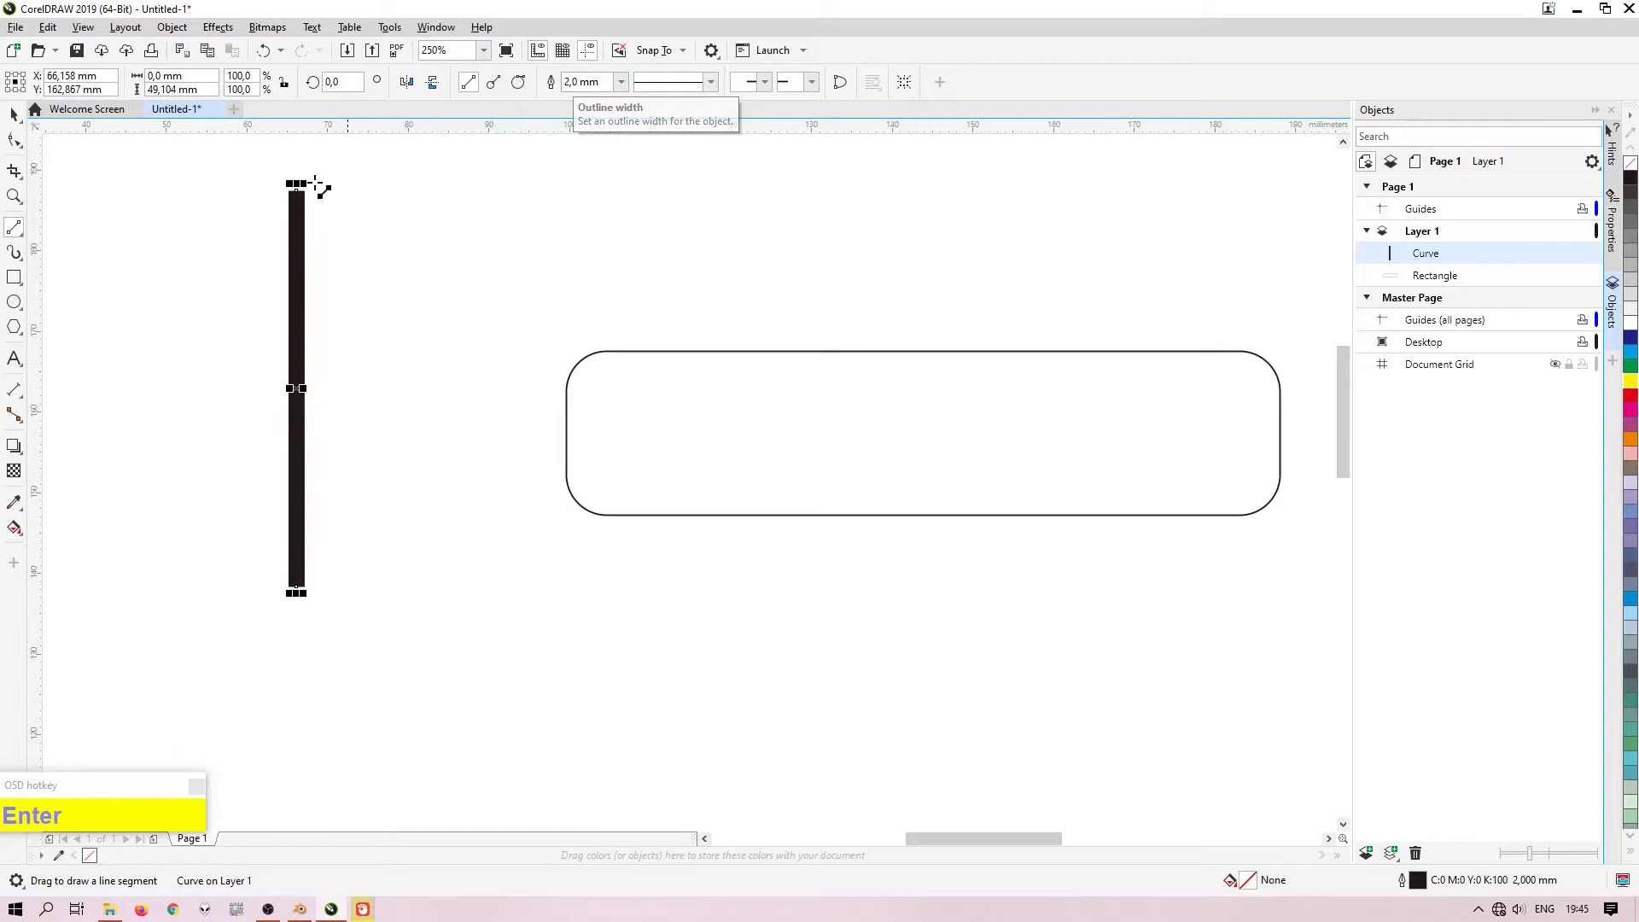
# Step: Draw a circle, copy it as a ring beside the line, and centre the filled one on the line
pyautogui.click(26, 302)
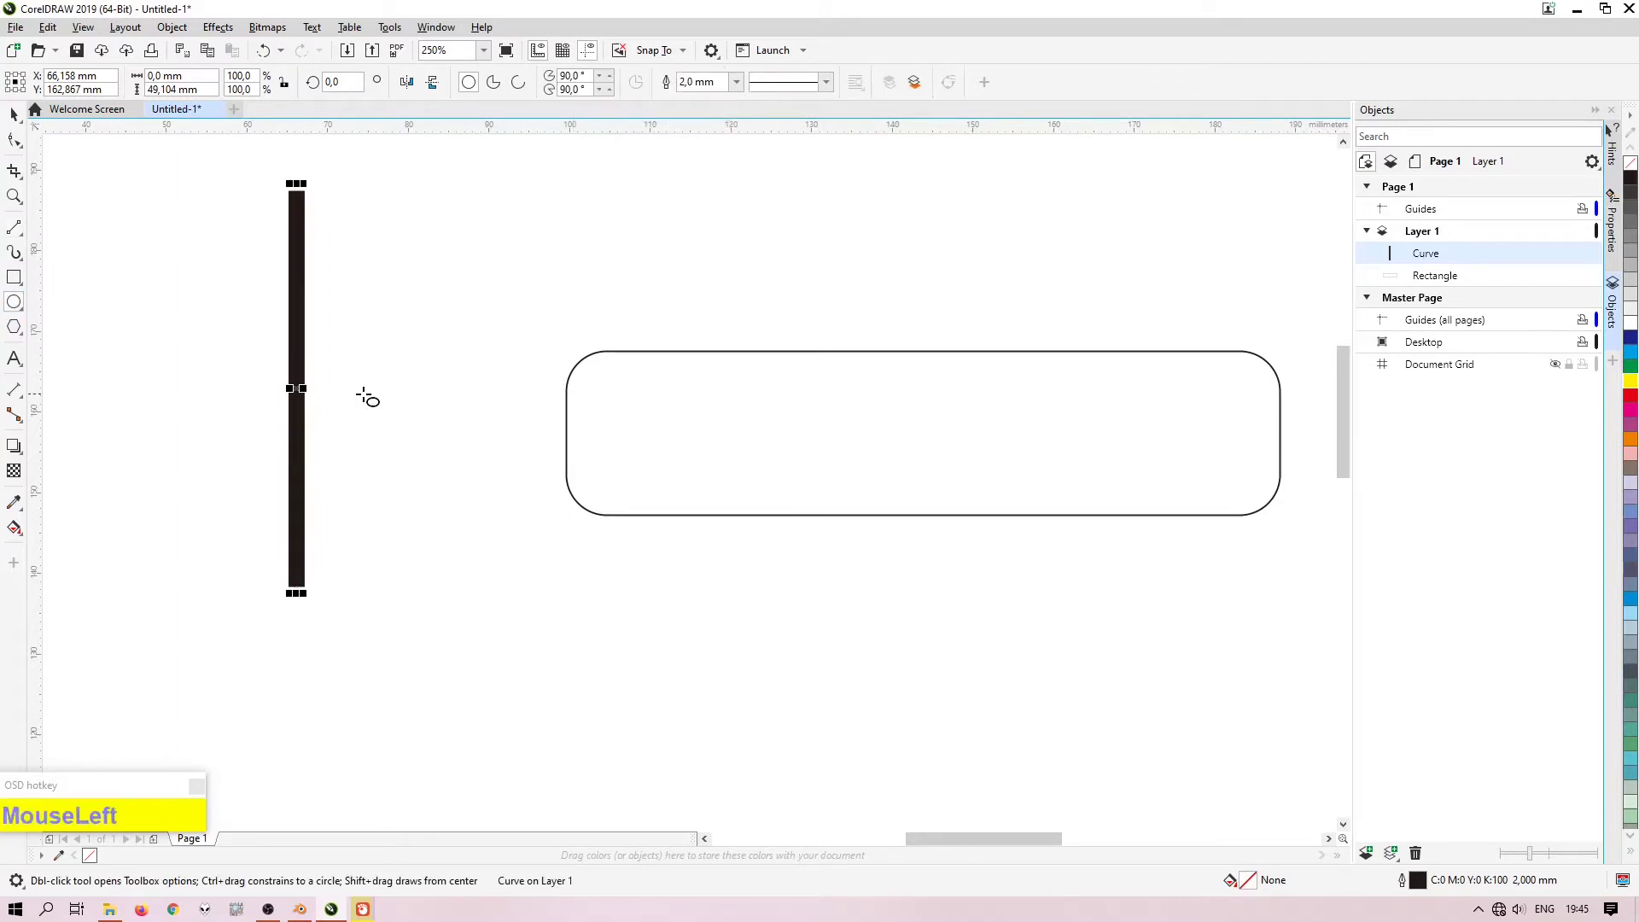
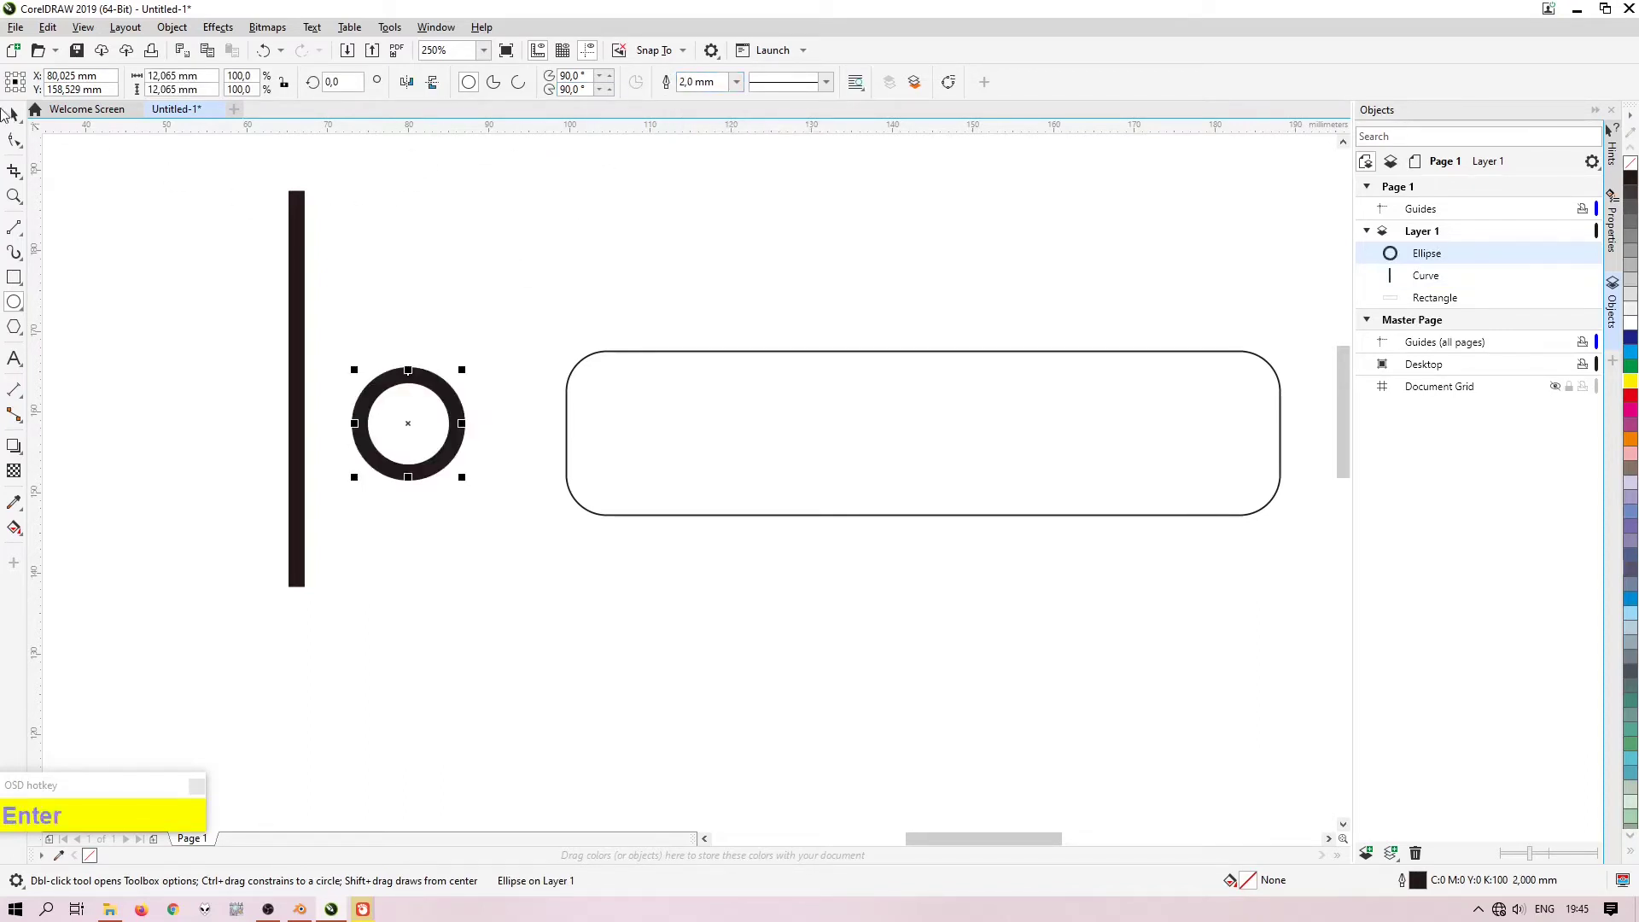
pyautogui.moveTo(29, 119); pyautogui.dragTo(165, 423)
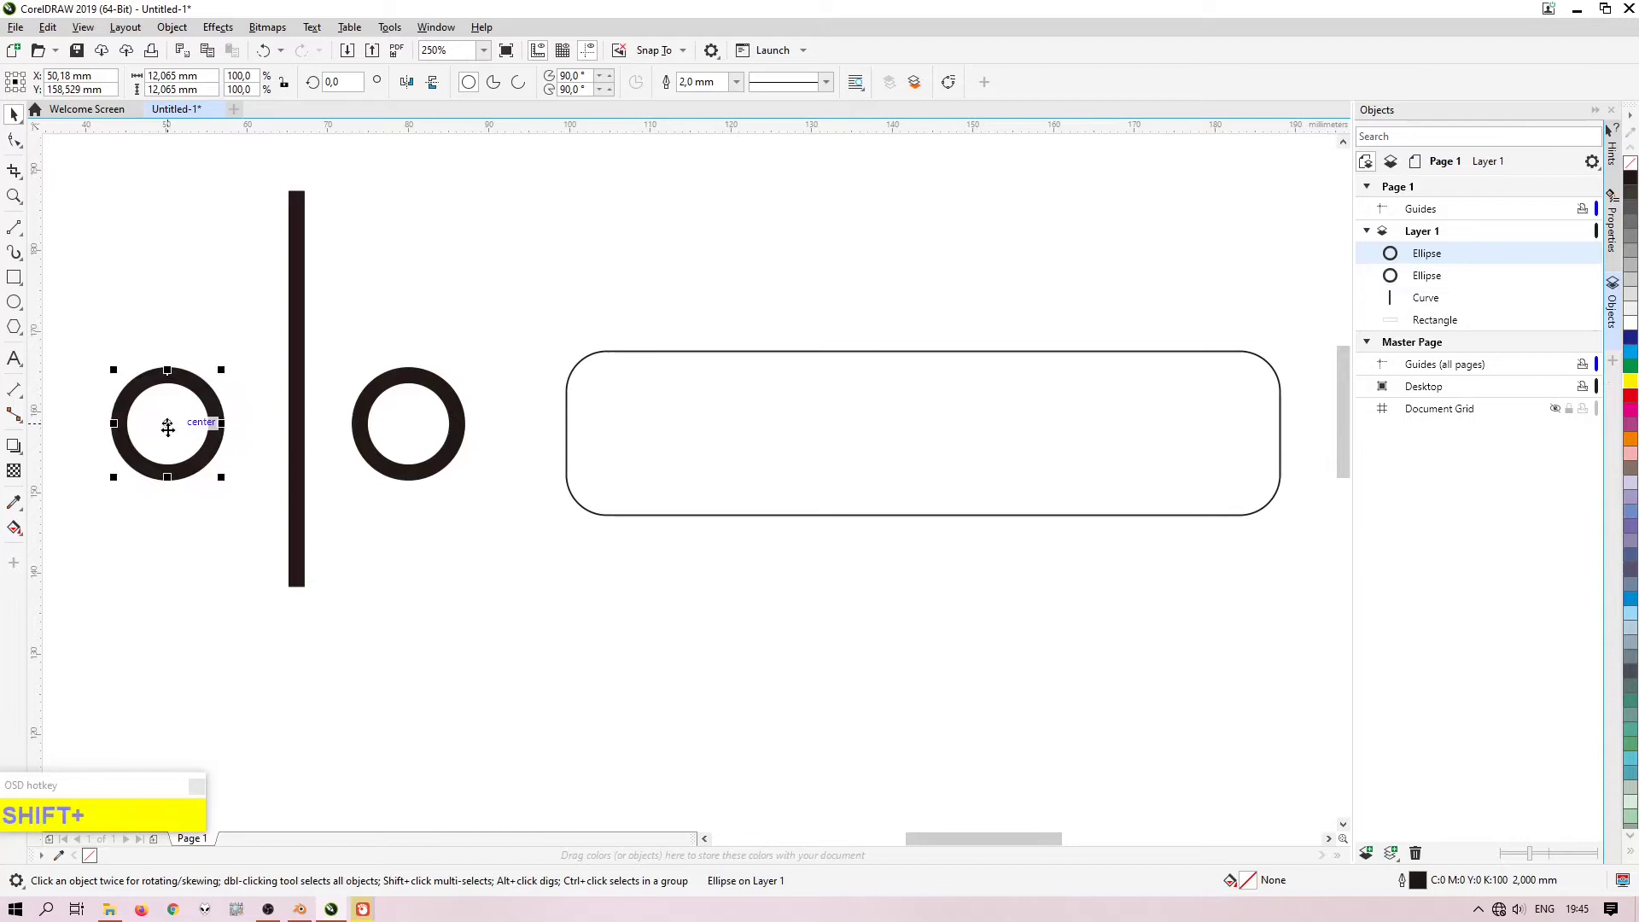
pyautogui.moveTo(395, 441); pyautogui.dragTo(298, 381)
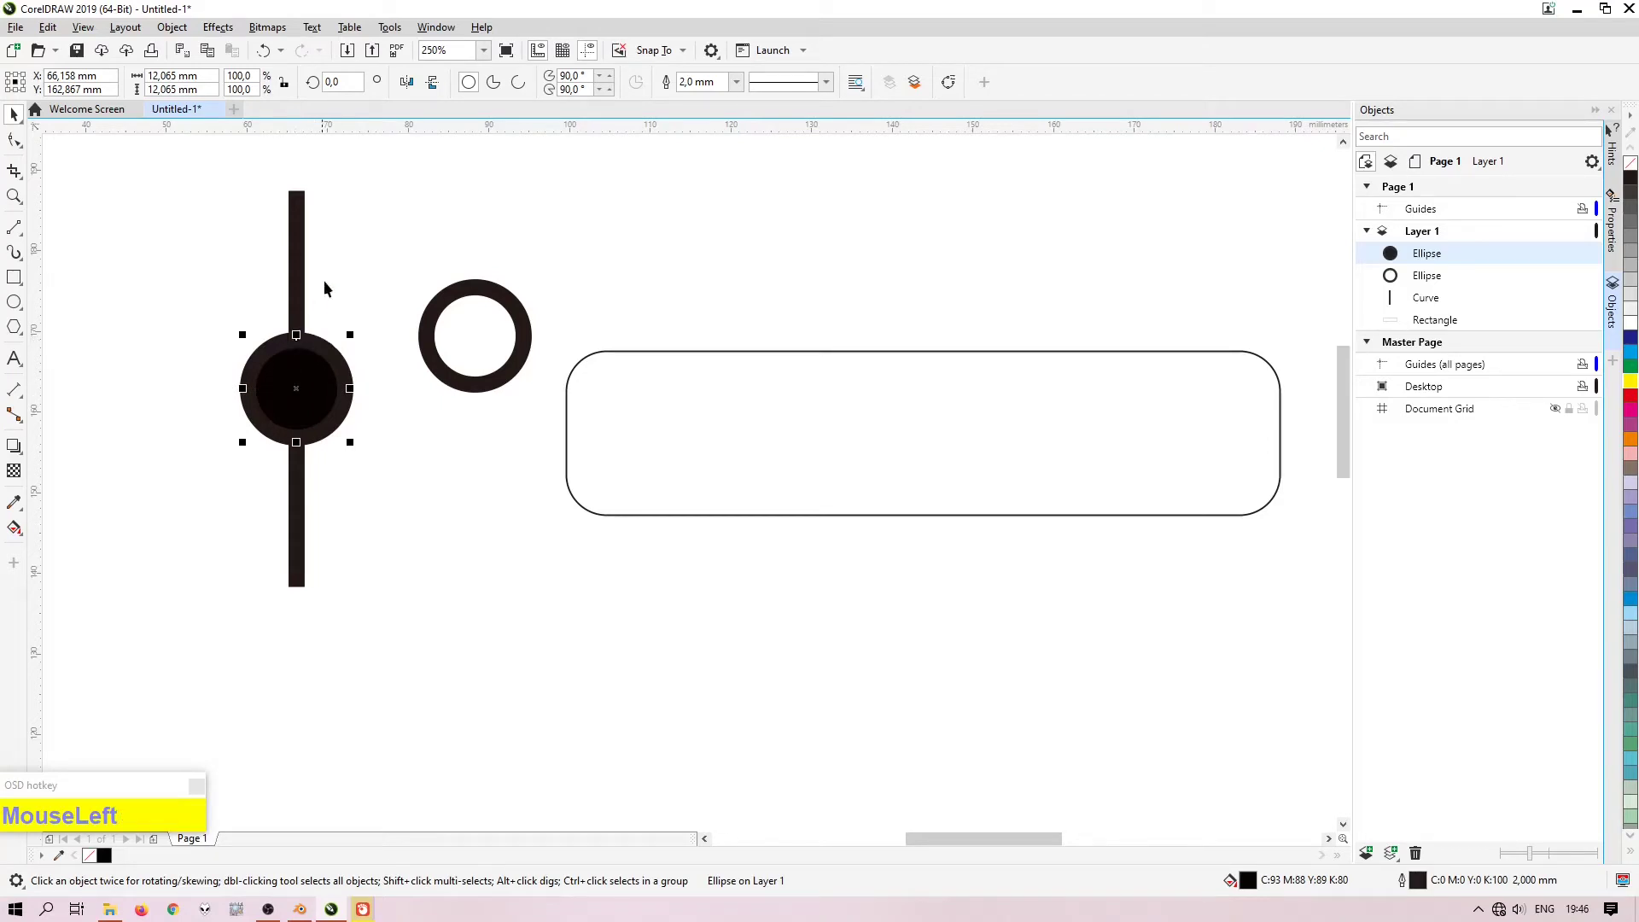
pyautogui.scroll(3)
pyautogui.moveTo(326, 358); pyautogui.dragTo(238, 483)
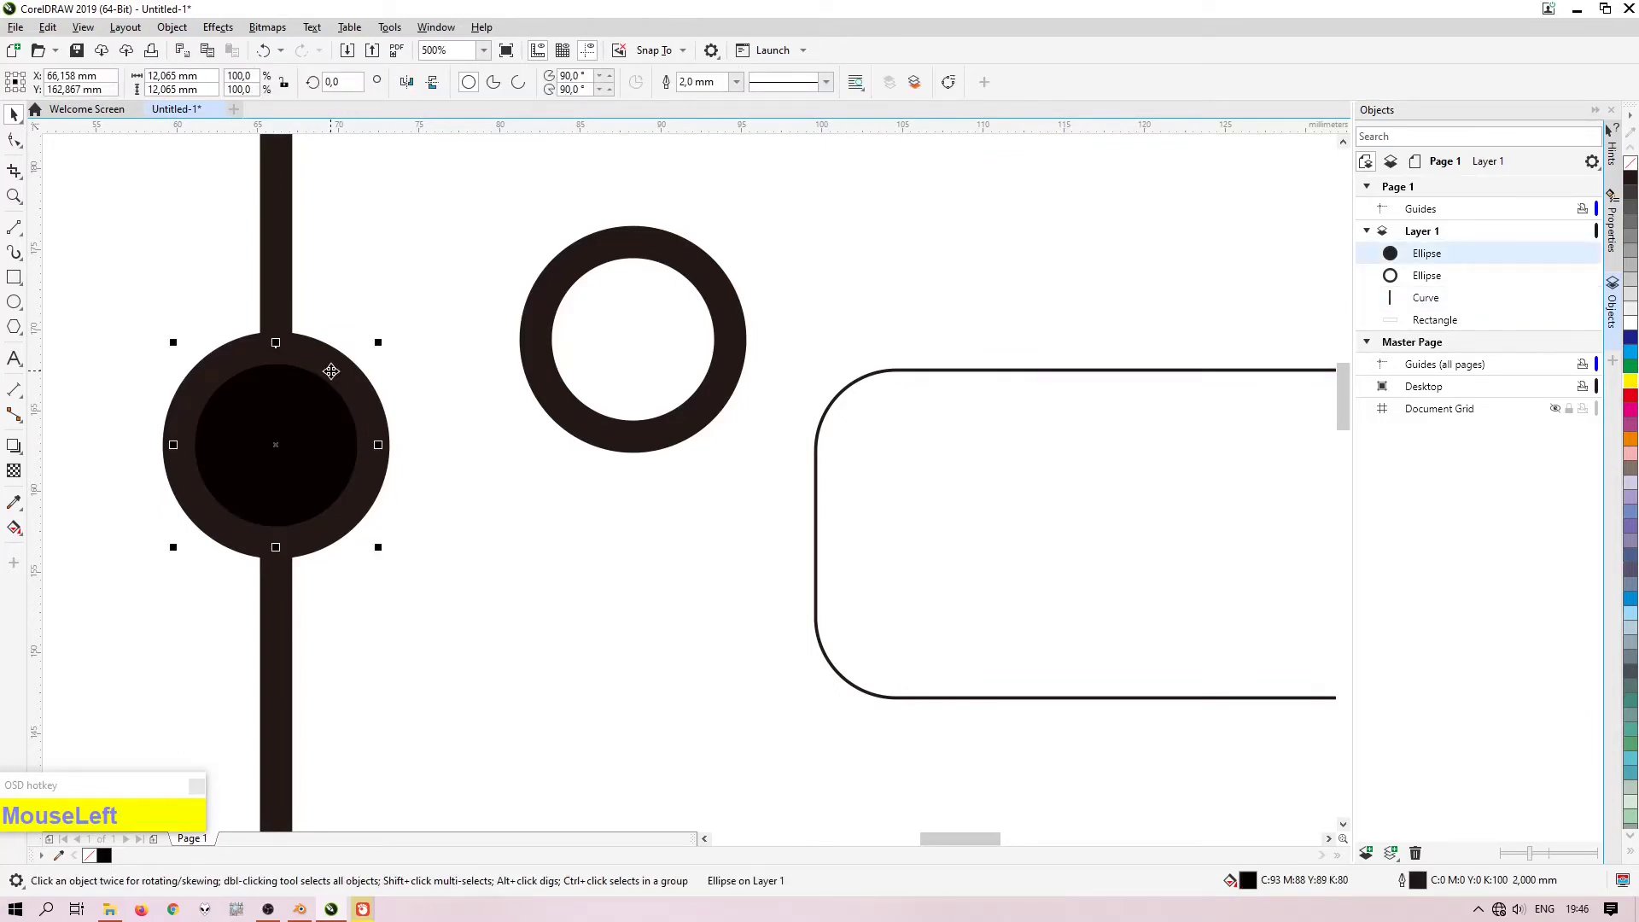
# Step: Drag the ring circle onto the vertical line
pyautogui.click(286, 273)
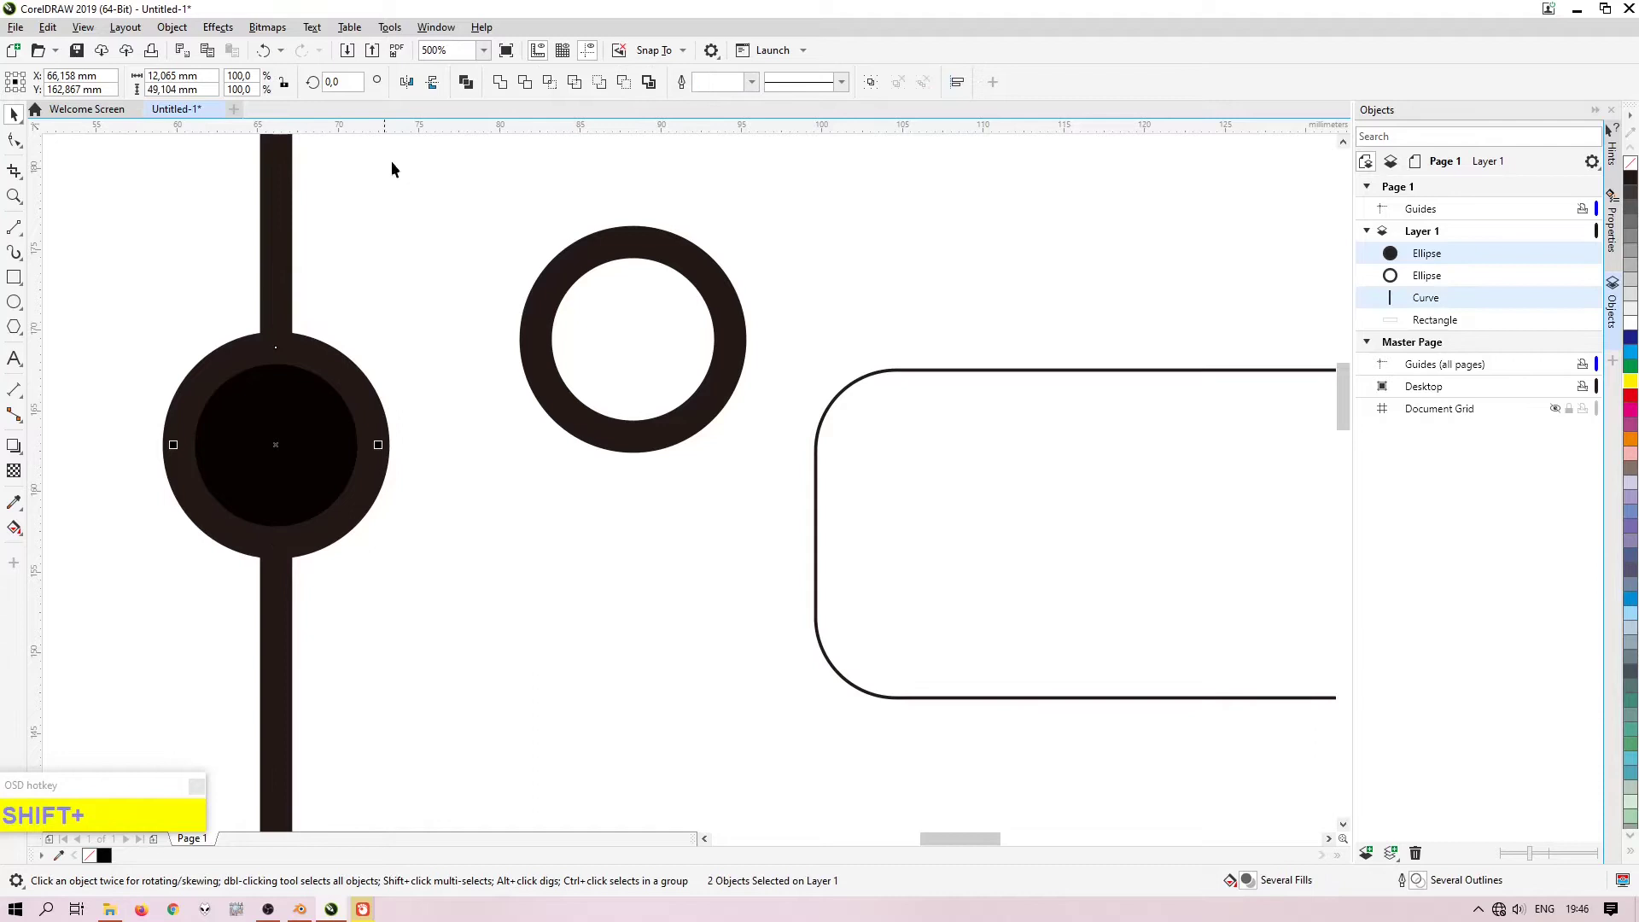
pyautogui.click(528, 85)
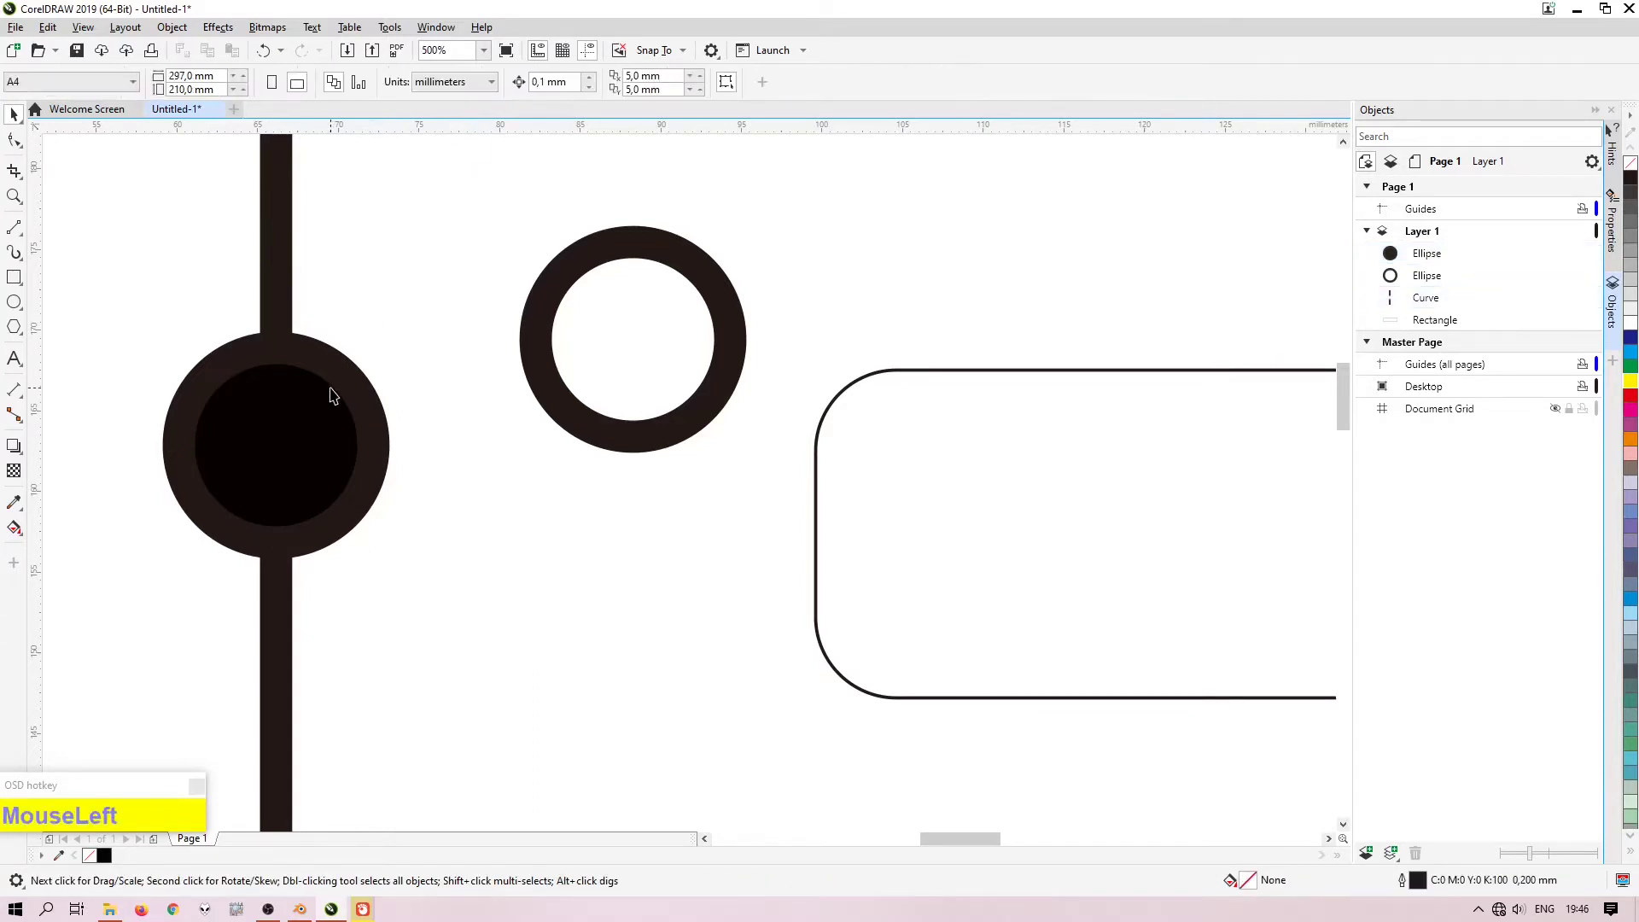
pyautogui.scroll(-3)
pyautogui.scroll(3)
pyautogui.moveTo(463, 400); pyautogui.dragTo(251, 416)
pyautogui.scroll(3)
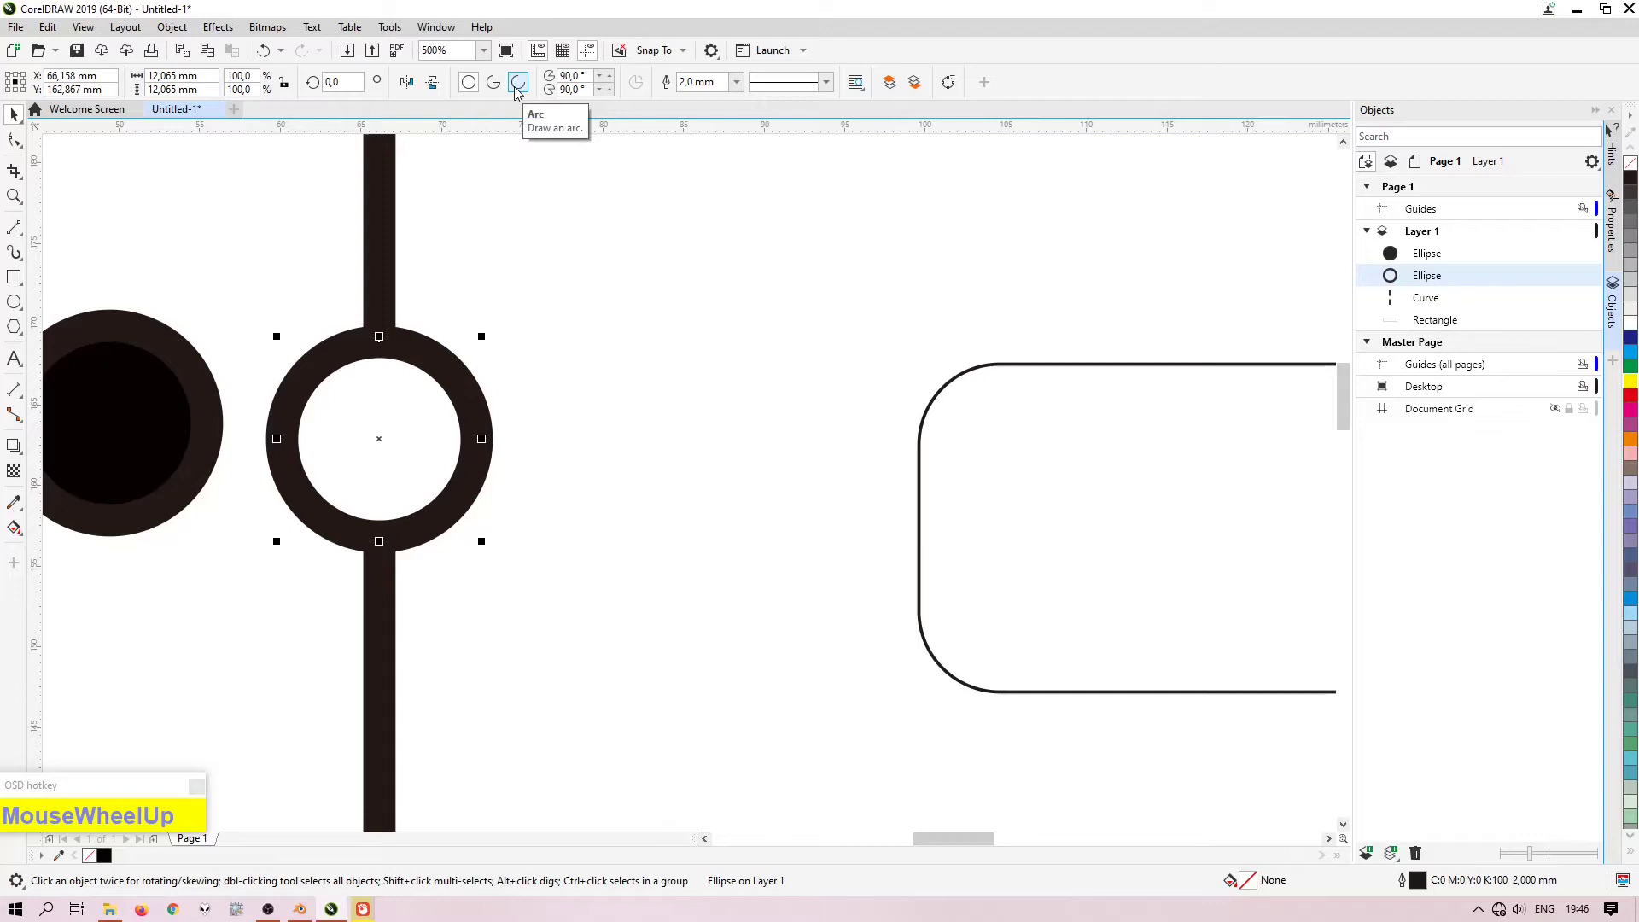
# Step: Convert the ring to a 0–180° arc and rotate it to bulge right
pyautogui.moveTo(521, 91); pyautogui.dragTo(555, 90)
pyautogui.write('180')
pyautogui.press('Return')
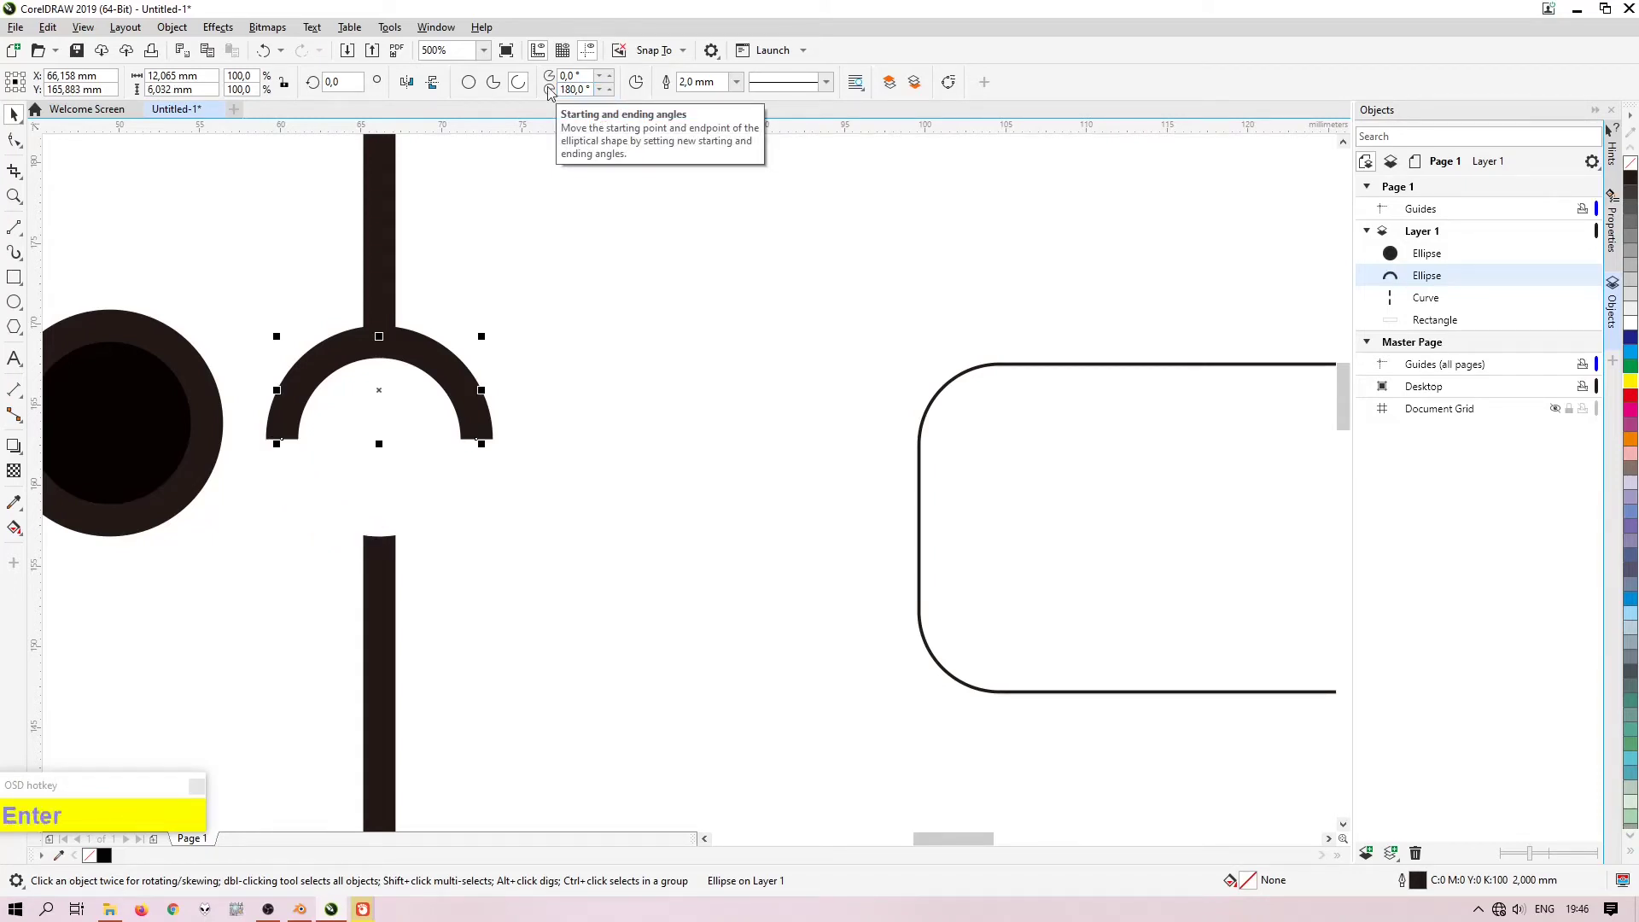
pyautogui.moveTo(442, 350); pyautogui.dragTo(483, 524)
pyautogui.click(353, 440)
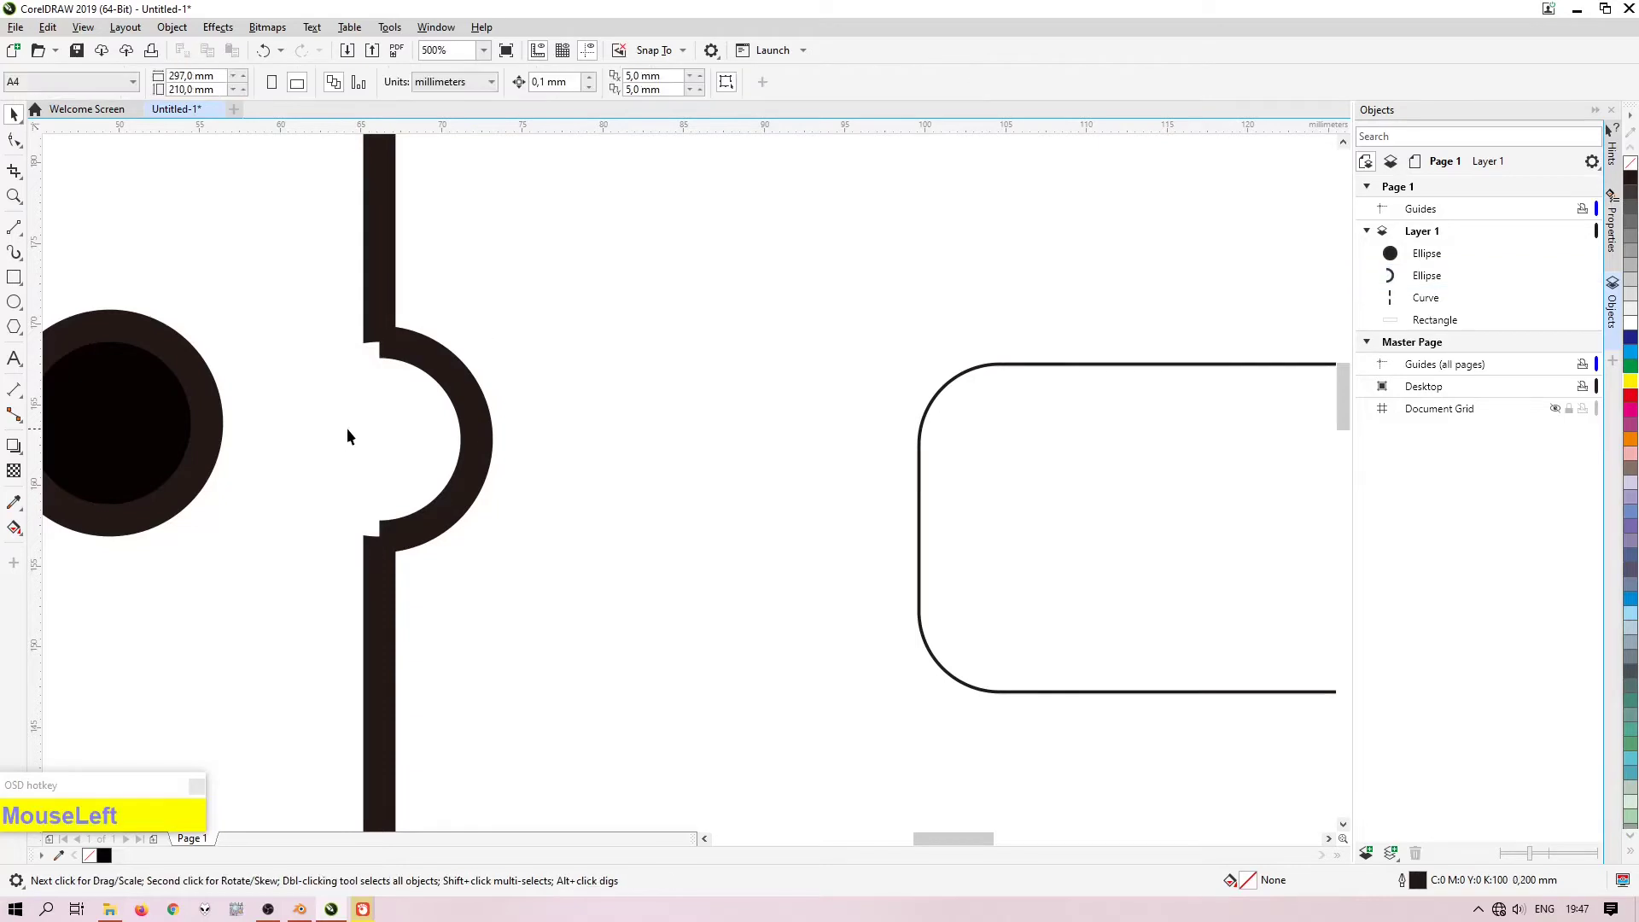
# Step: Nudge the arc while zoomed in until both ends sit flush on the vertical line
pyautogui.scroll(3)
pyautogui.click(598, 383)
pyautogui.scroll(3)
pyautogui.scroll(-3)
pyautogui.scroll(3)
pyautogui.scroll(-3)
pyautogui.moveTo(600, 342); pyautogui.dragTo(474, 340)
pyautogui.scroll(3)
pyautogui.moveTo(431, 357); pyautogui.dragTo(423, 355)
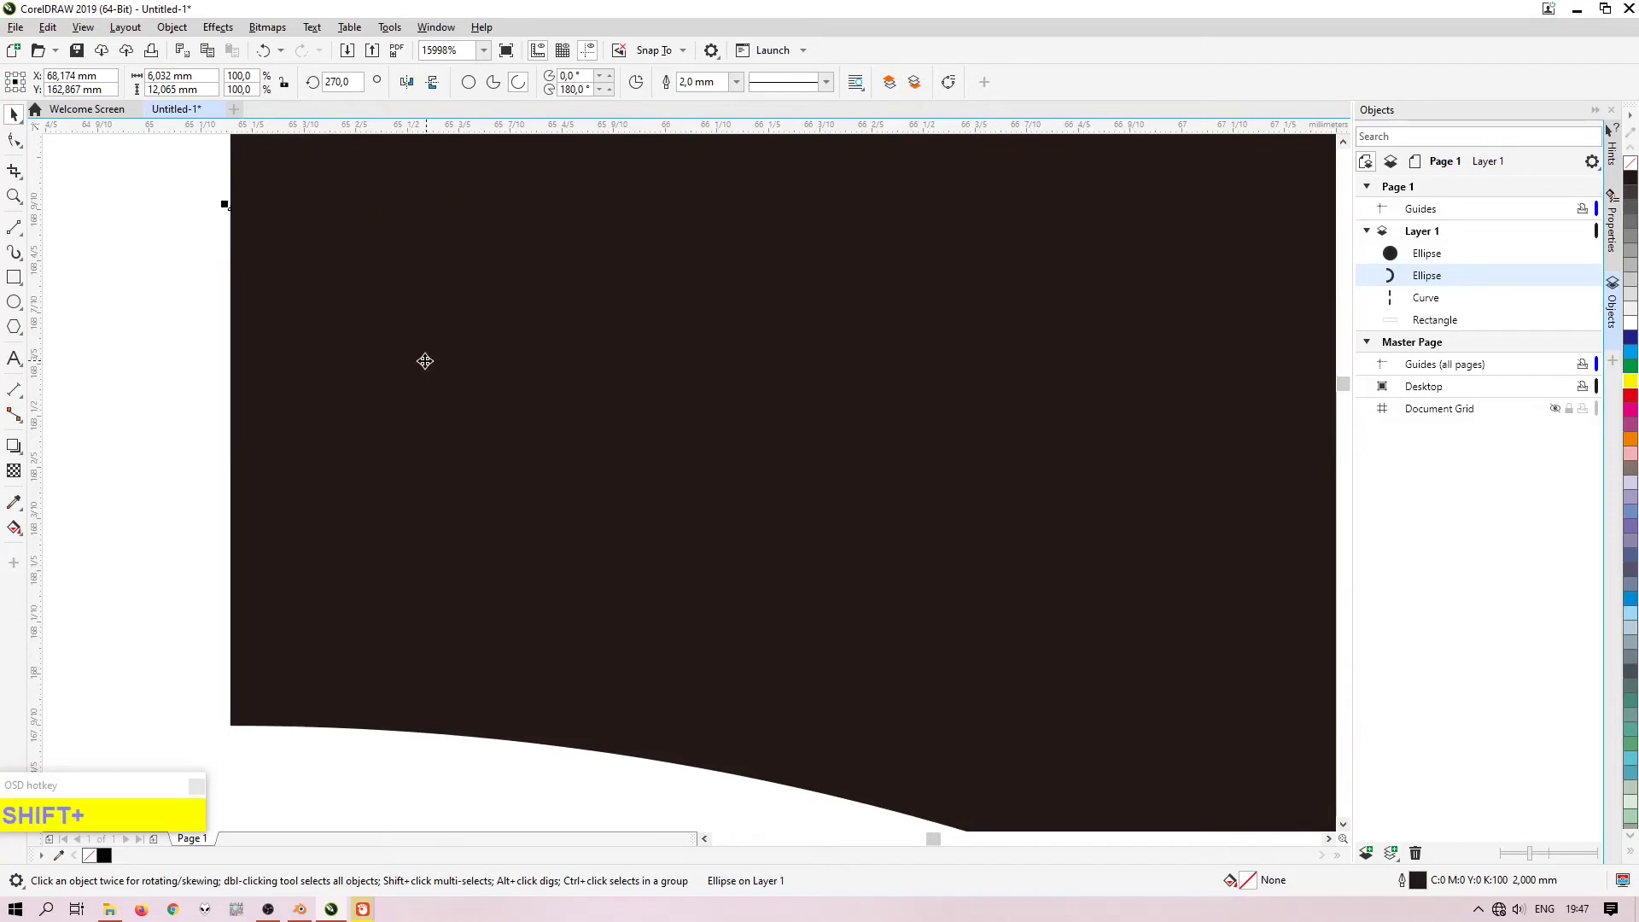
pyautogui.scroll(-3)
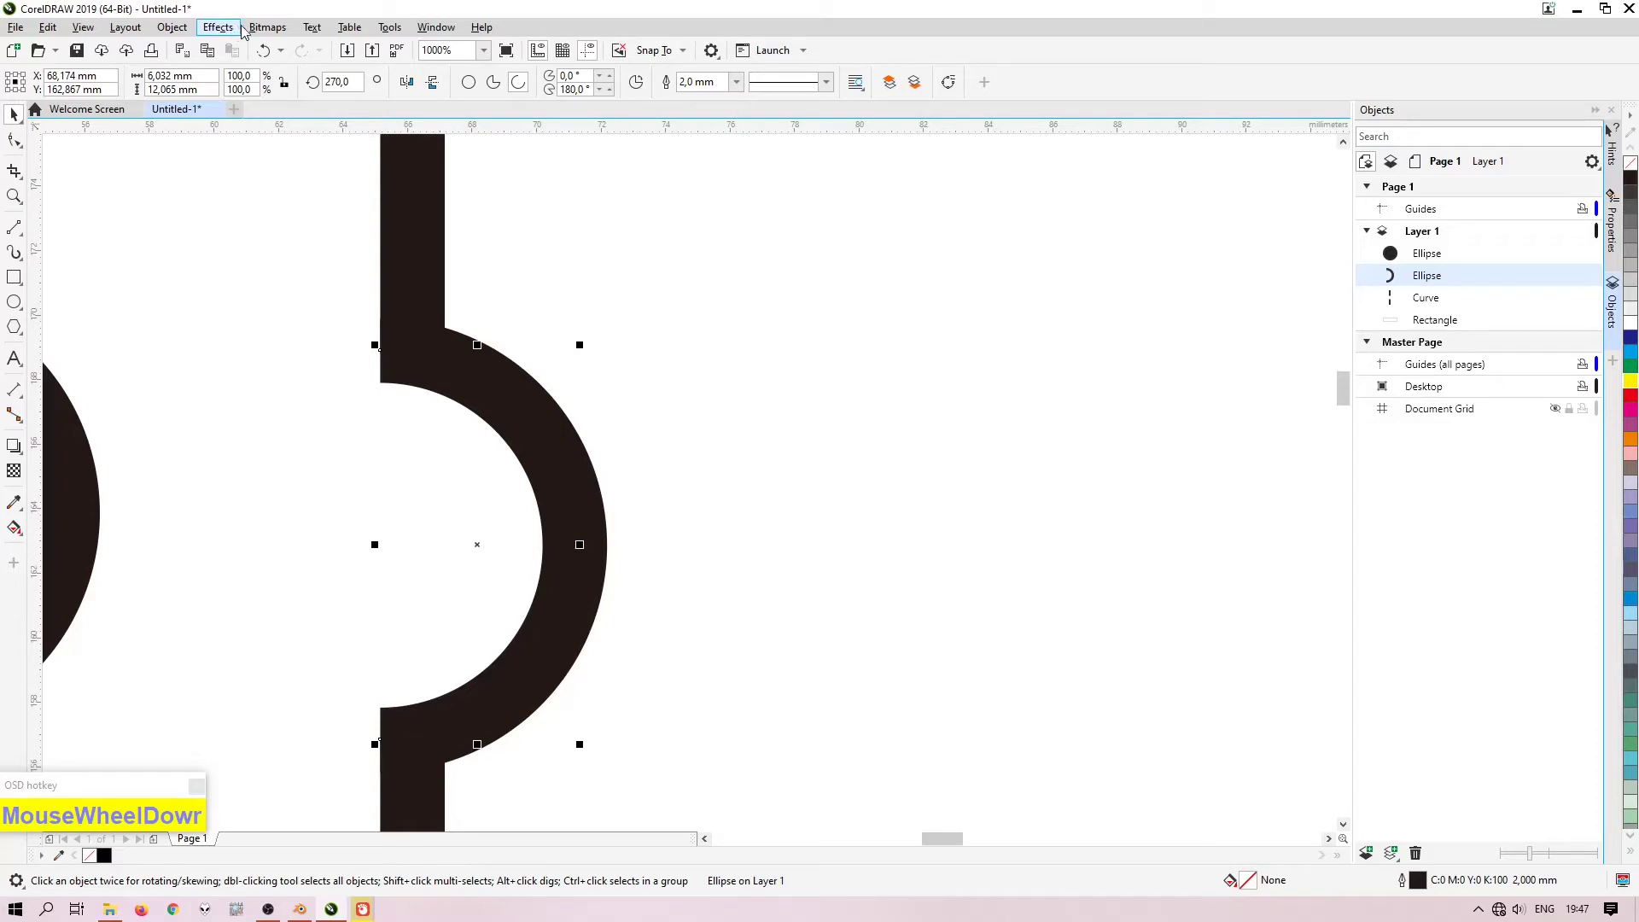
# Step: Convert the arc's outline to an object and weld it with the line into one curve
pyautogui.click(191, 31)
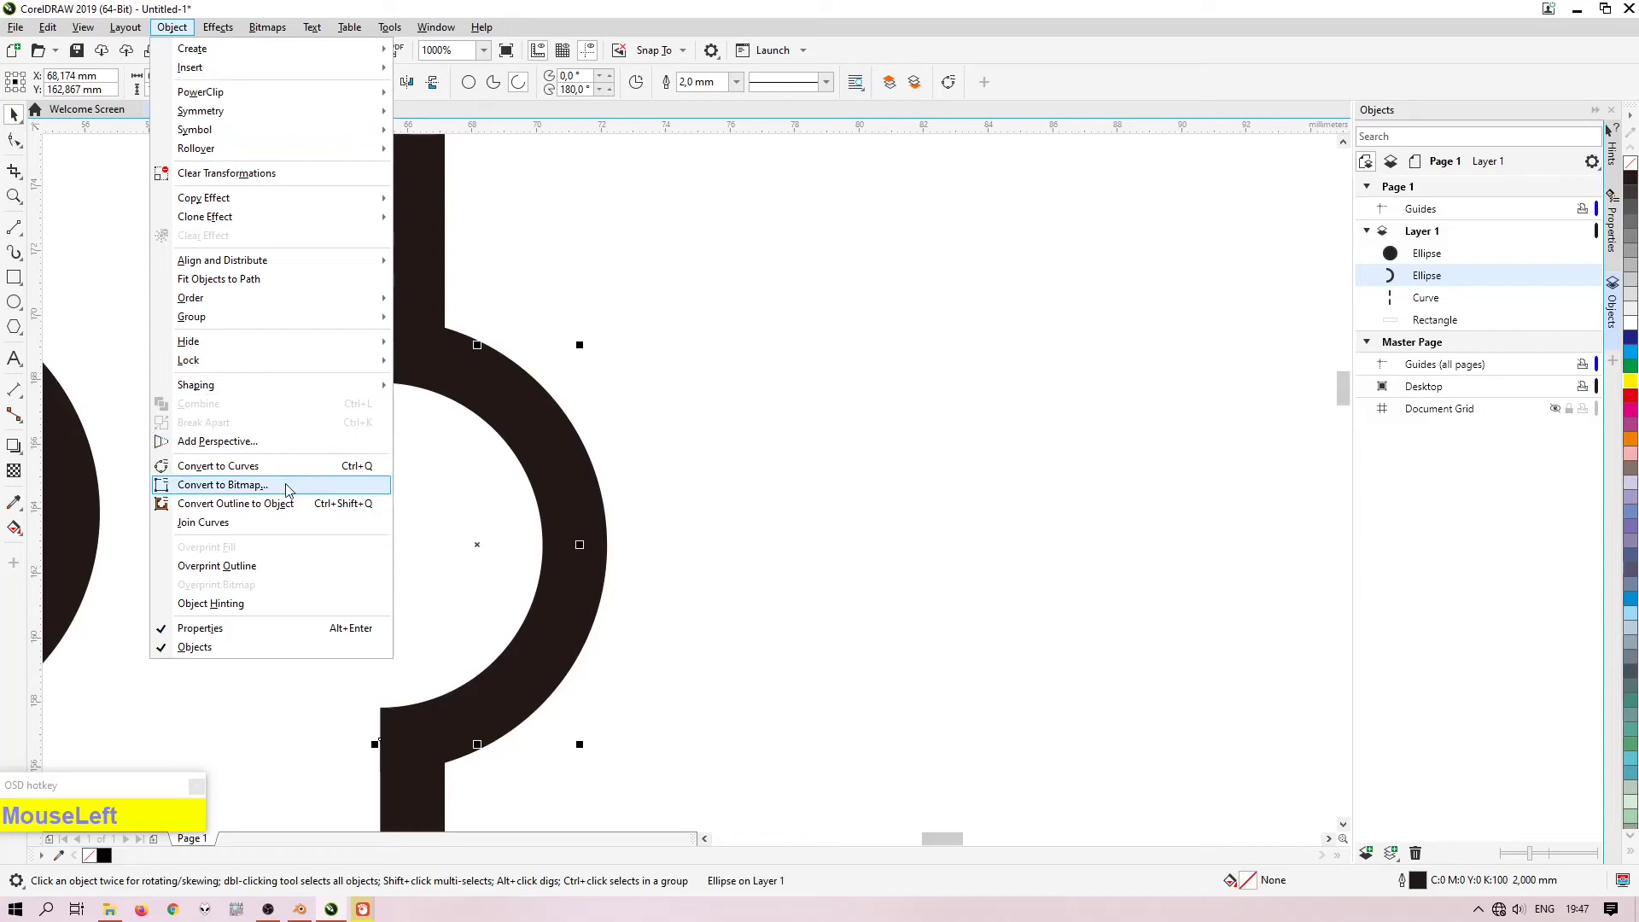
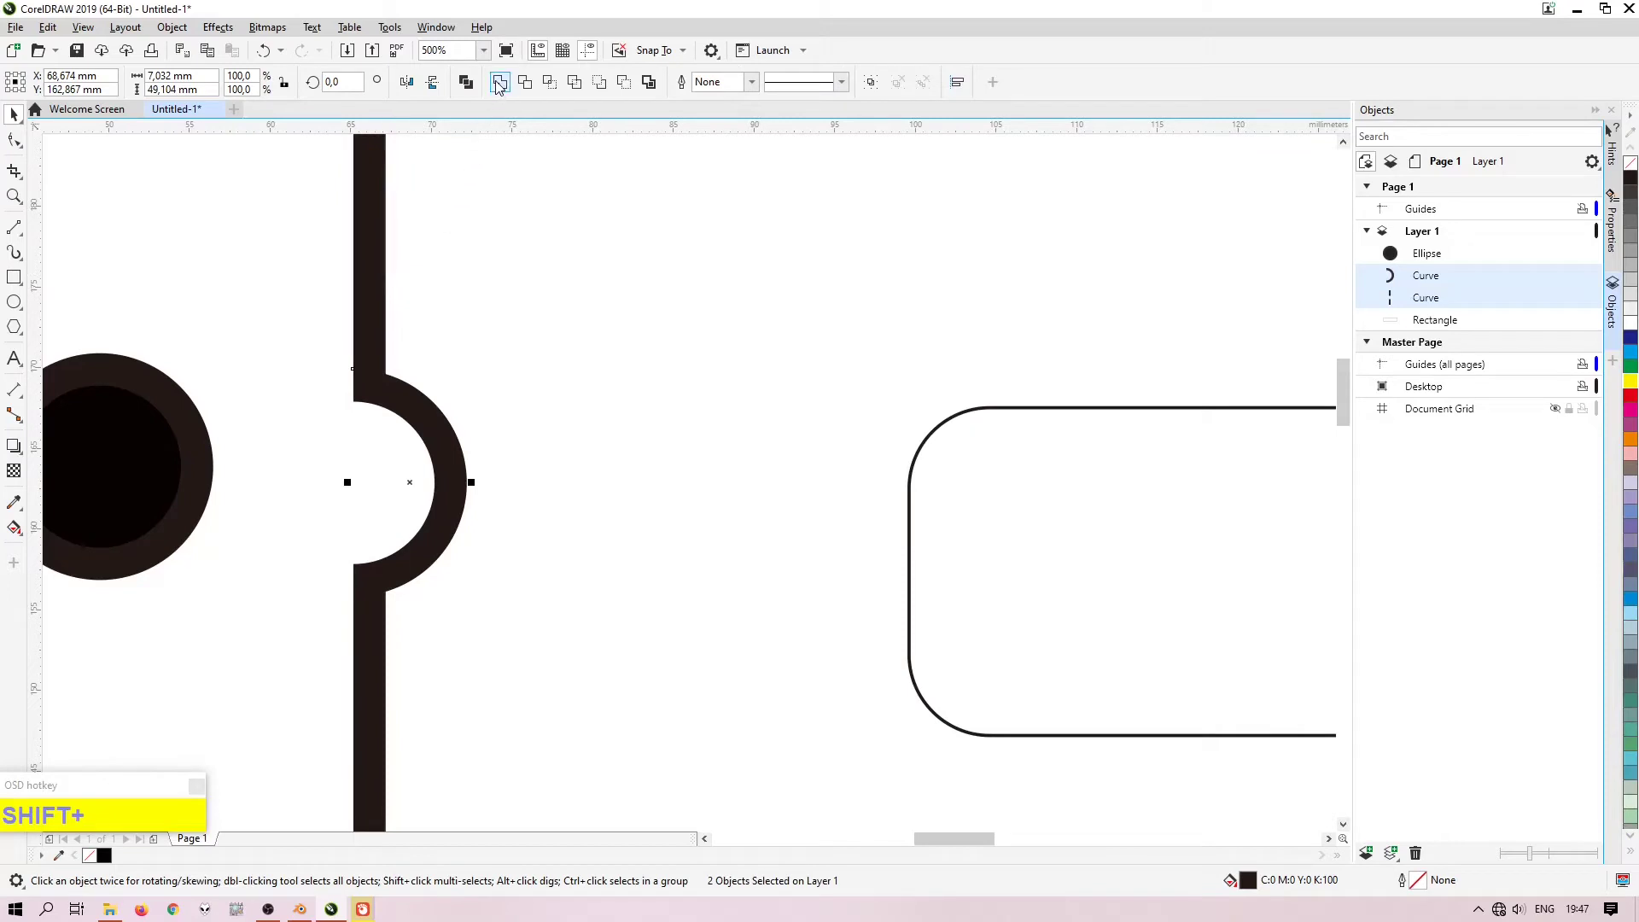
pyautogui.click(502, 85)
pyautogui.scroll(-3)
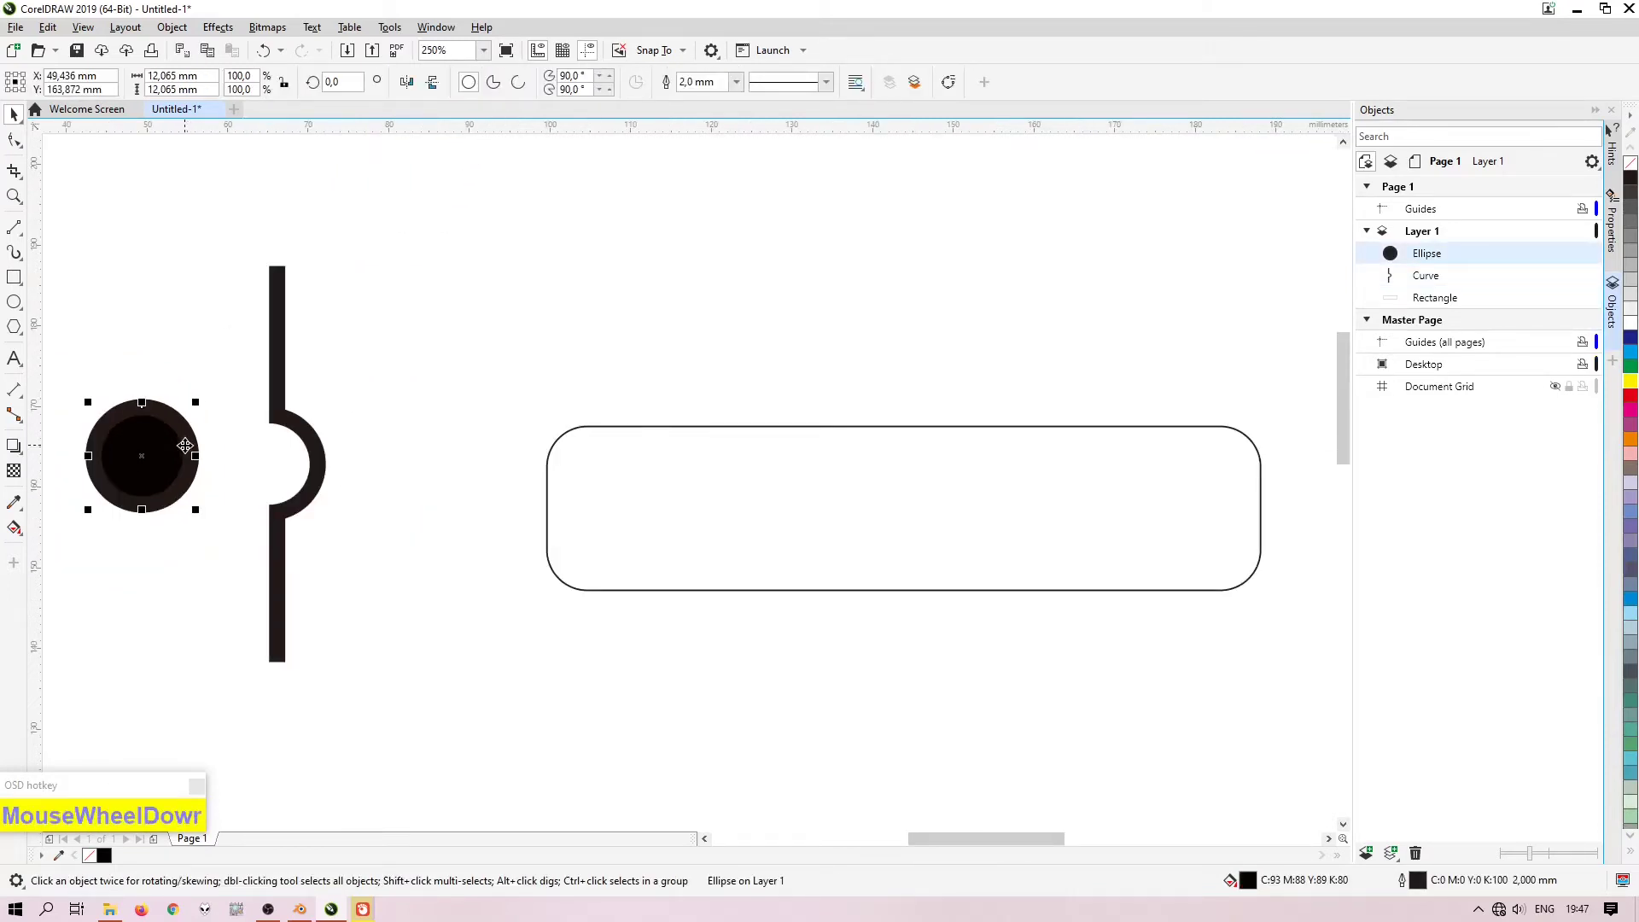
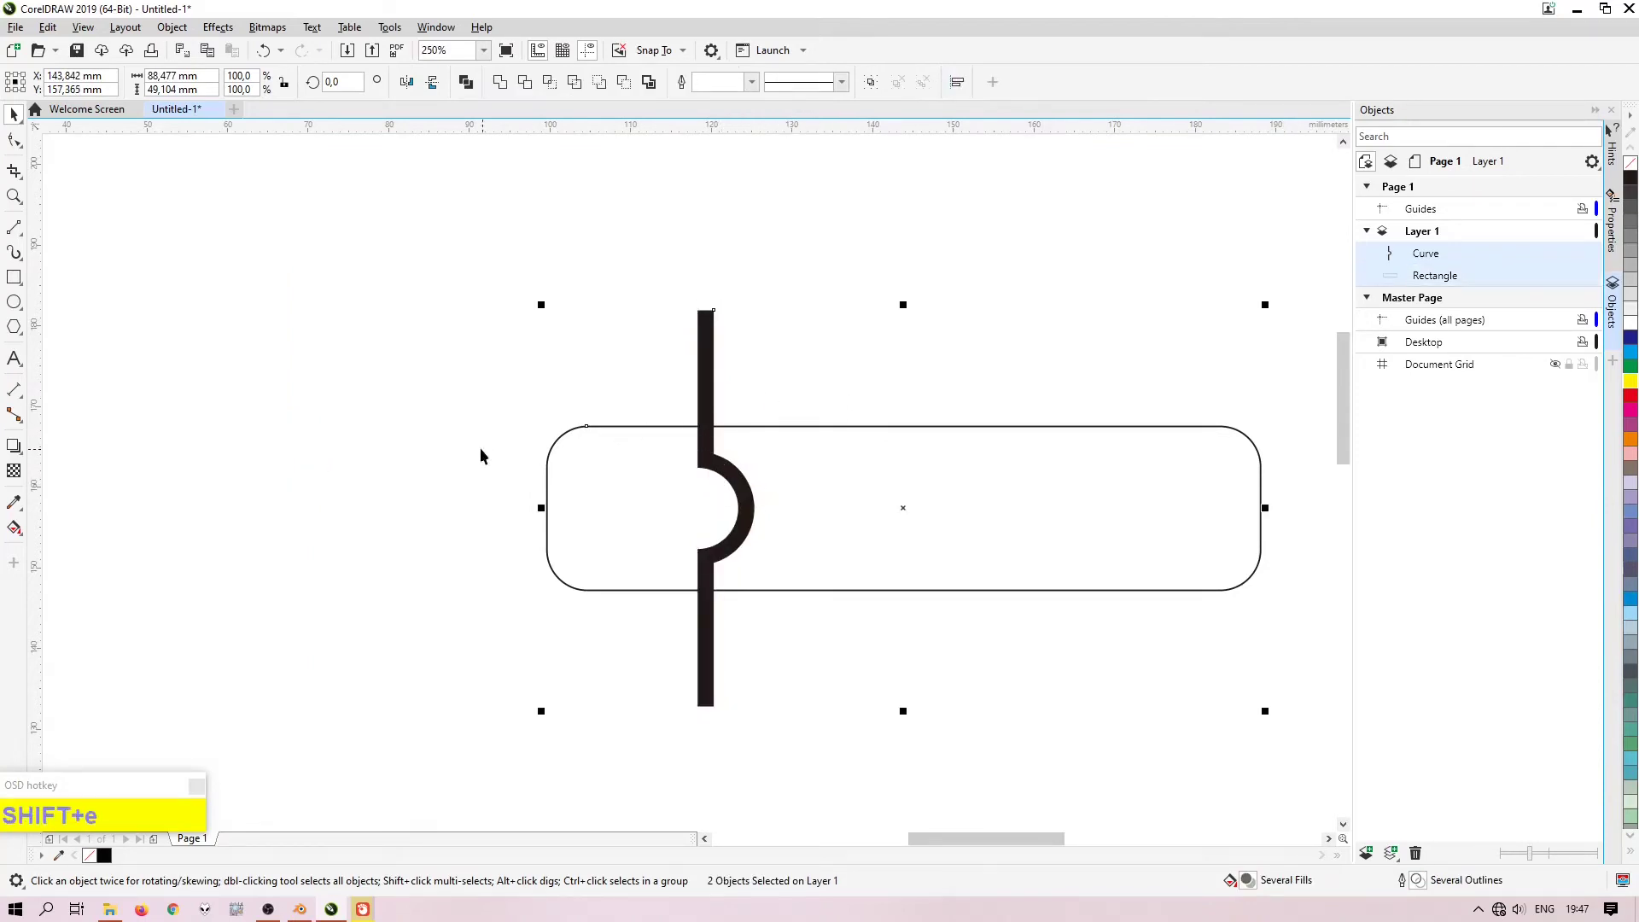
# Step: Trim the pill with the welded curve to cut a curved slot through its left part
pyautogui.click(450, 447)
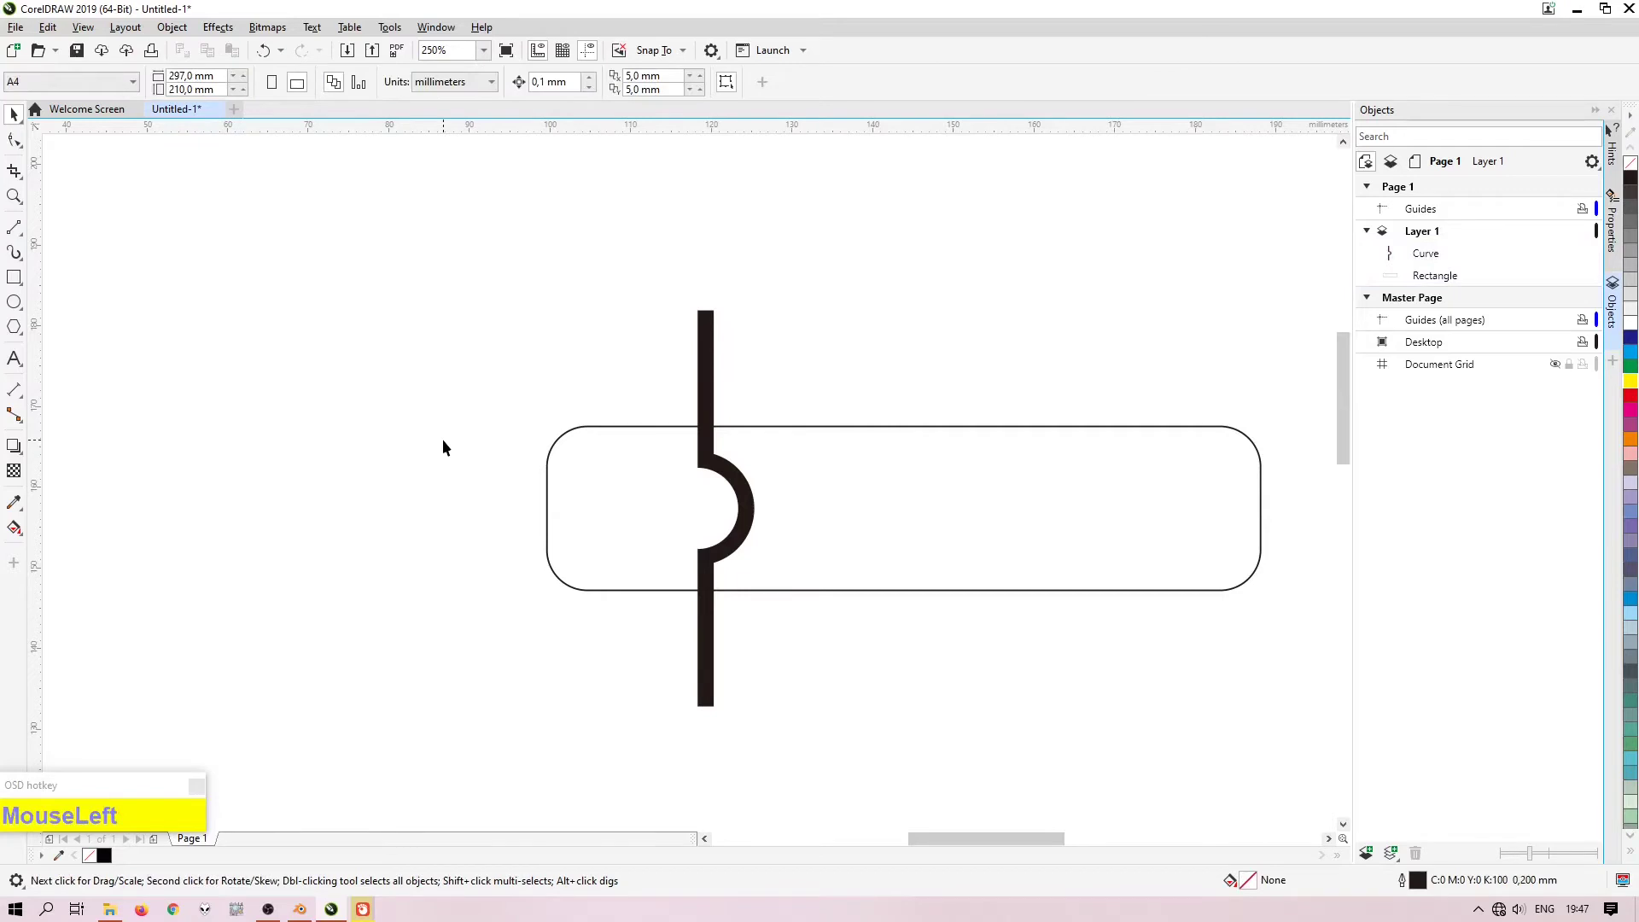
pyautogui.scroll(3)
pyautogui.scroll(-3)
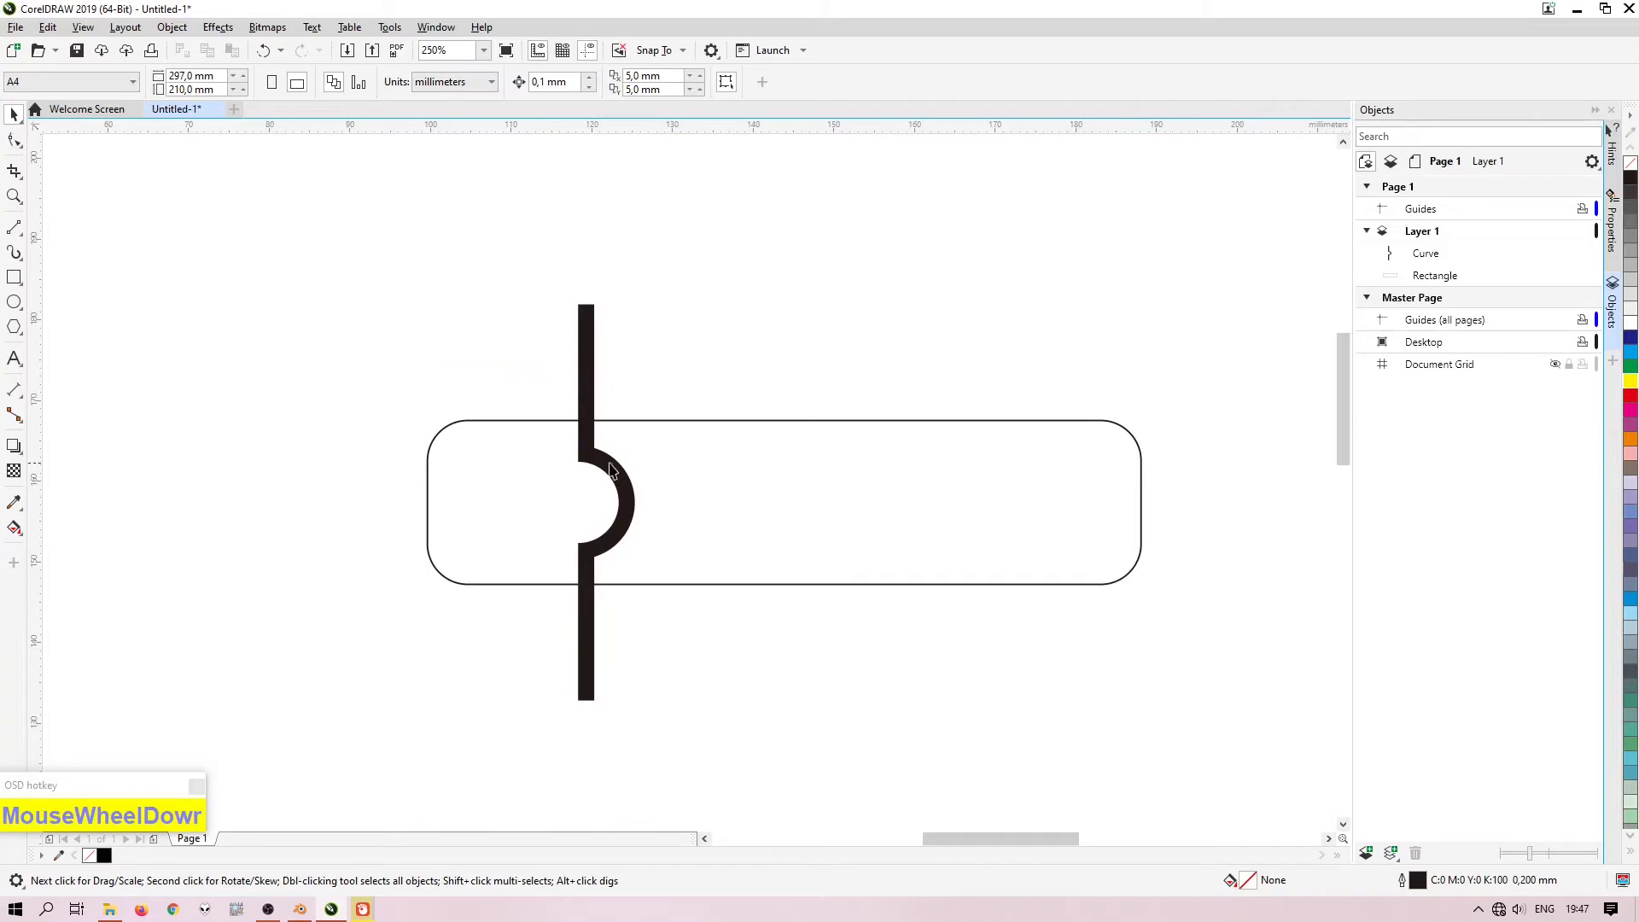
pyautogui.click(617, 469)
pyautogui.click(743, 440)
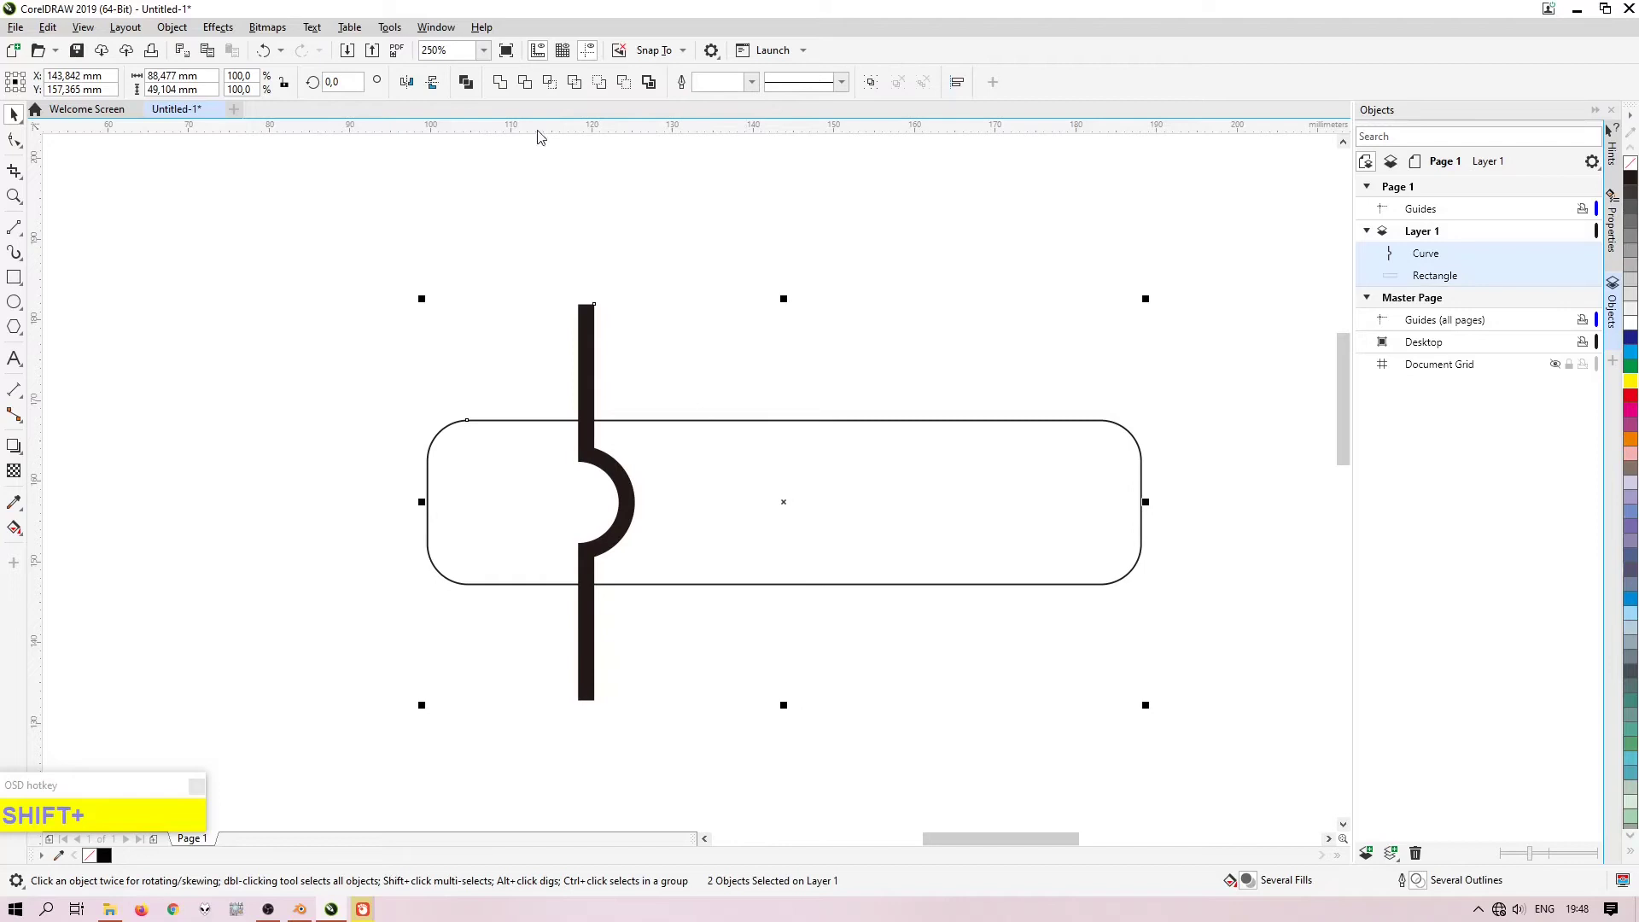
pyautogui.click(534, 91)
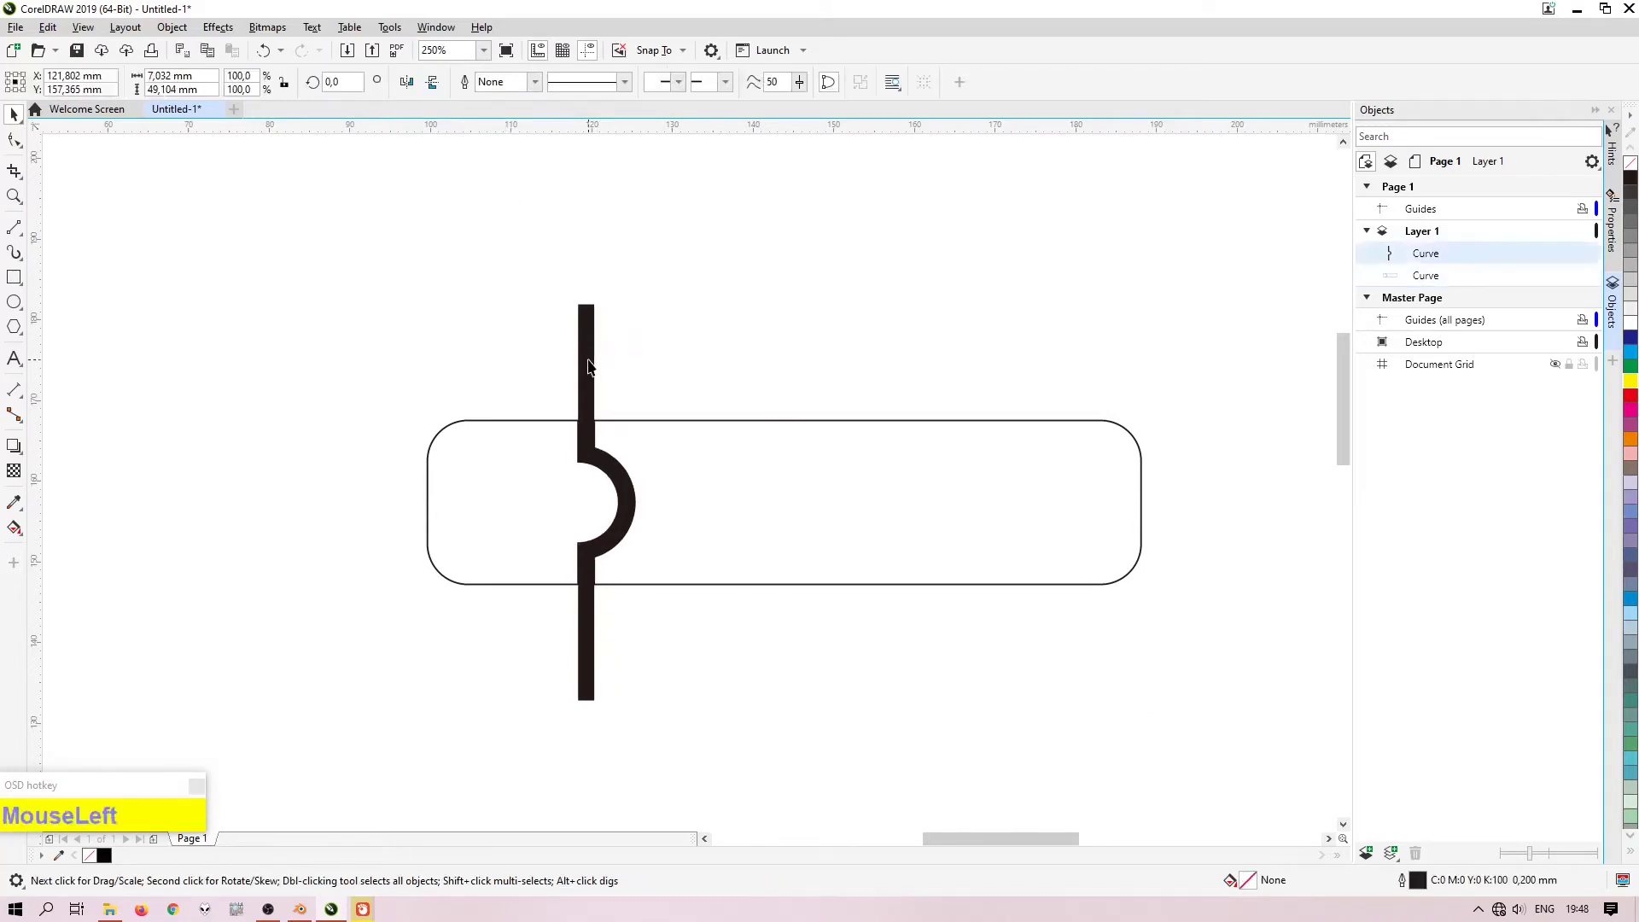
# Step: Select the cutting curve and the split pill shape to review the result
pyautogui.click(518, 352)
pyautogui.scroll(3)
pyautogui.click(554, 465)
pyautogui.scroll(-3)
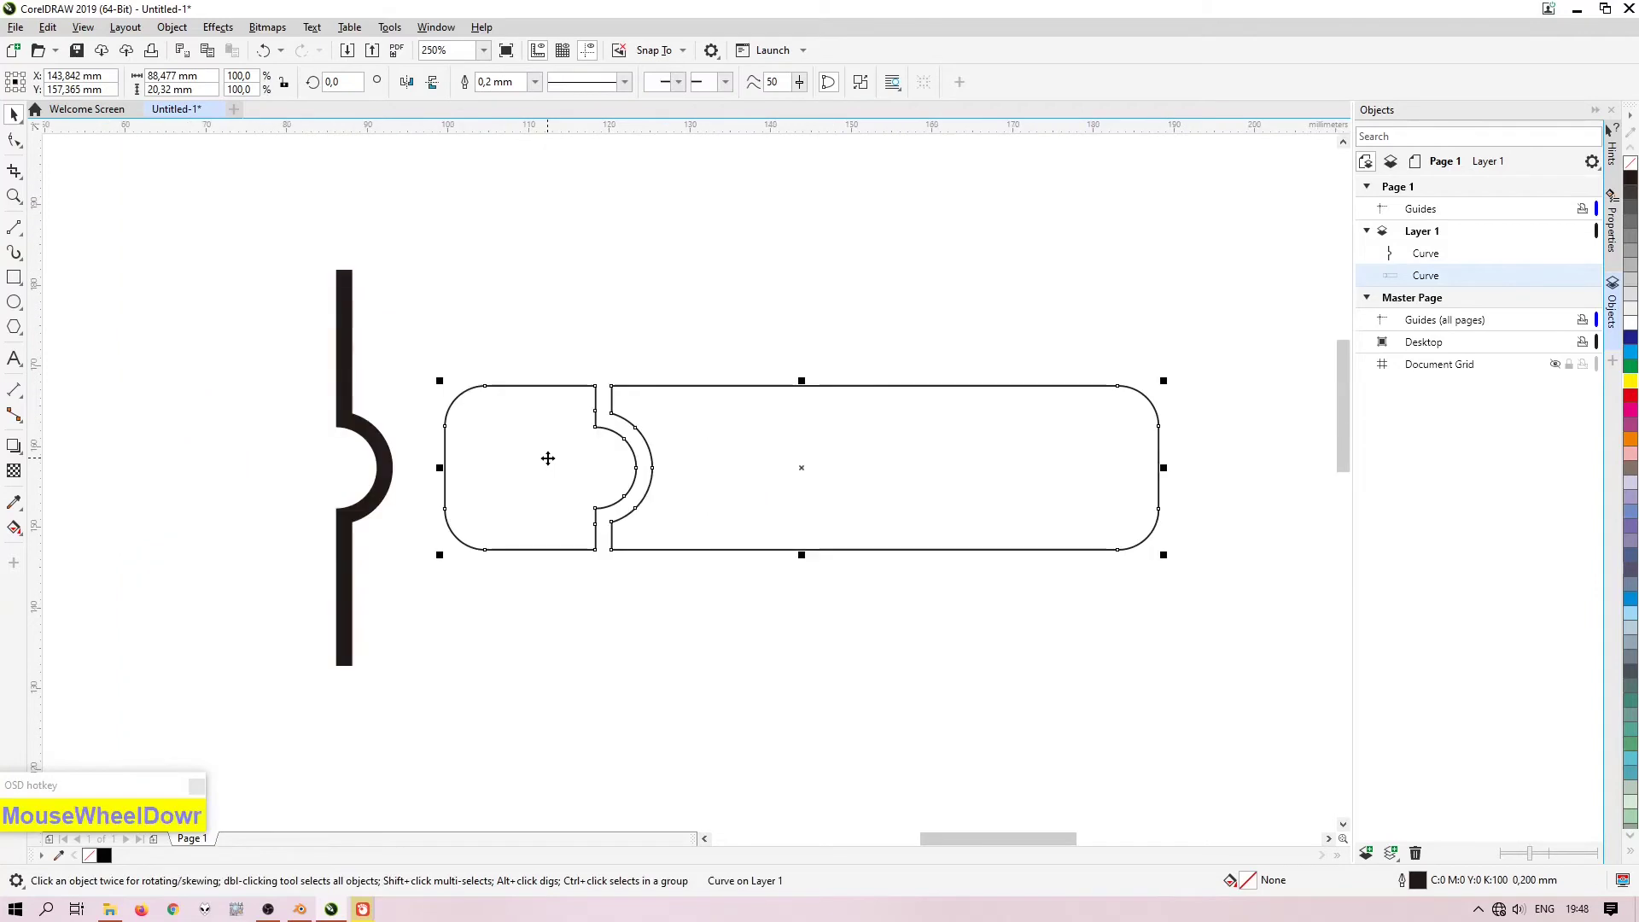
# Step: Break the pill apart, fill the pieces dark orange and light salmon, and remove their outlines
pyautogui.rightClick(748, 417)
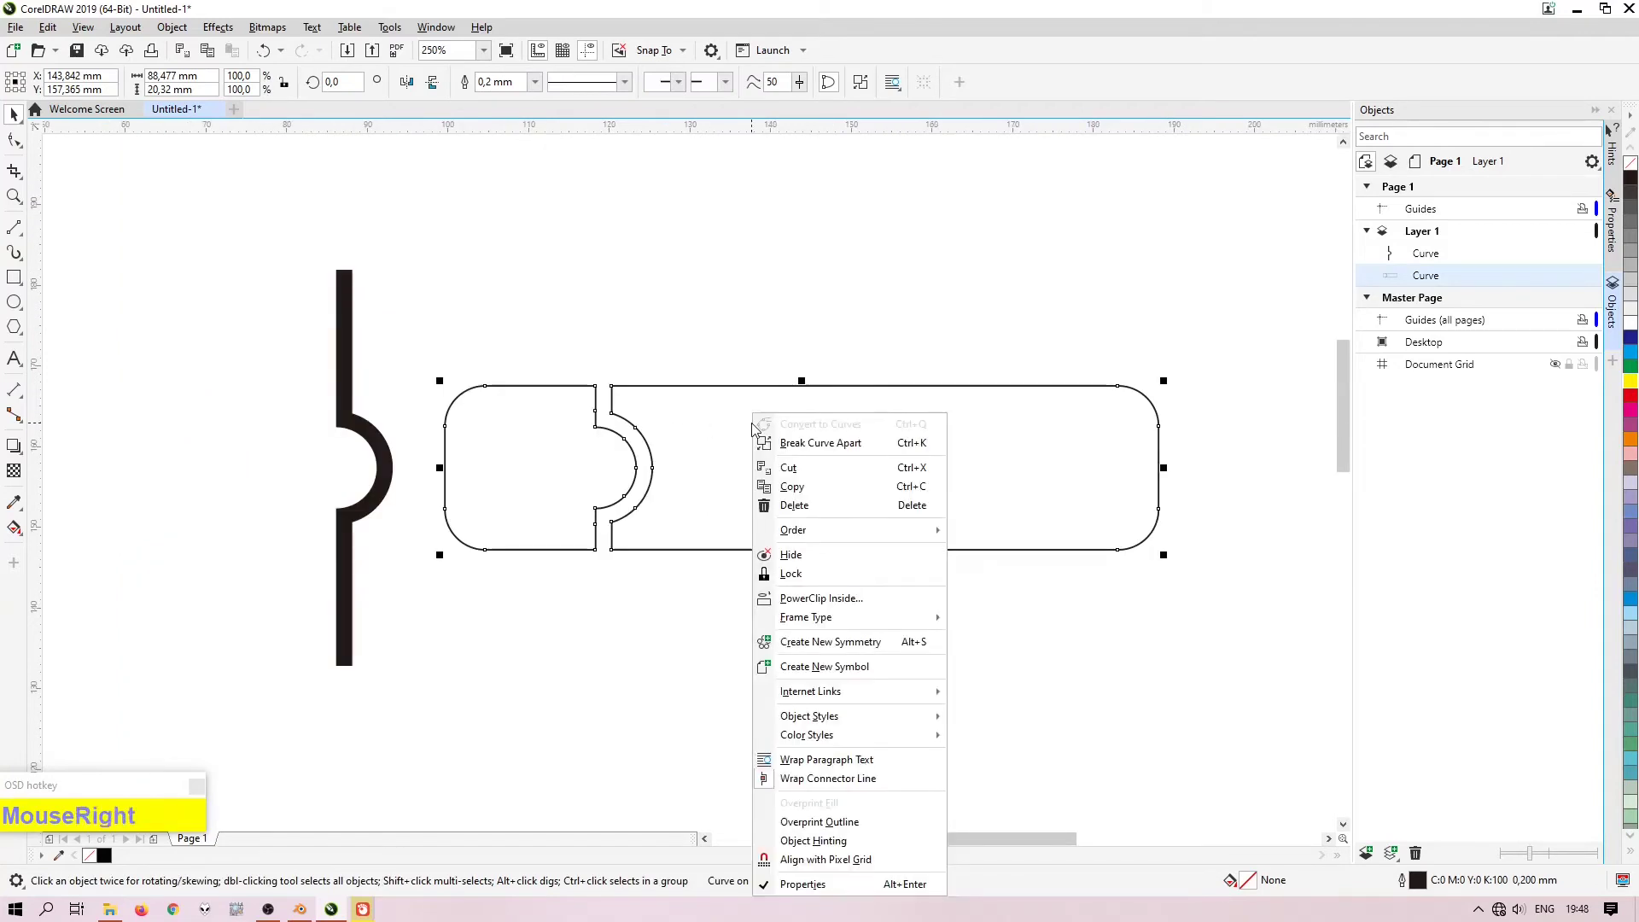
pyautogui.moveTo(778, 446); pyautogui.dragTo(495, 833)
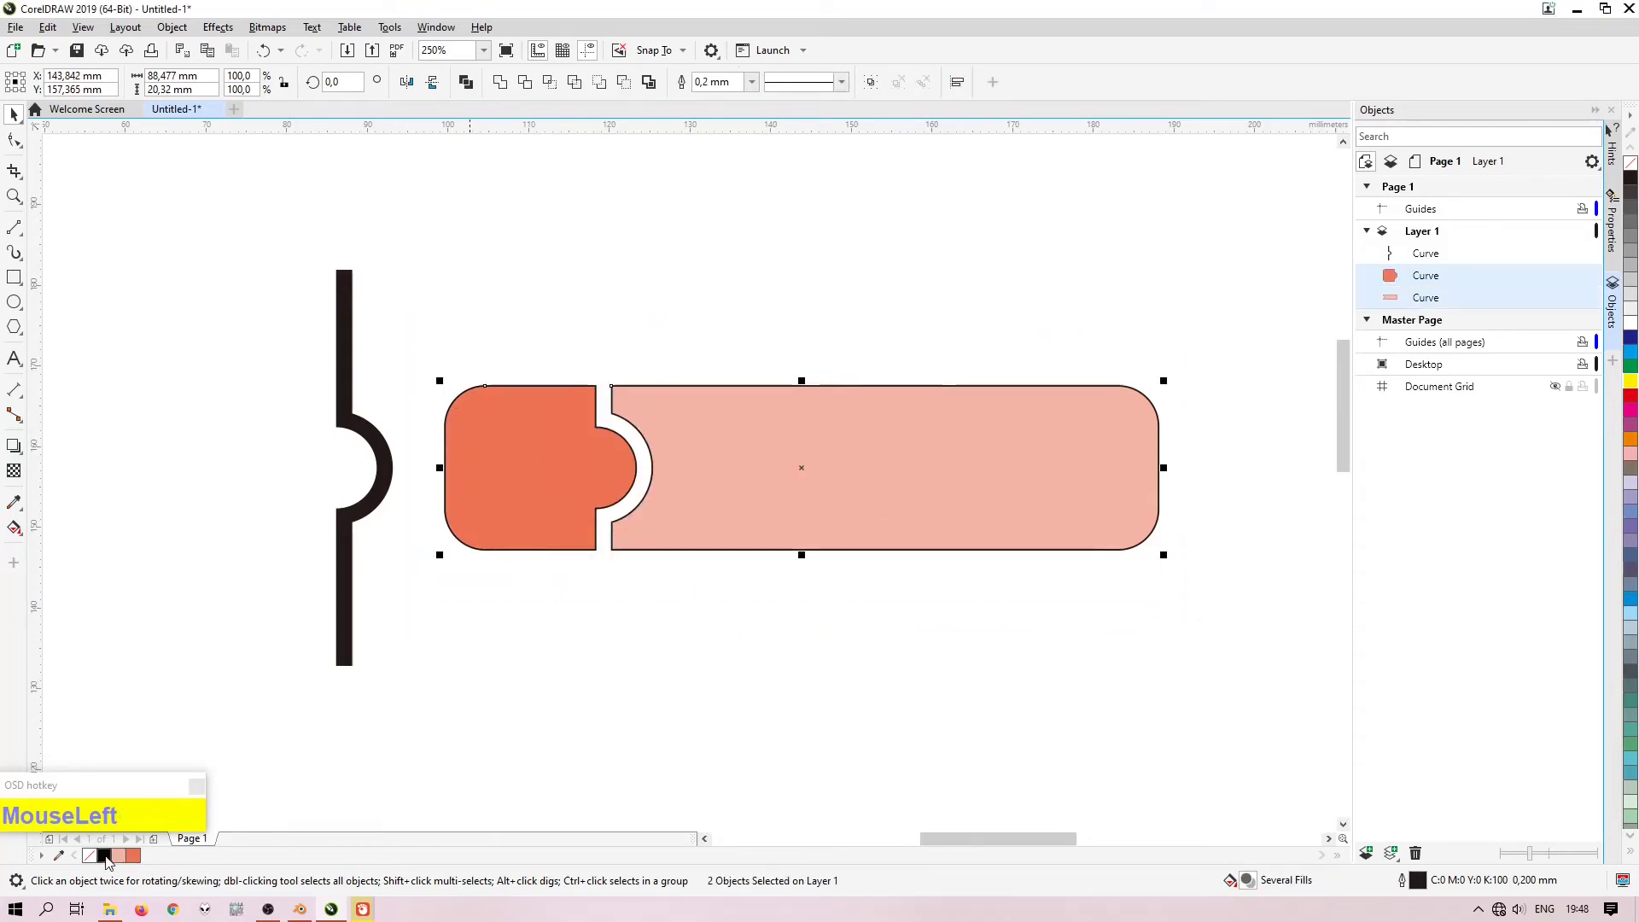
pyautogui.rightClick(101, 862)
# Step: Clear the selection and switch to the Ellipse tool for a circle in the orange piece
pyautogui.click(709, 674)
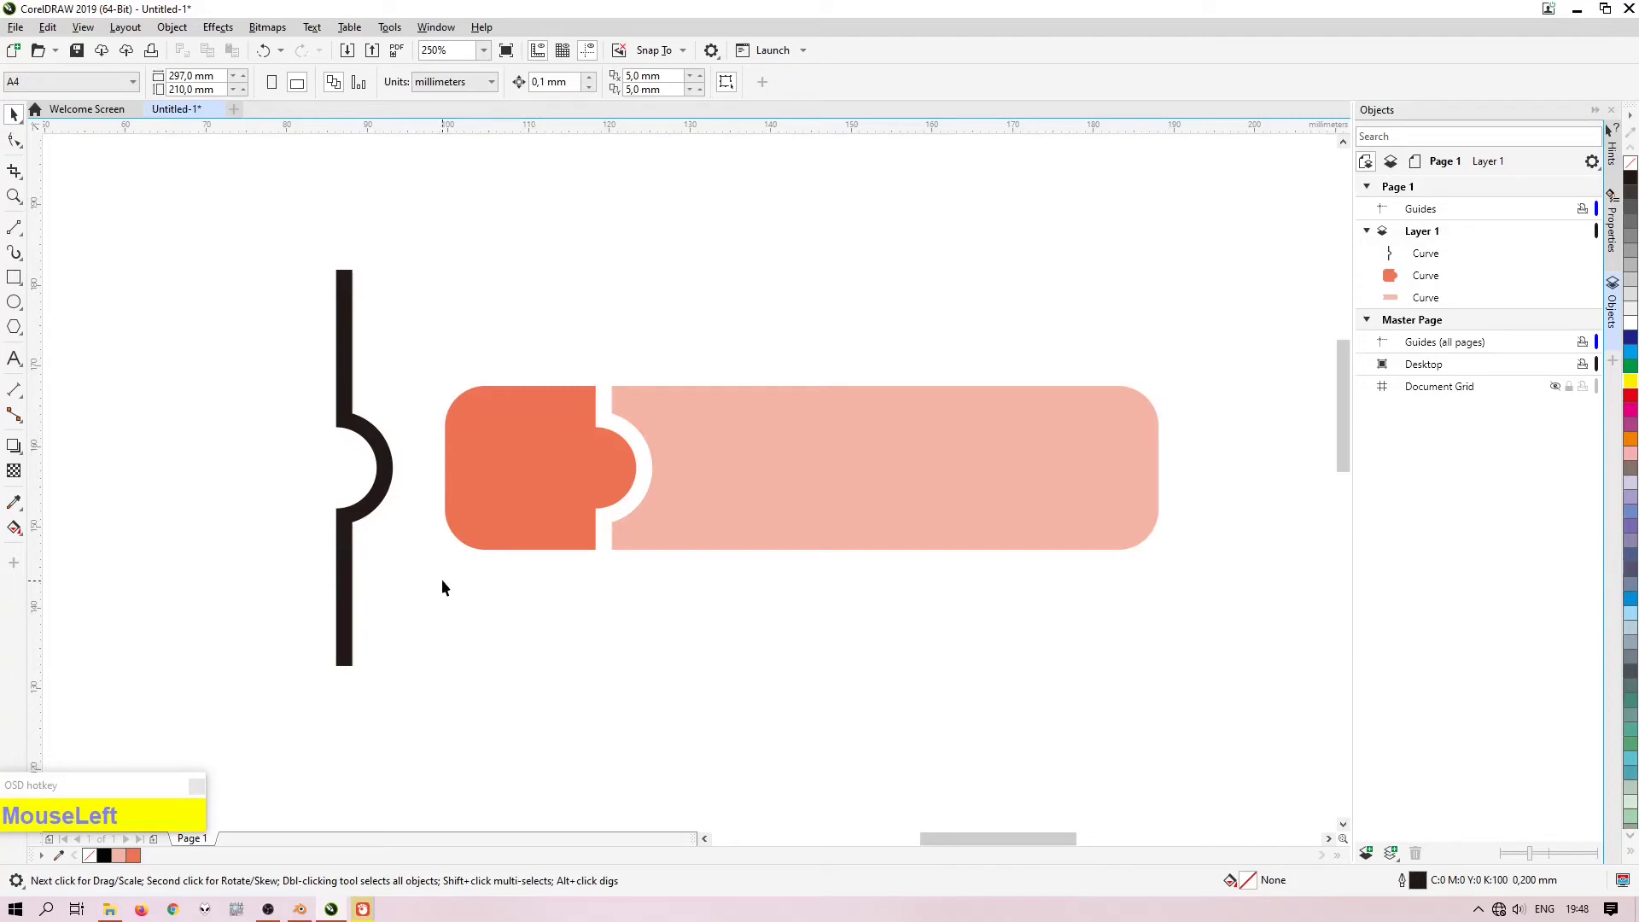
pyautogui.scroll(3)
pyautogui.scroll(-3)
pyautogui.click(25, 305)
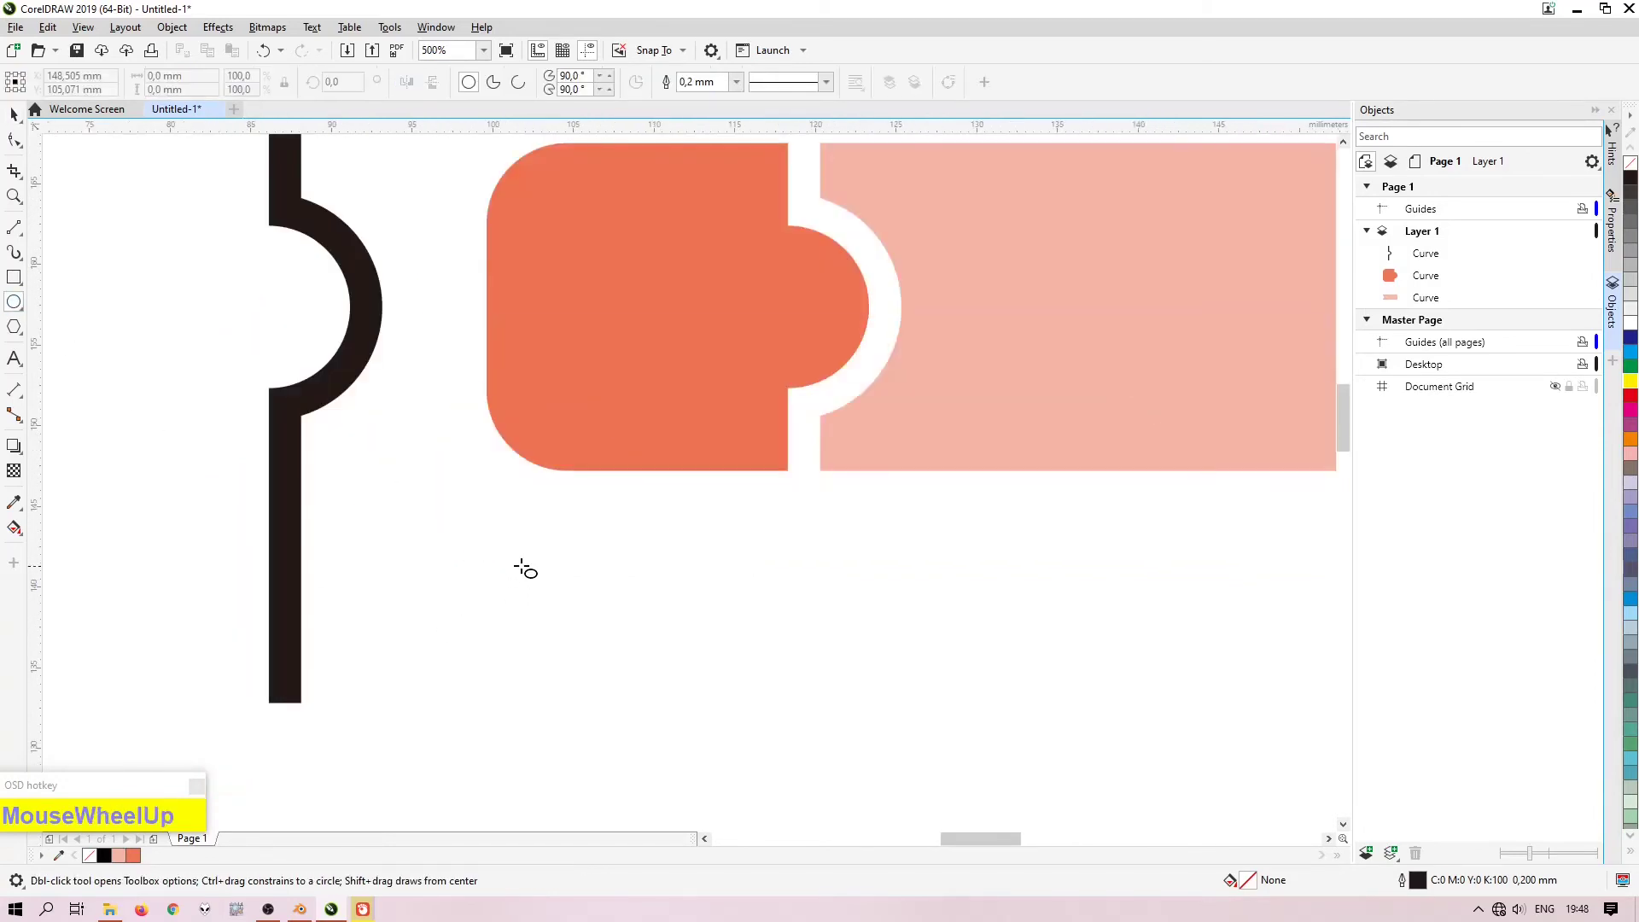
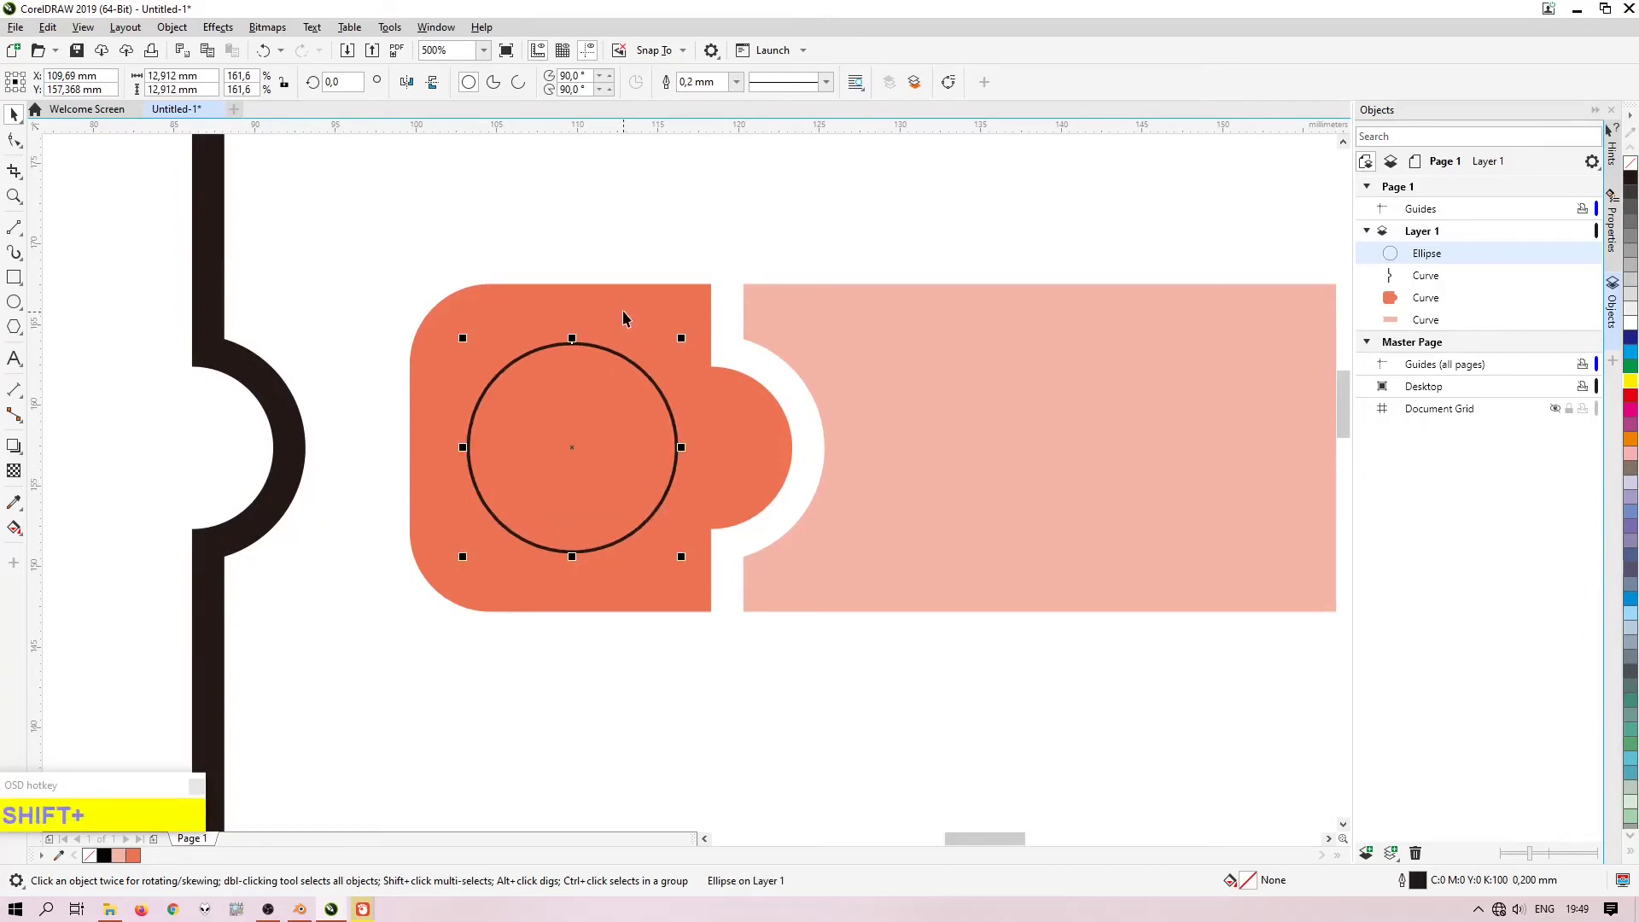
# Step: Try aligning the circle's centre to the orange piece with E and C, then undo the shift
pyautogui.click(631, 319)
pyautogui.press('shift+e')
pyautogui.press('c')
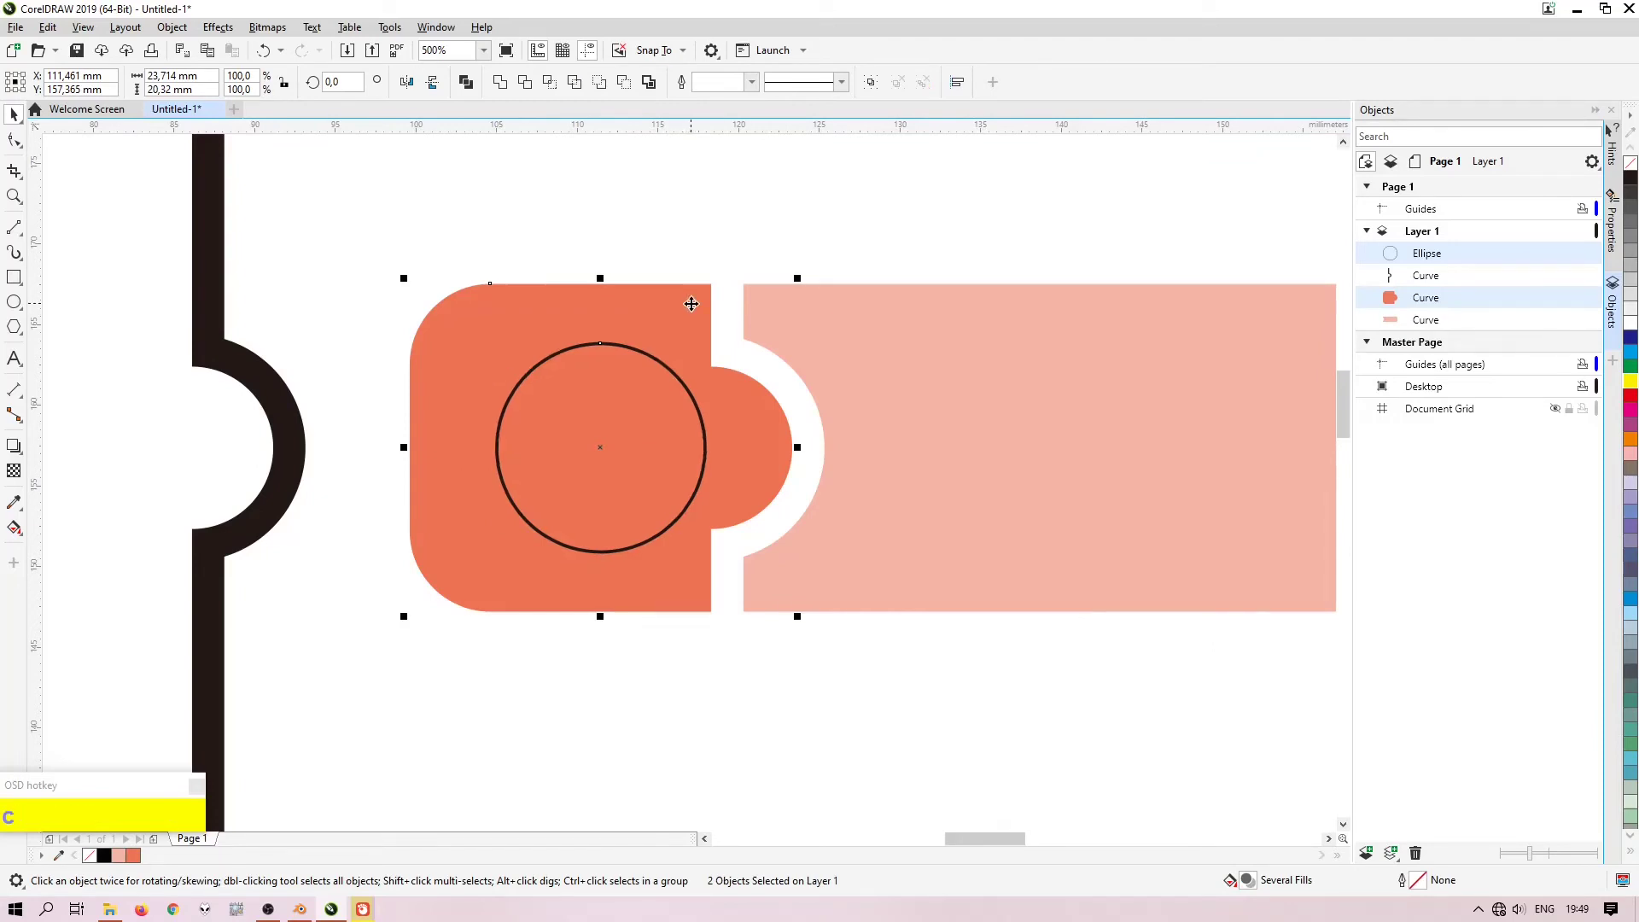
pyautogui.press('ctrl+z')
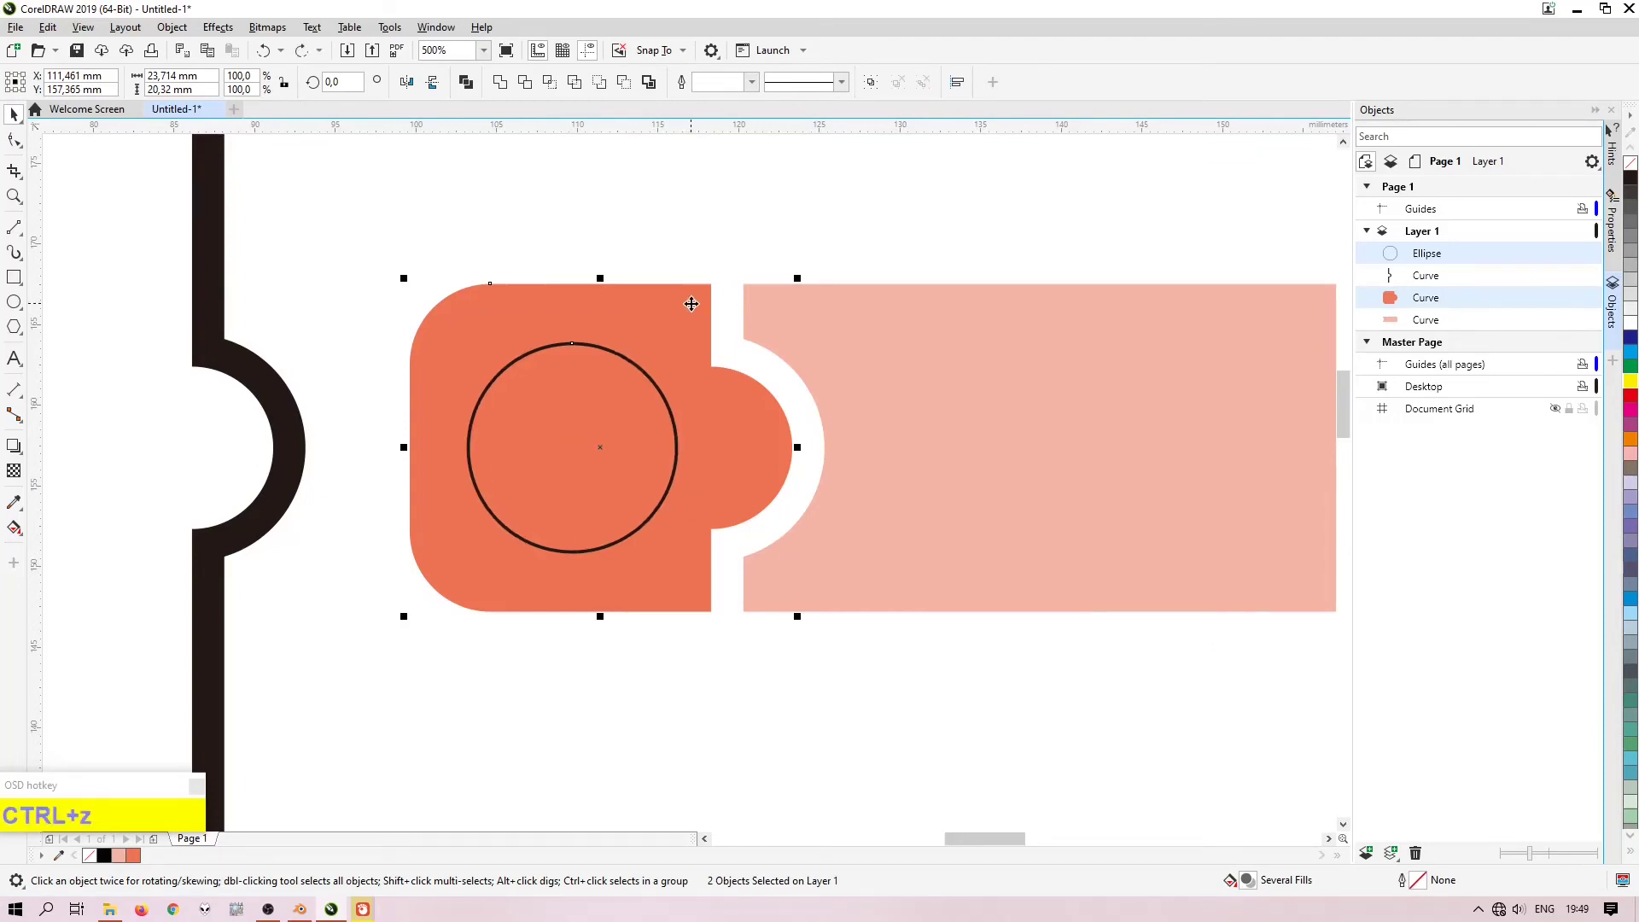
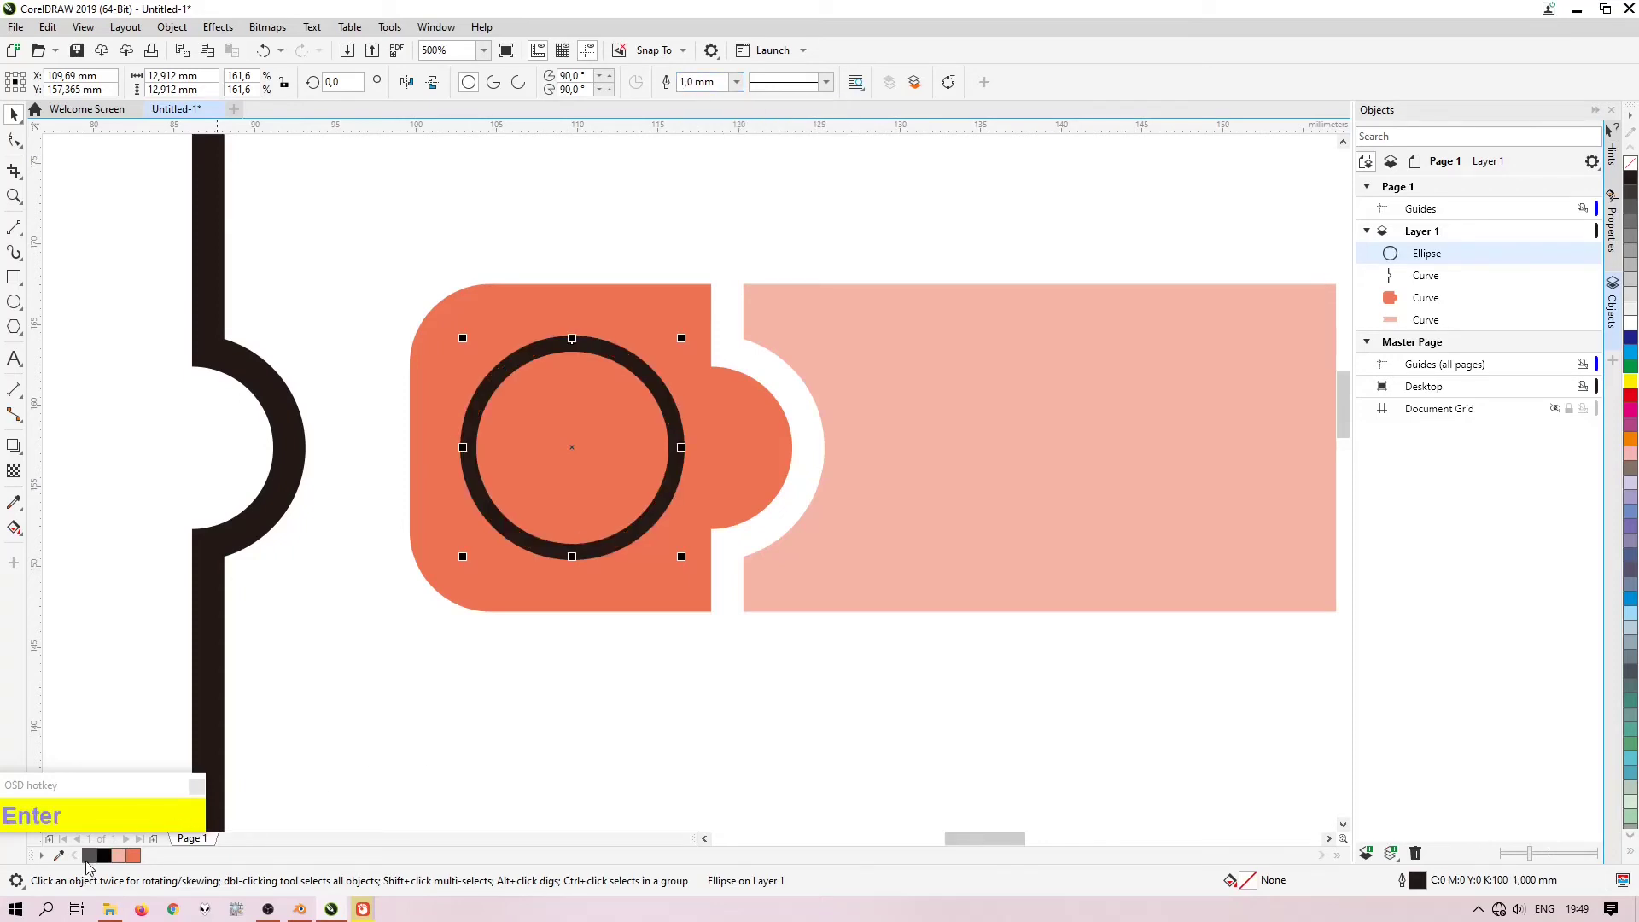
# Step: Make the circle's thick outline white and nudge the ring three steps left
pyautogui.moveTo(1416, 885); pyautogui.dragTo(682, 428)
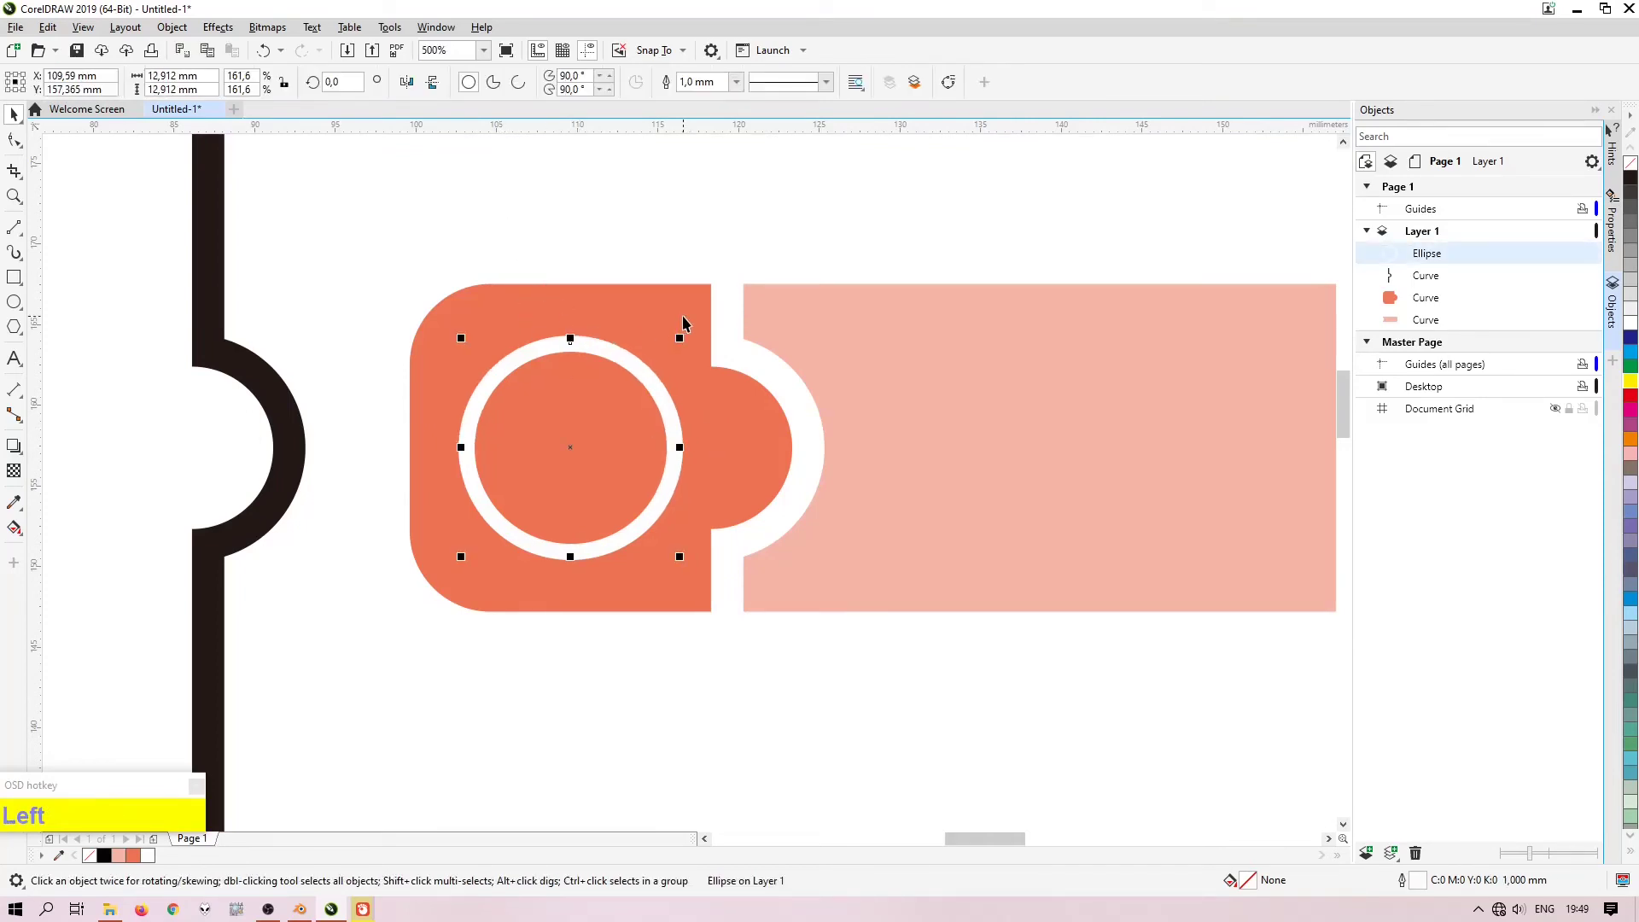
pyautogui.press('Left')
pyautogui.press('Left')
pyautogui.press('Left')
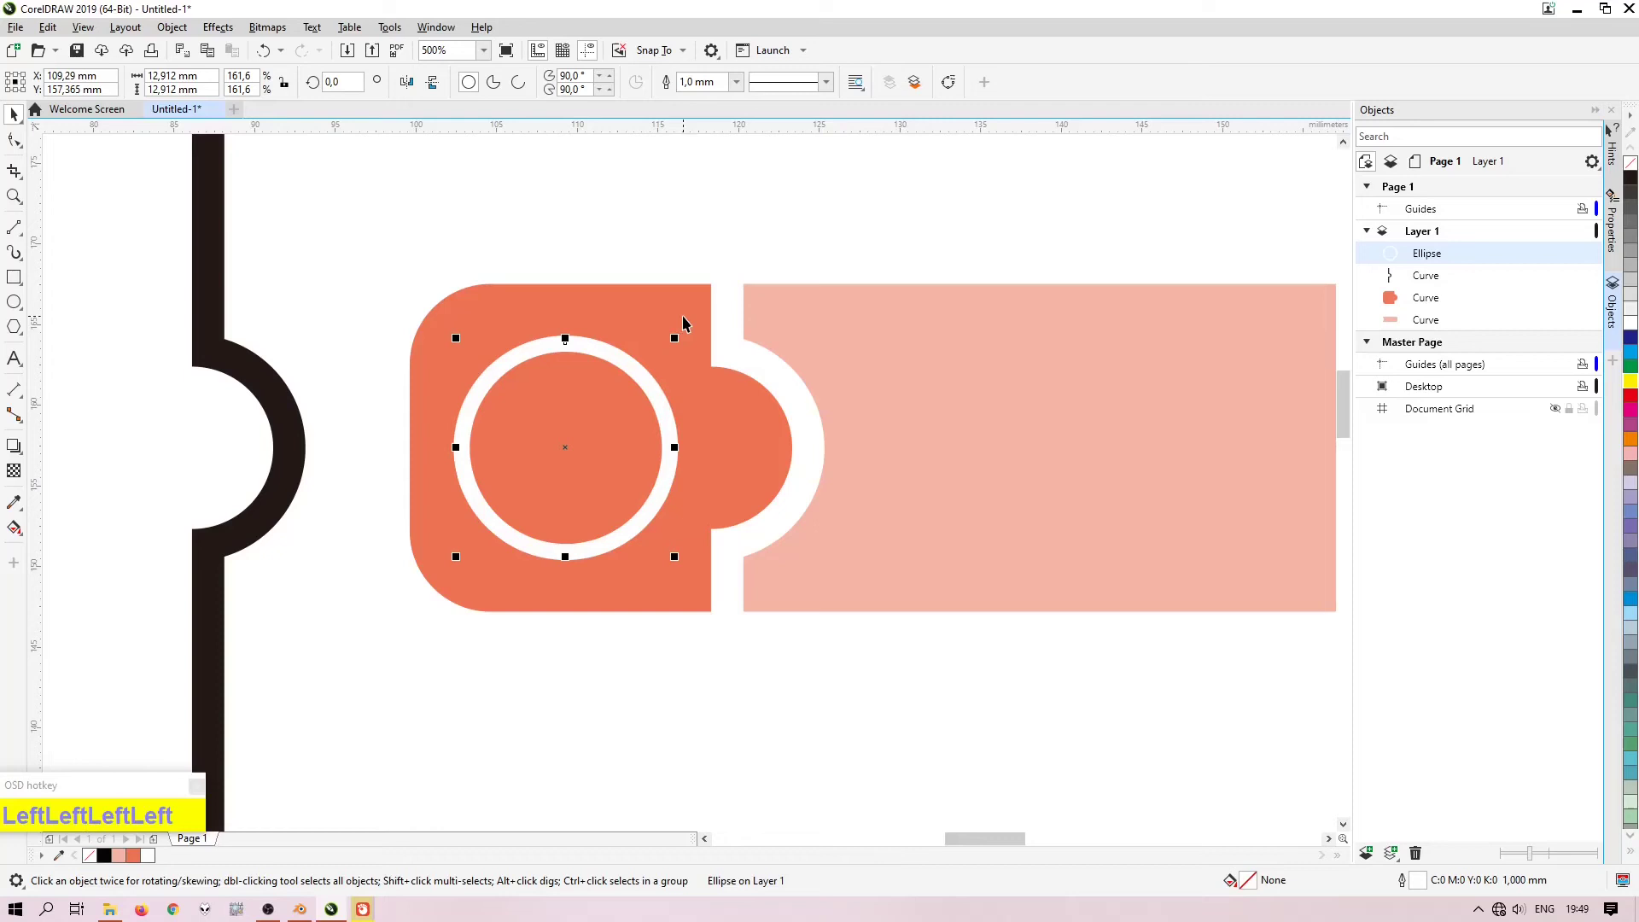
# Step: Deselect everything and zoom around the two-tone button to check the white ring with the black curve hidden
pyautogui.click(684, 707)
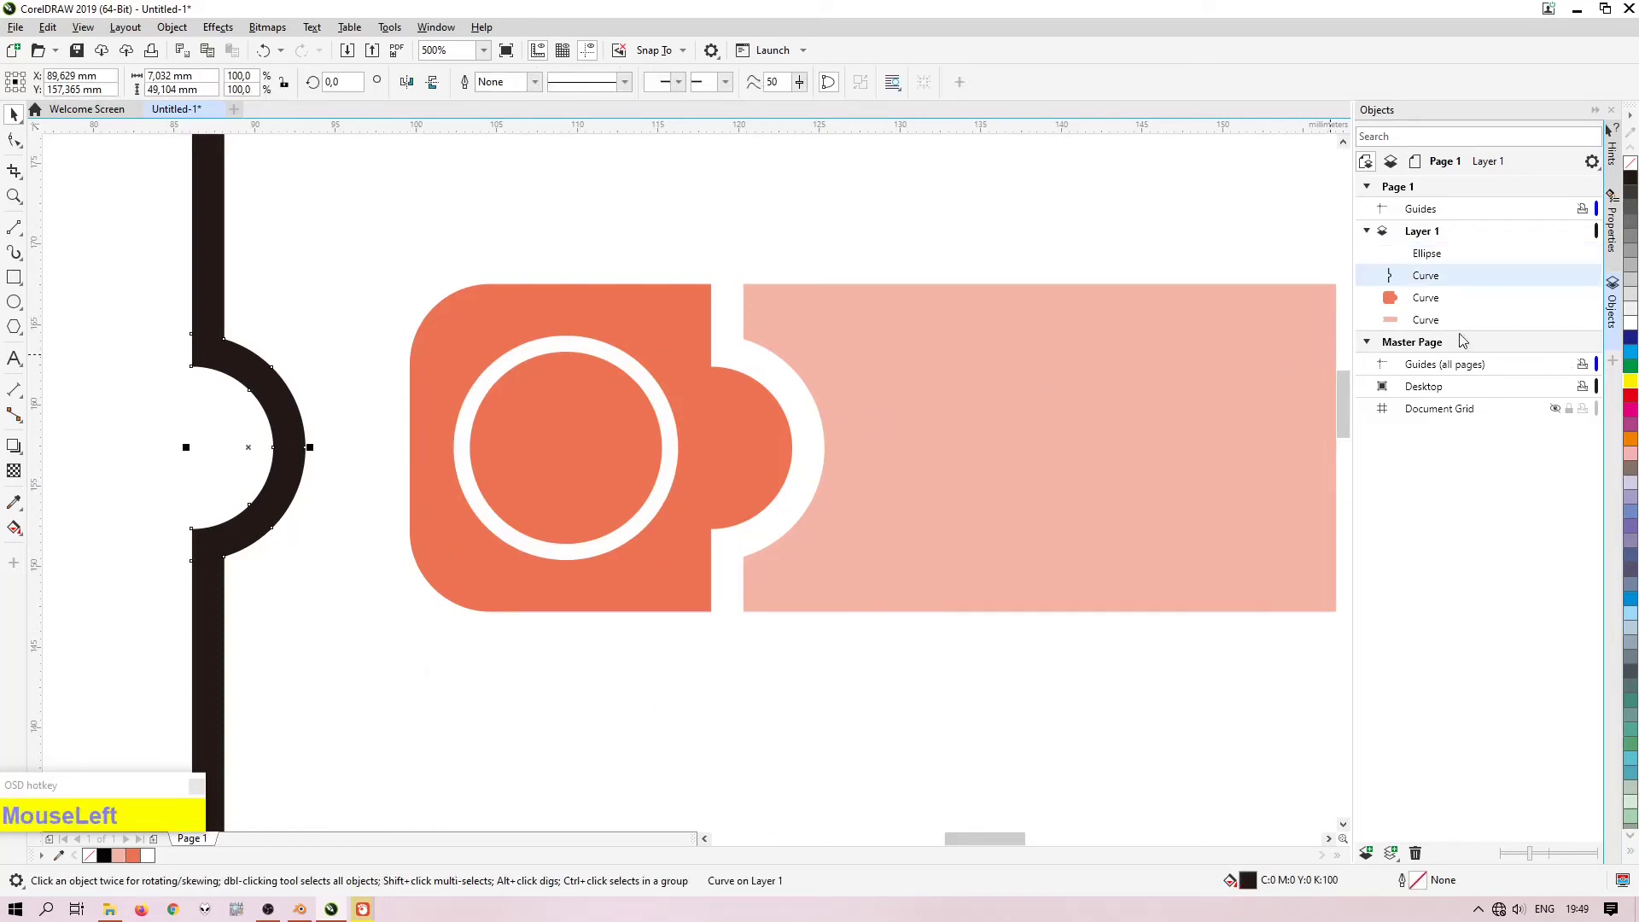
pyautogui.scroll(-3)
pyautogui.scroll(3)
pyautogui.scroll(-3)
pyautogui.scroll(3)
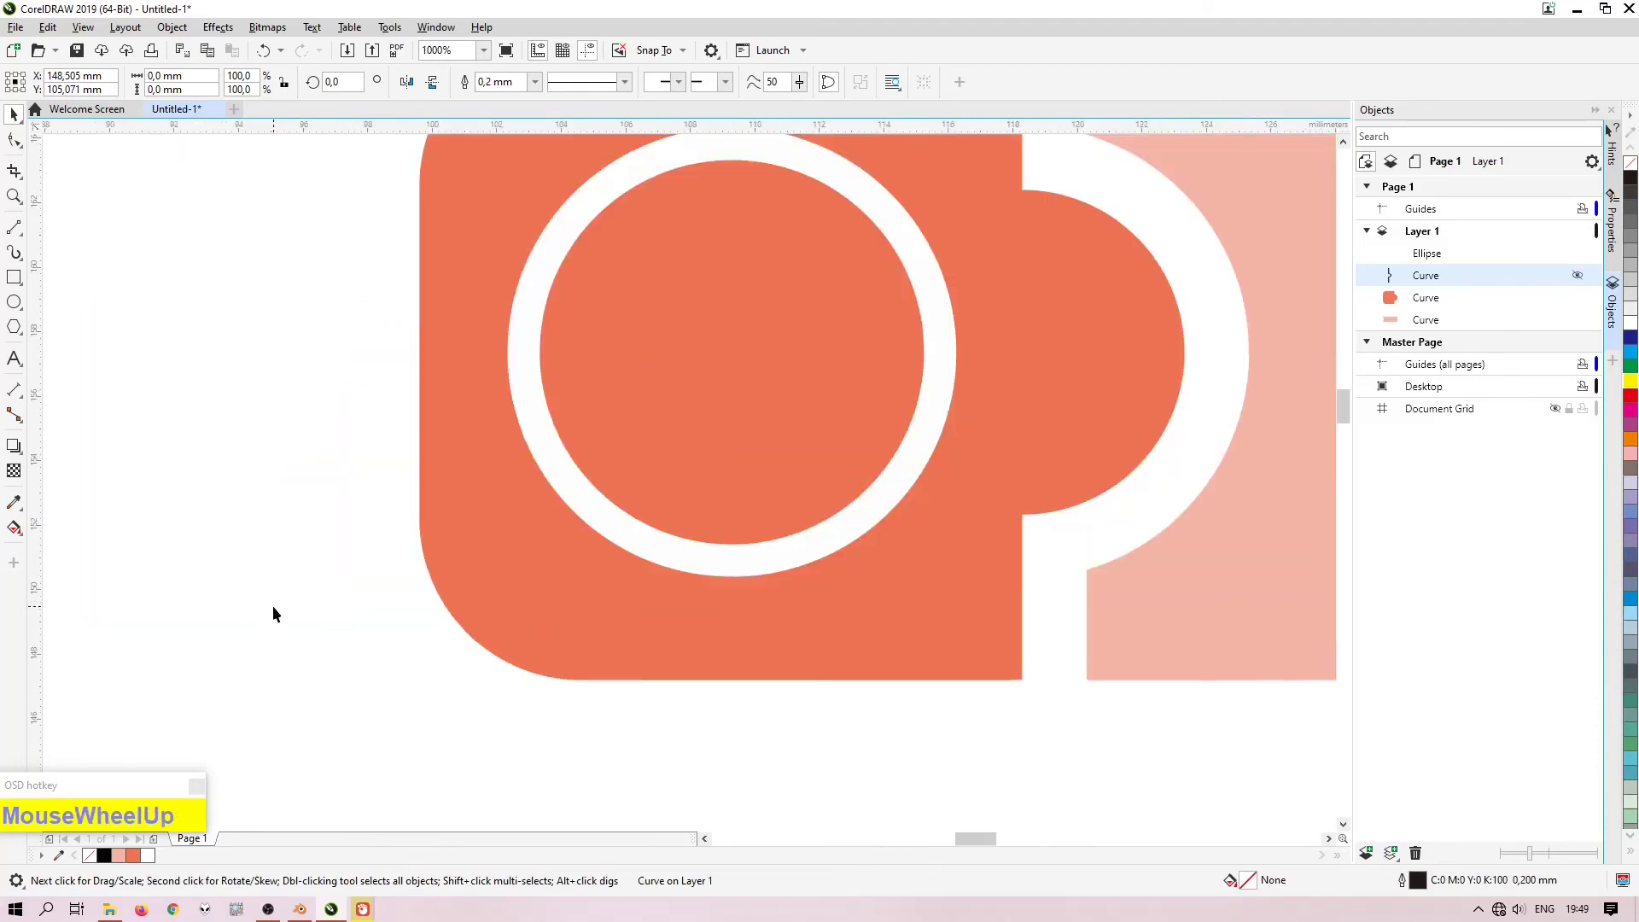
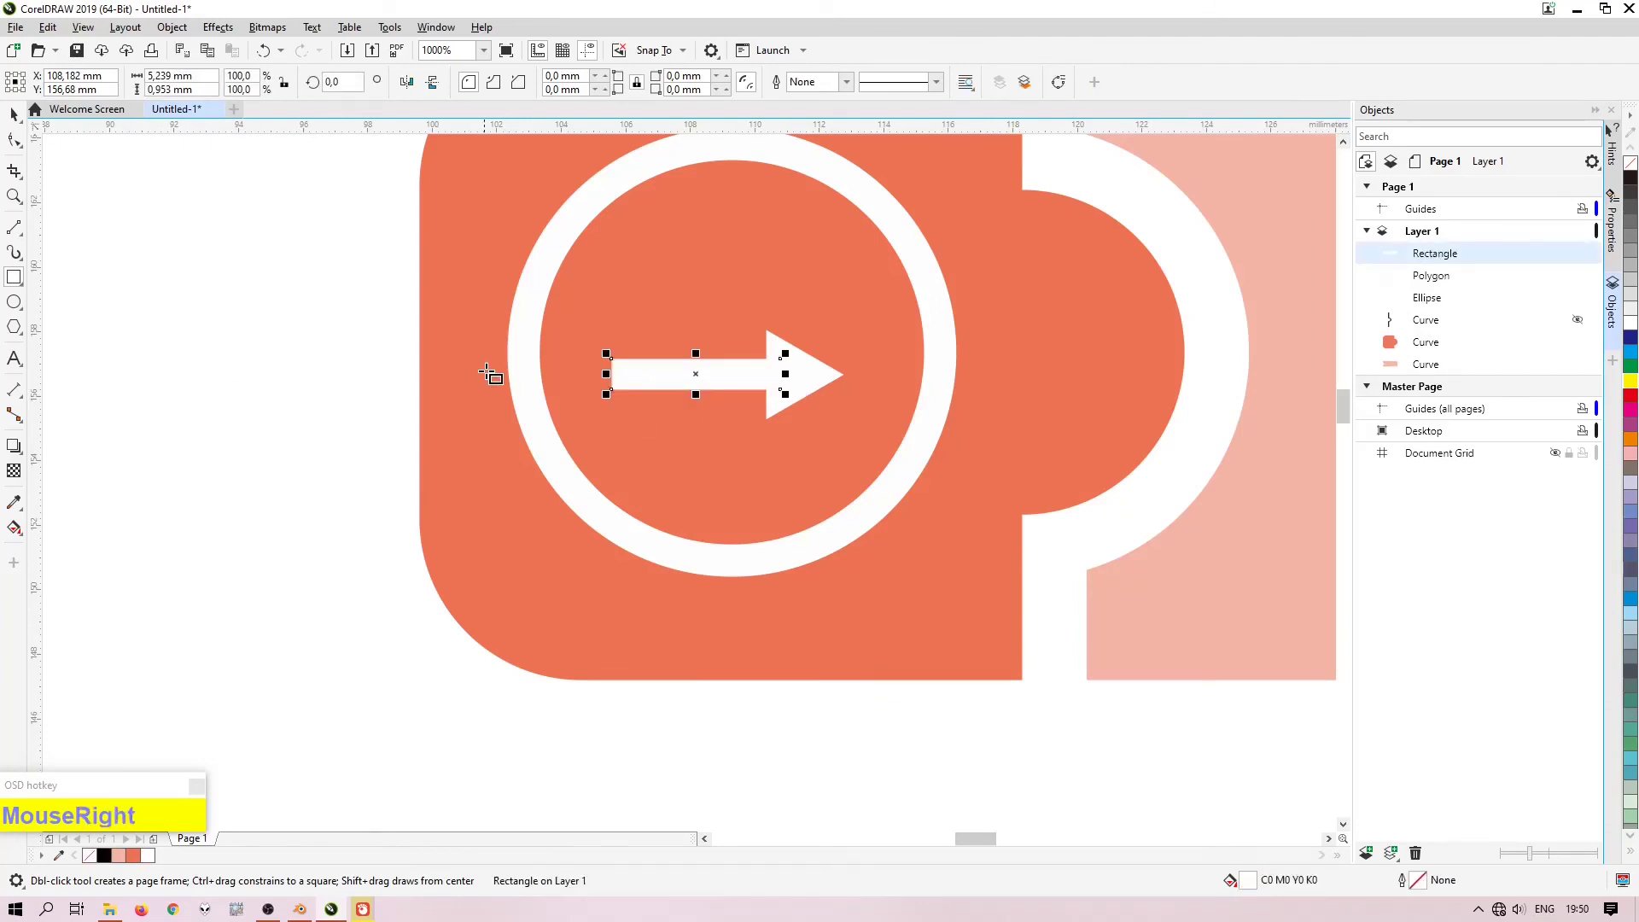
# Step: Select the arrow's bar and triangular head together and weld them into one white arrow shape
pyautogui.scroll(3)
pyautogui.scroll(-3)
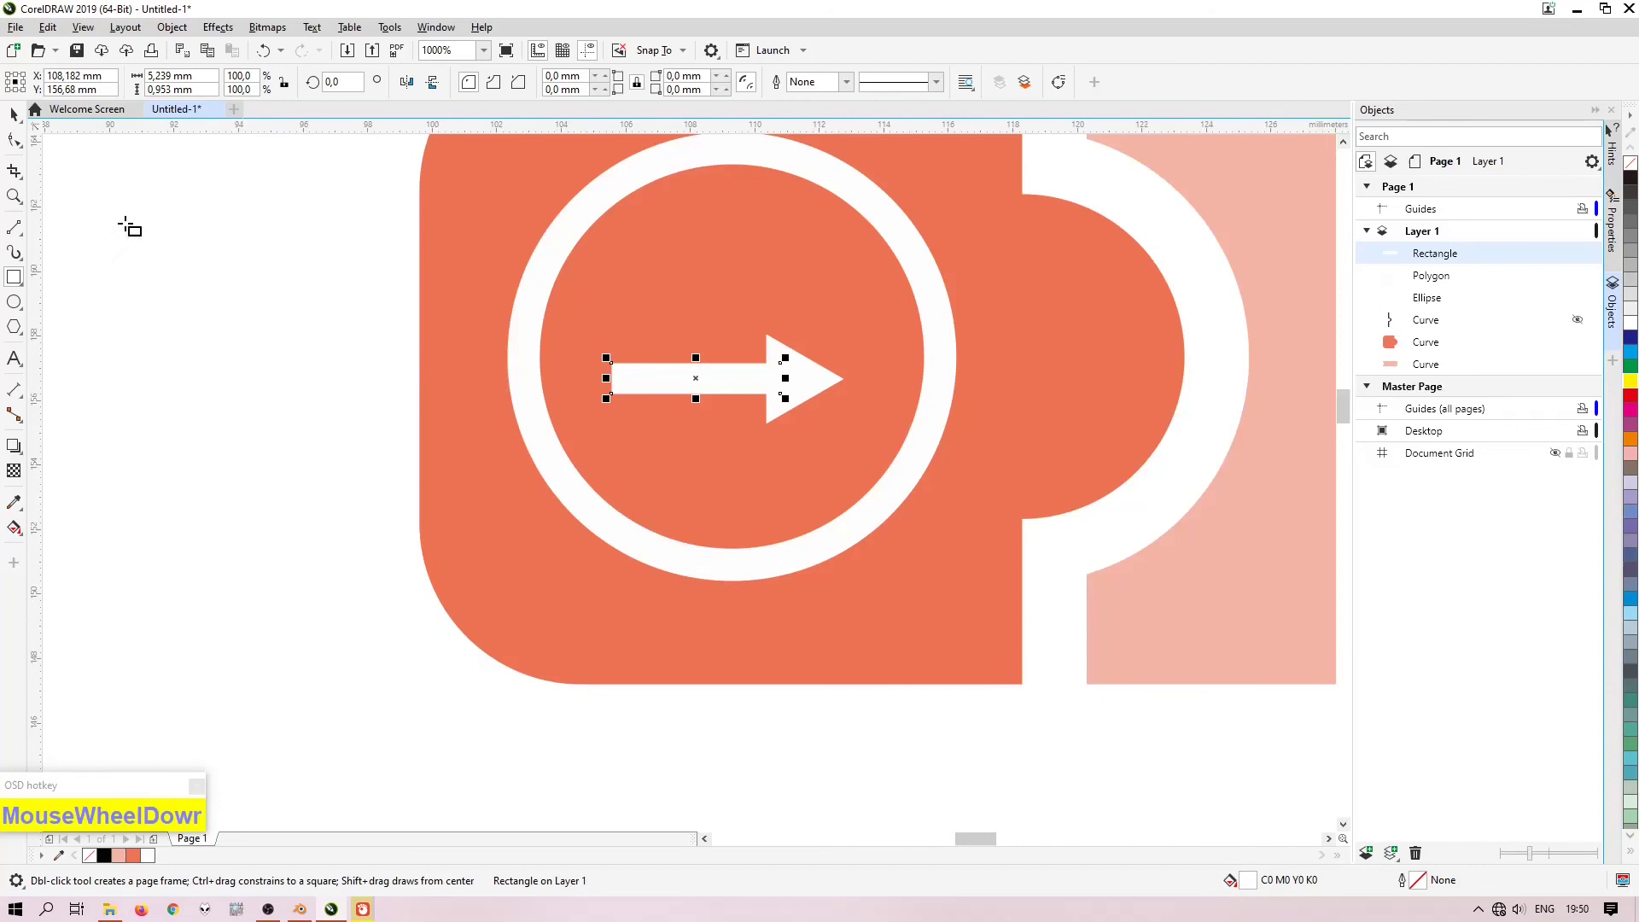
pyautogui.click(23, 116)
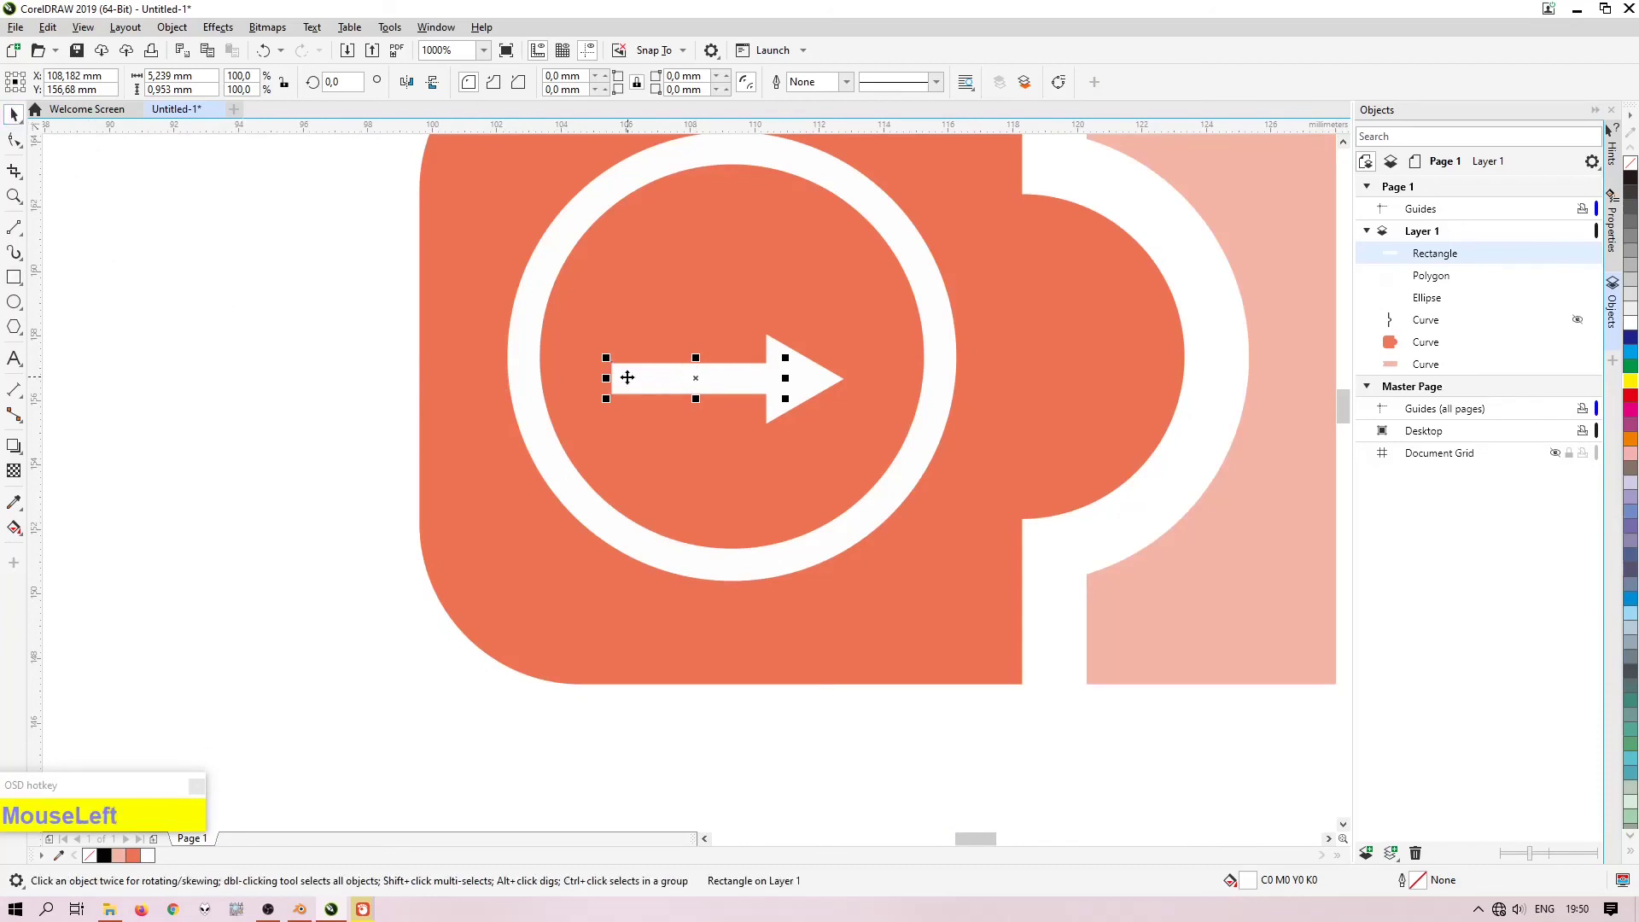
pyautogui.scroll(3)
pyautogui.click(865, 397)
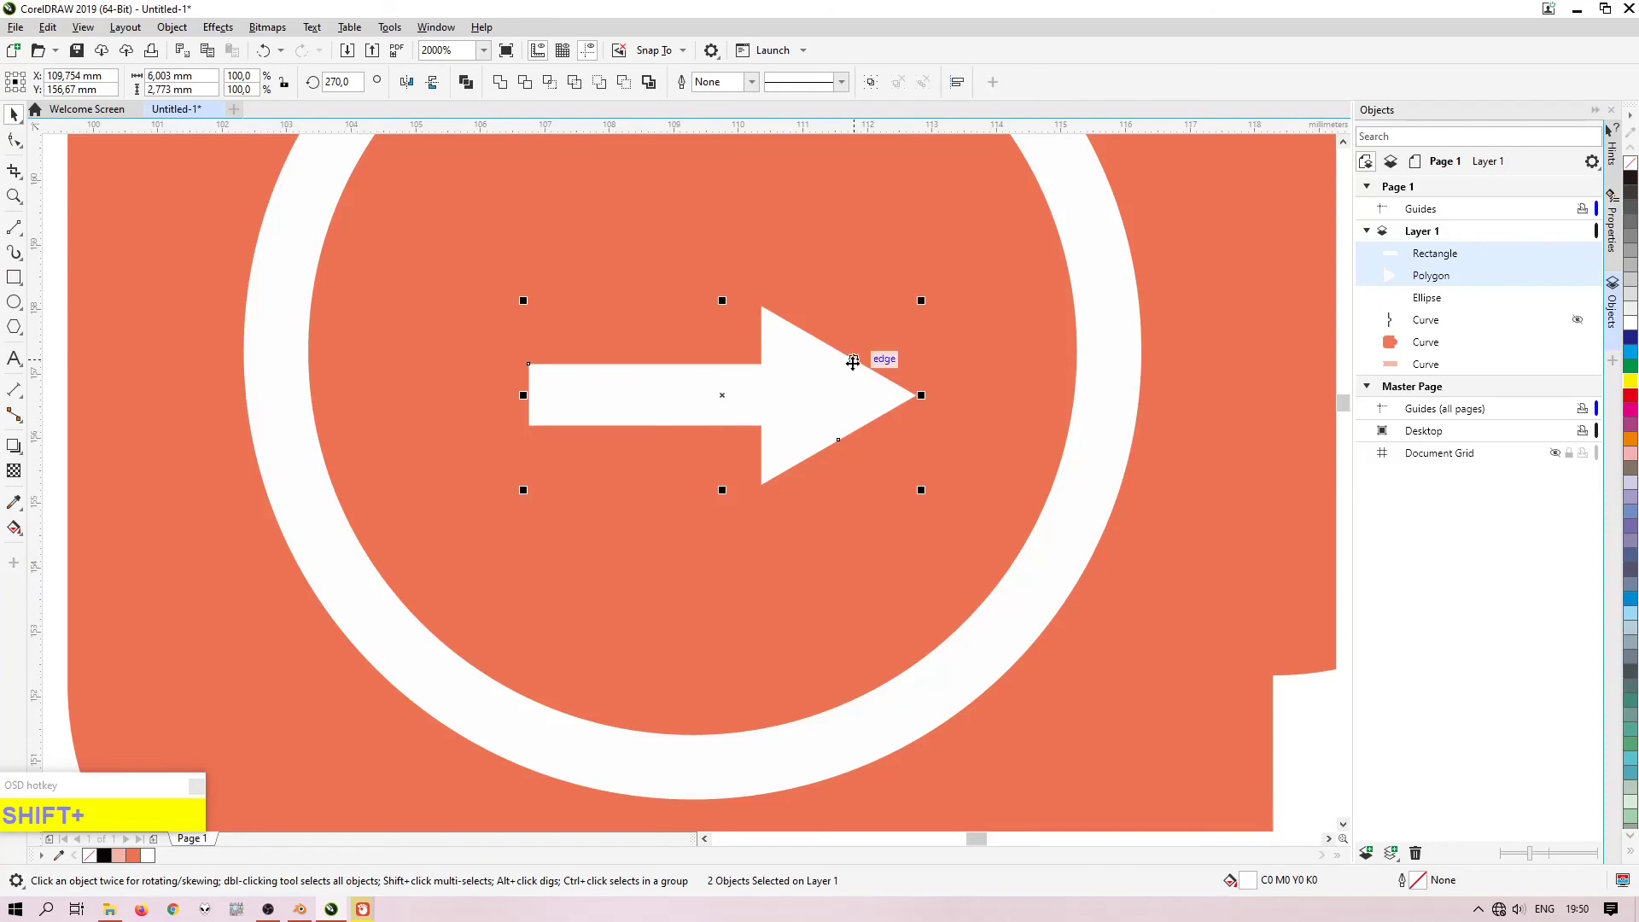
pyautogui.press('e')
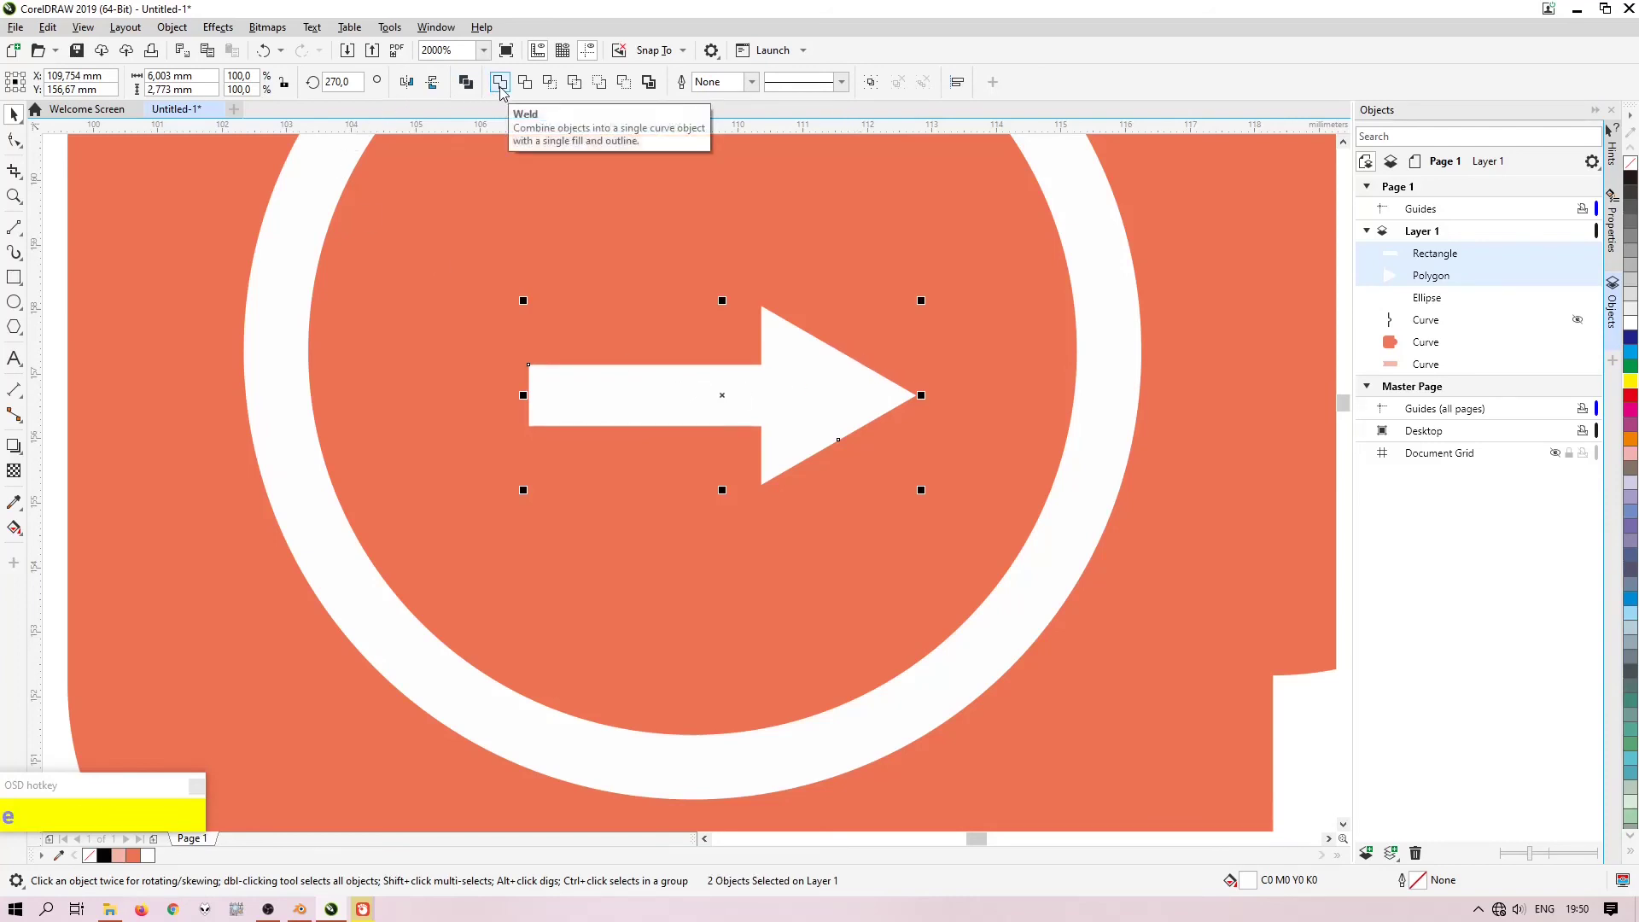
pyautogui.click(507, 91)
# Step: Add the ring to the selection and centre the welded arrow inside it horizontally and vertically
pyautogui.scroll(-3)
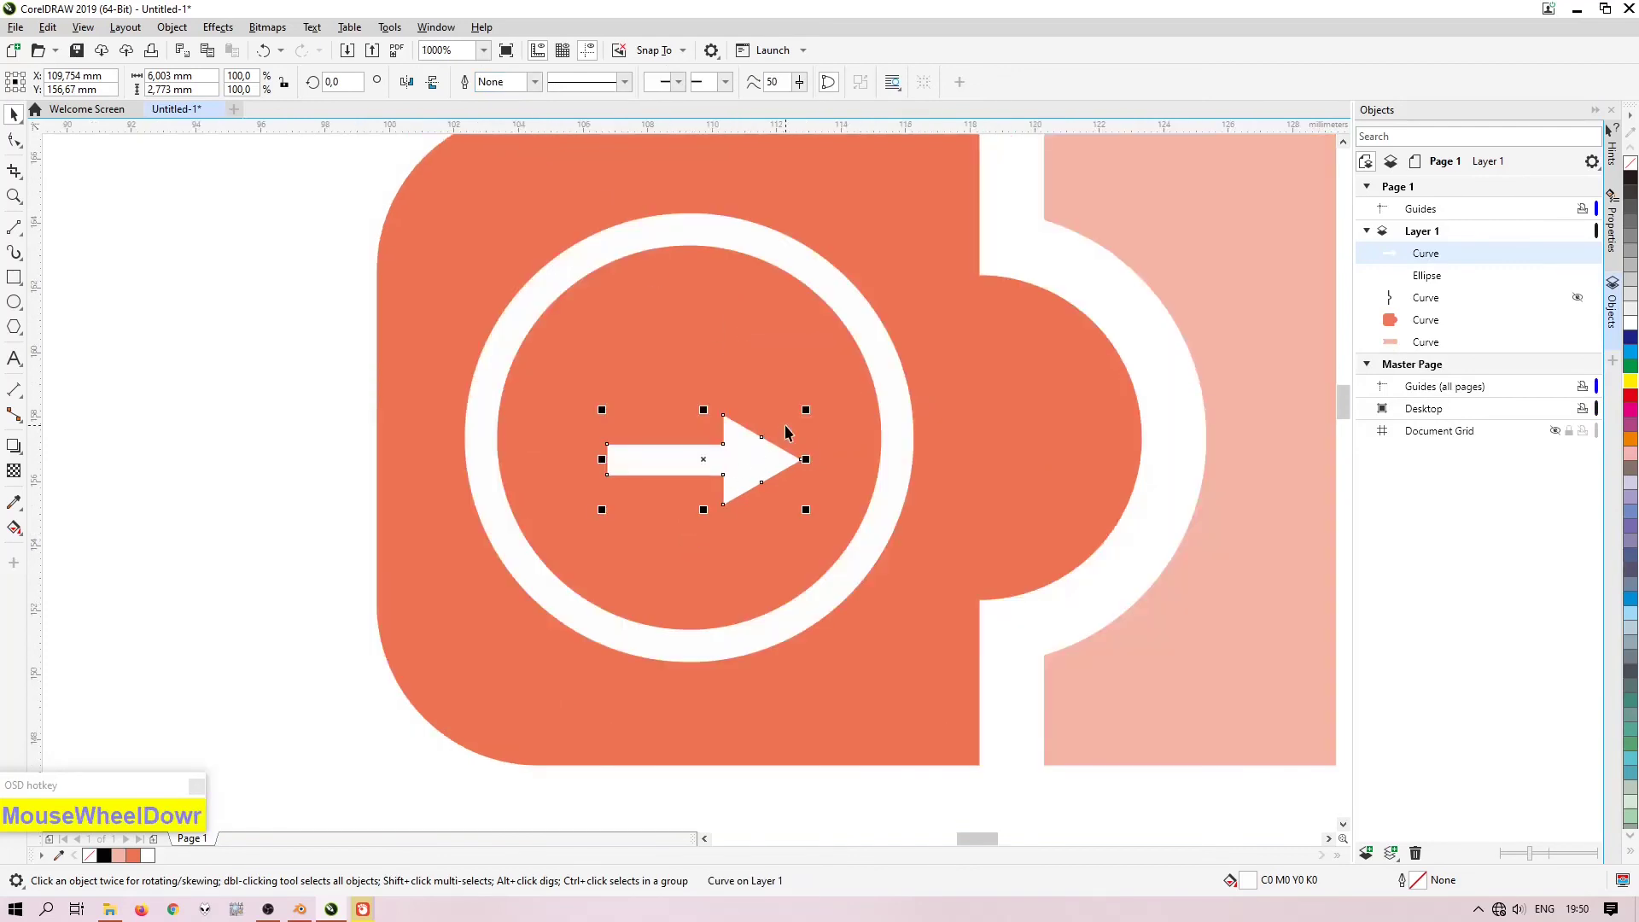
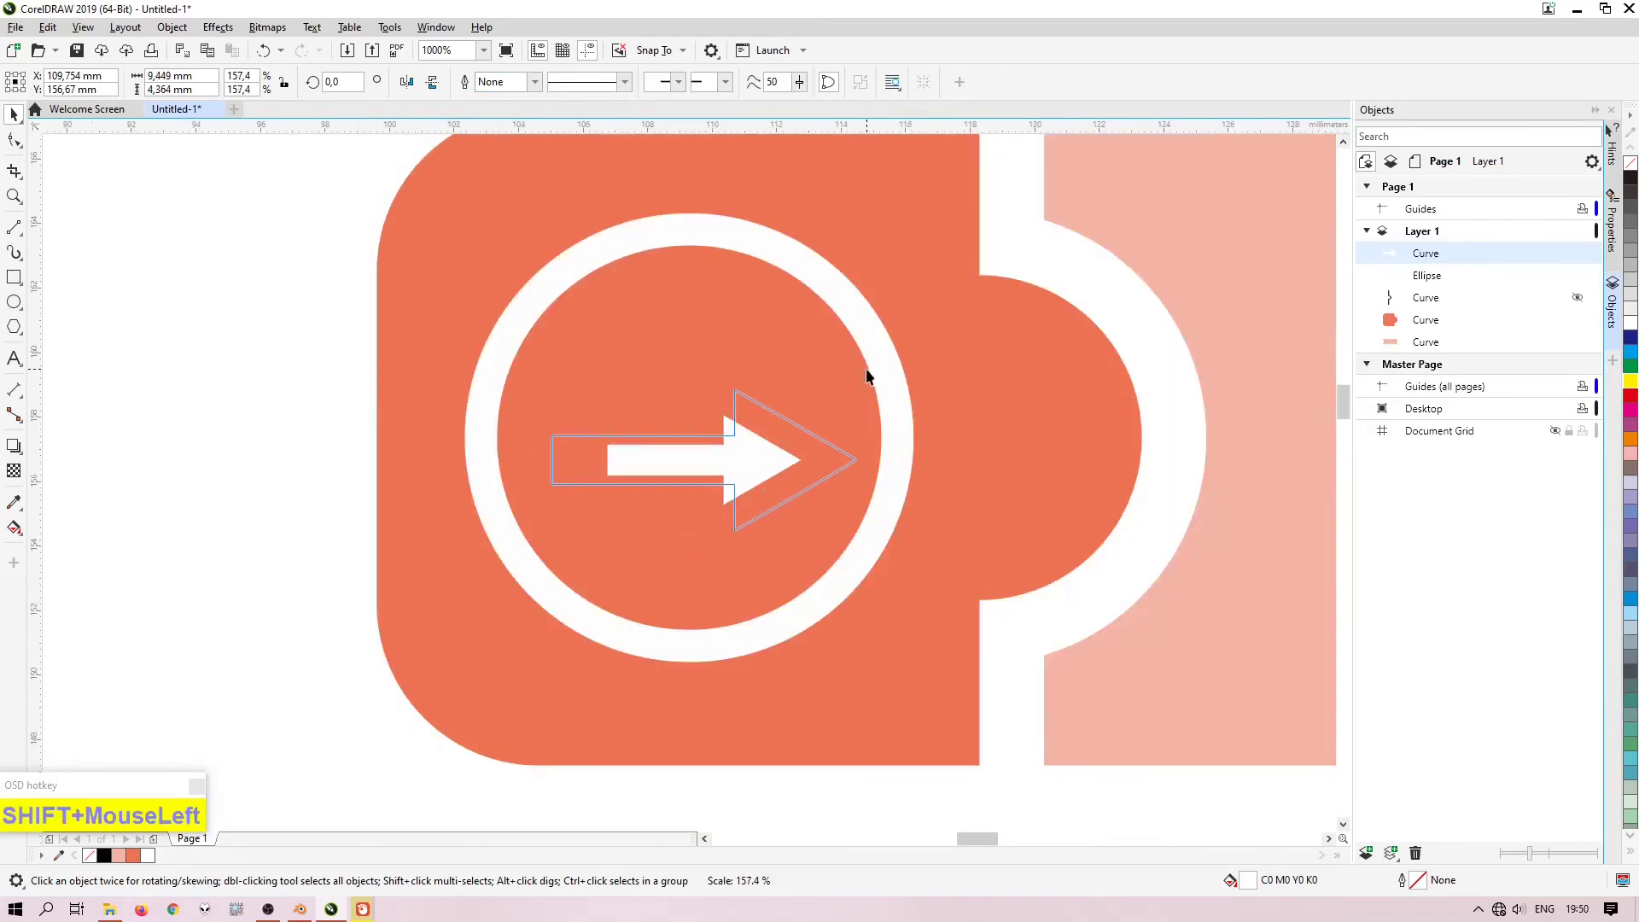
pyautogui.click(795, 252)
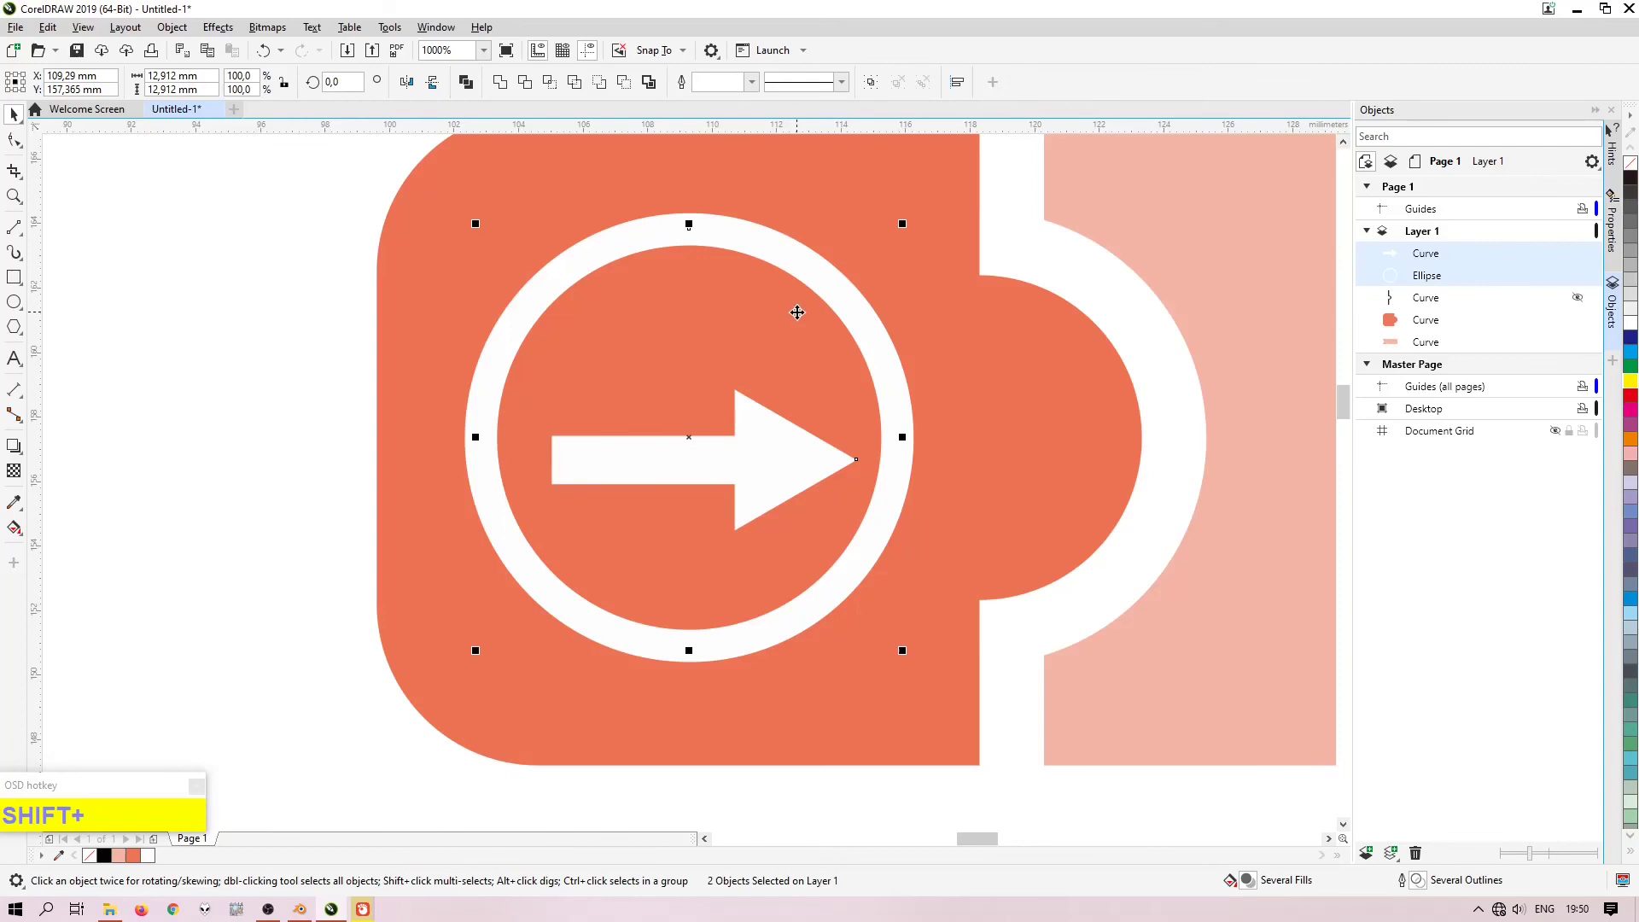
pyautogui.press('shift+e')
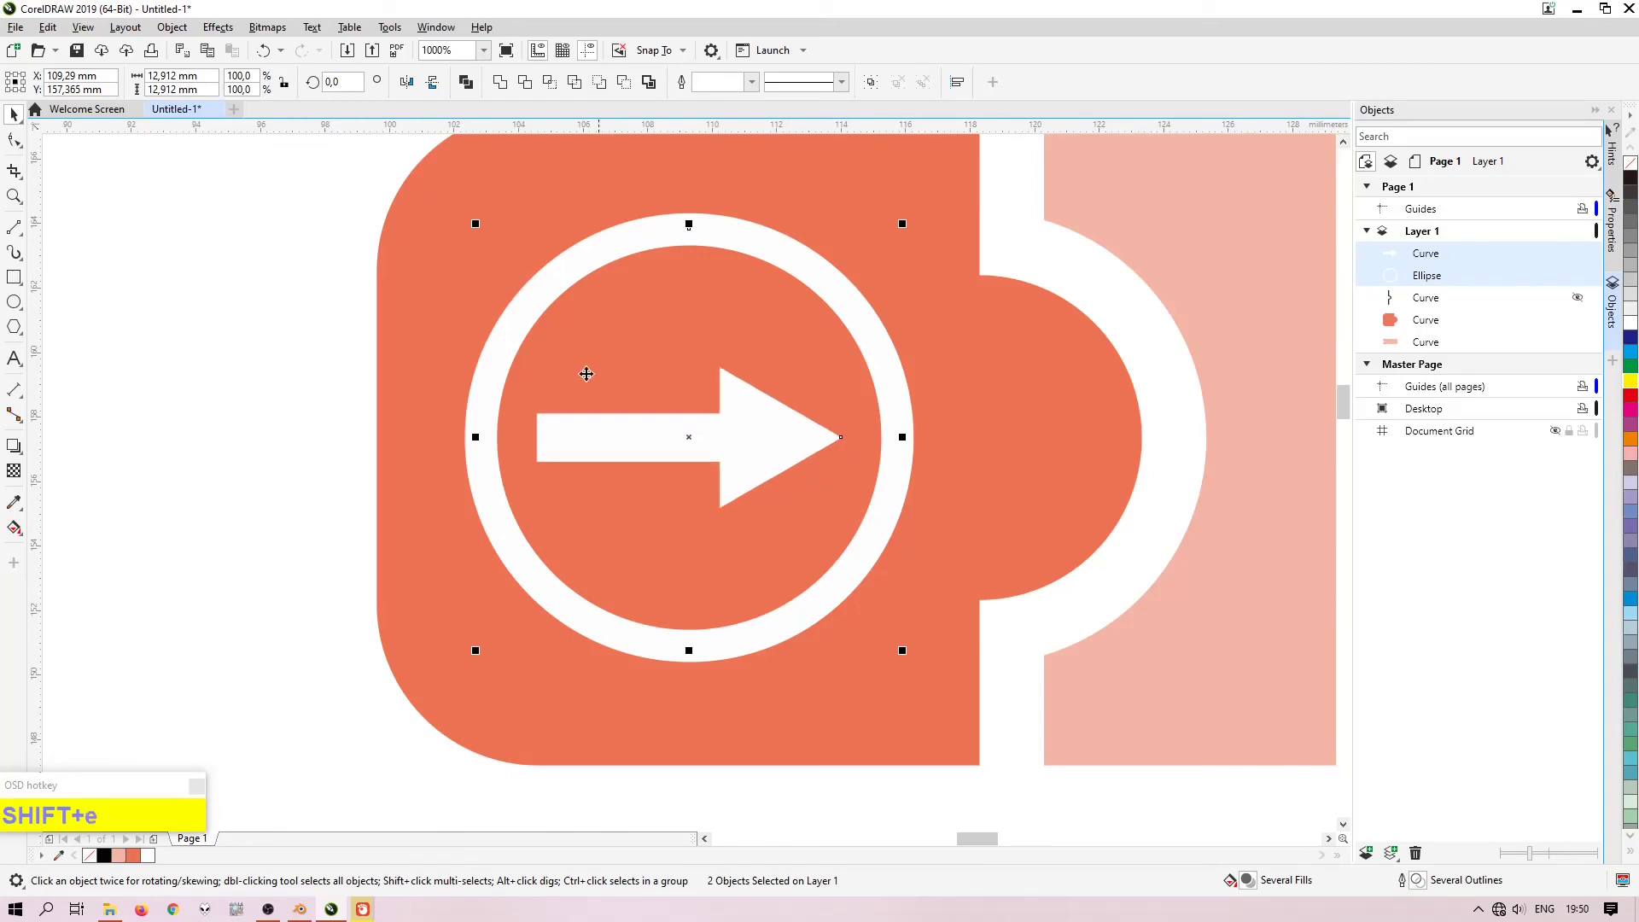
pyautogui.click(255, 454)
pyautogui.scroll(-3)
pyautogui.scroll(3)
# Step: Place white Arial text reading BUTTON across the light salmon right piece
pyautogui.scroll(-3)
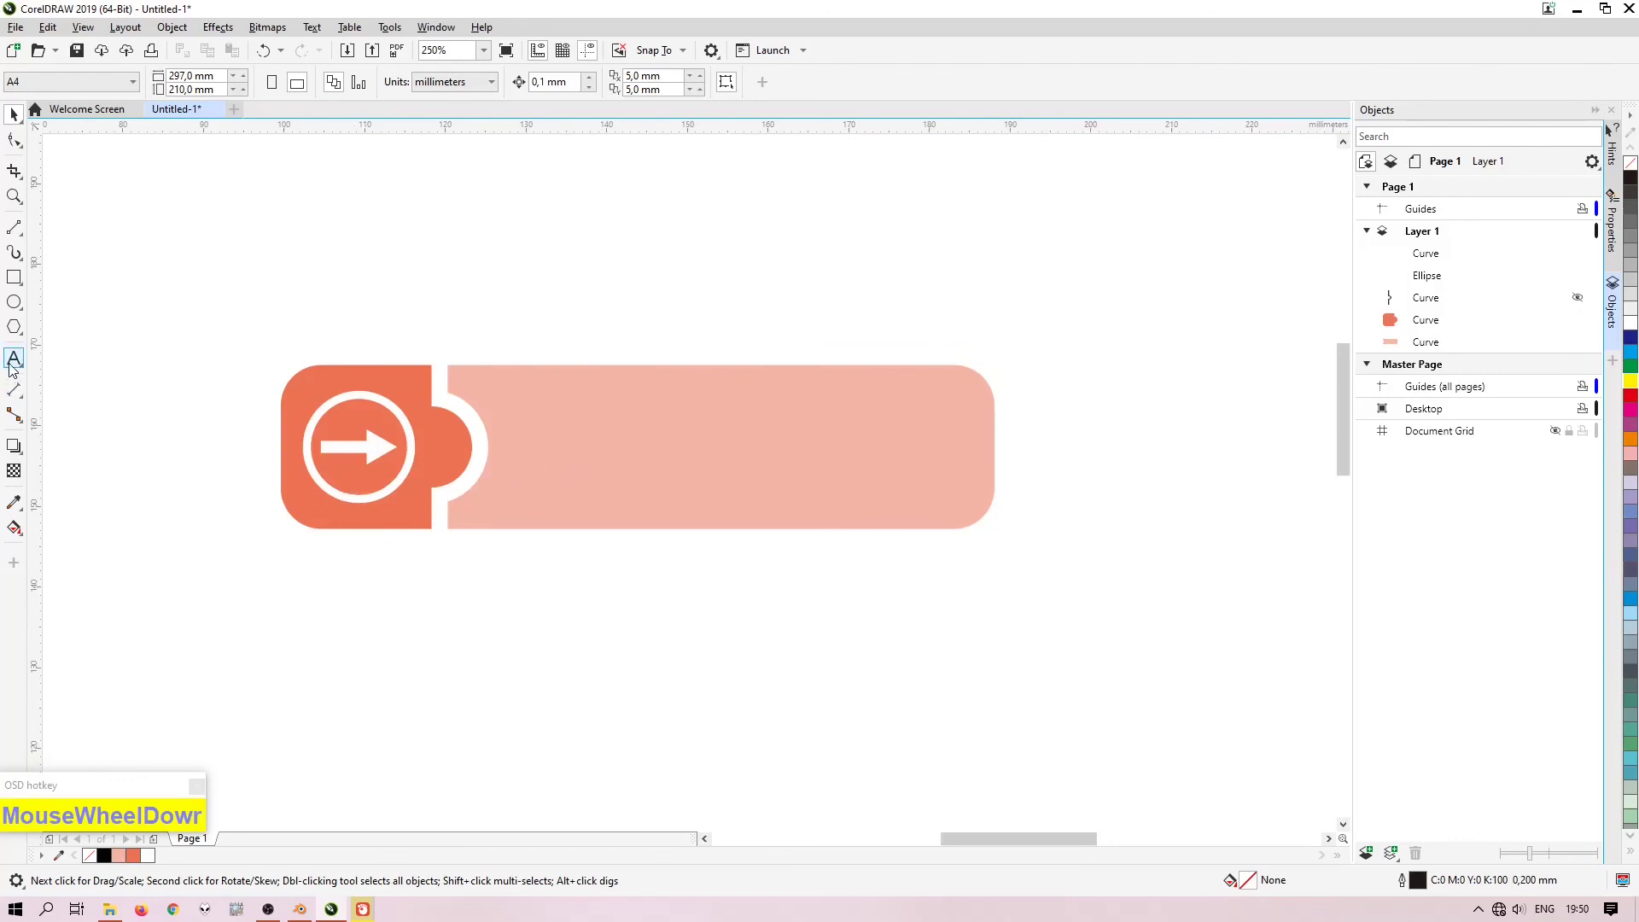
pyautogui.click(16, 367)
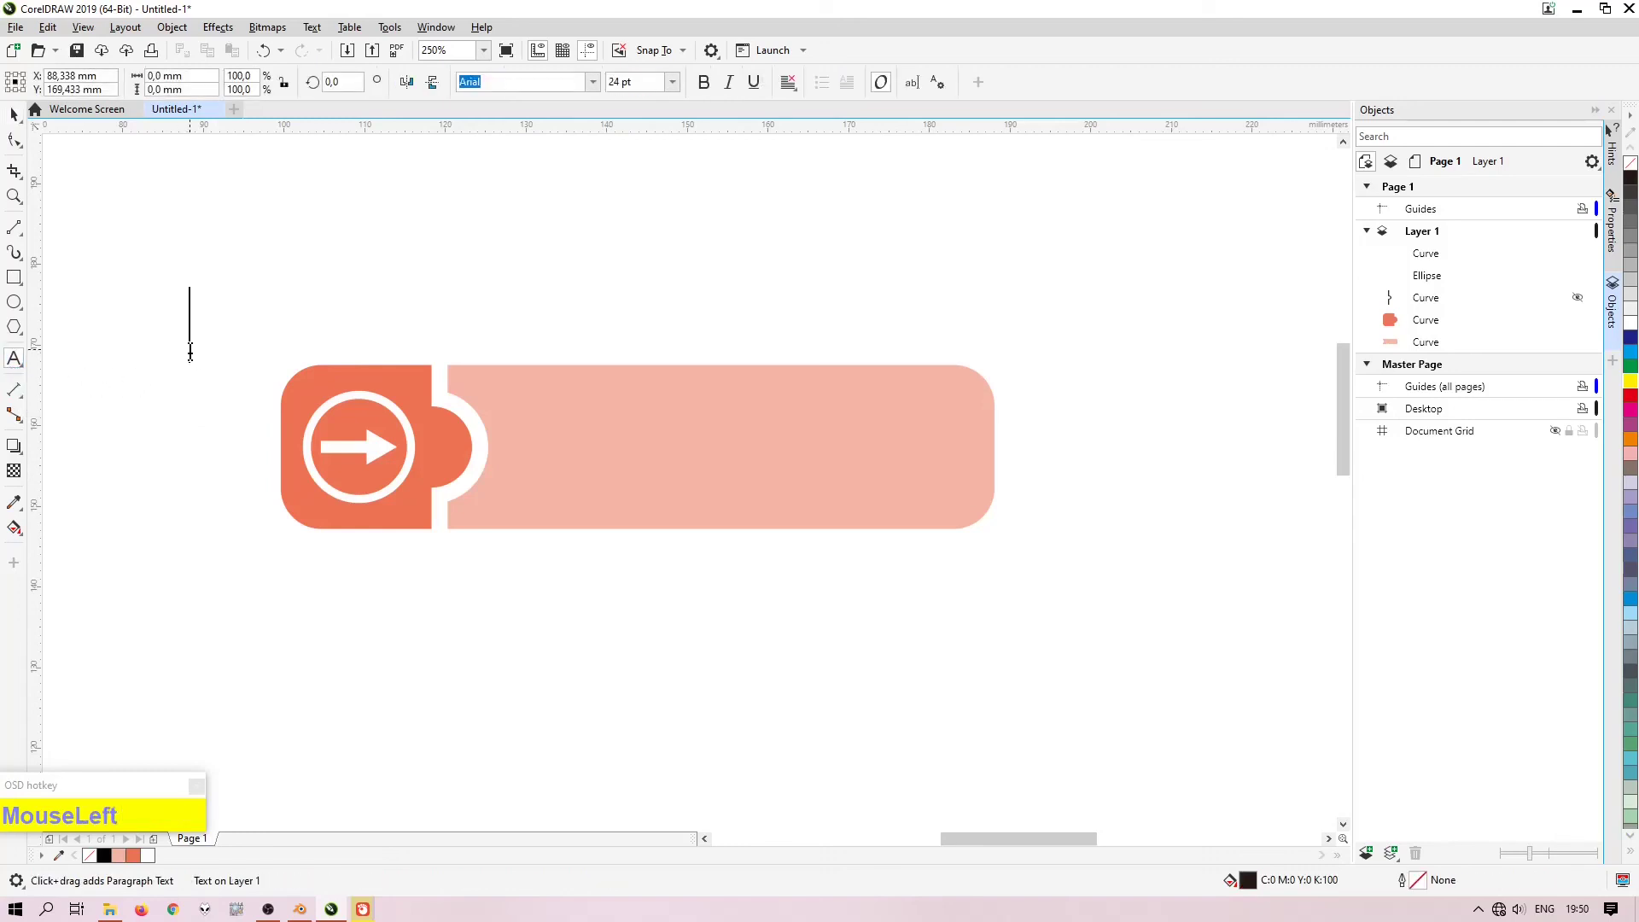
pyautogui.press('b')
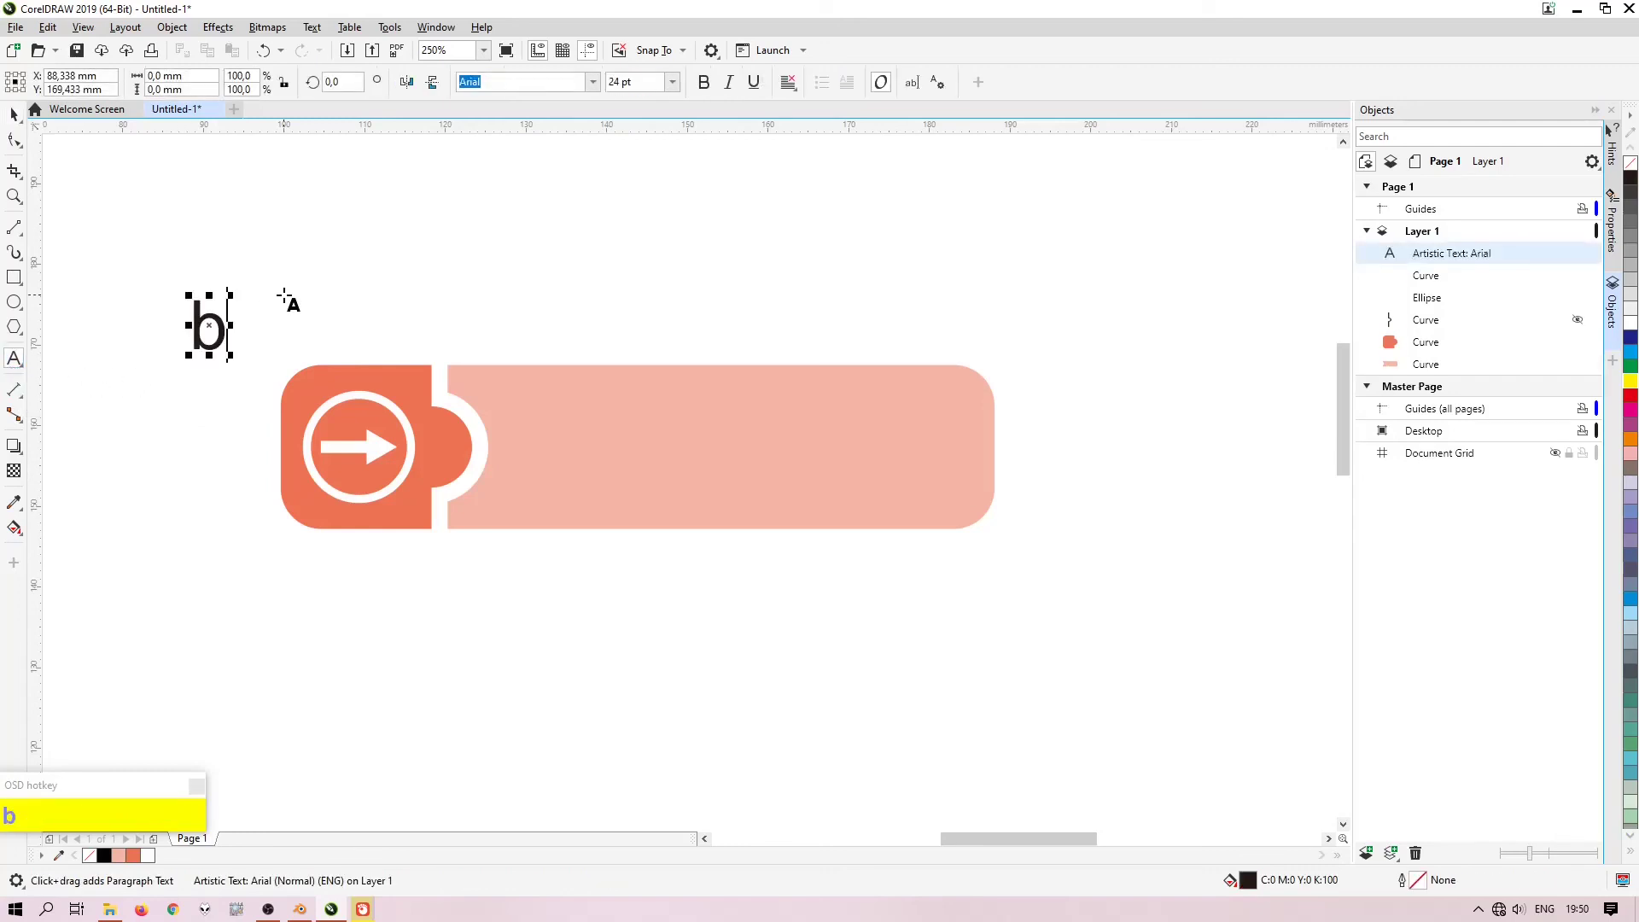
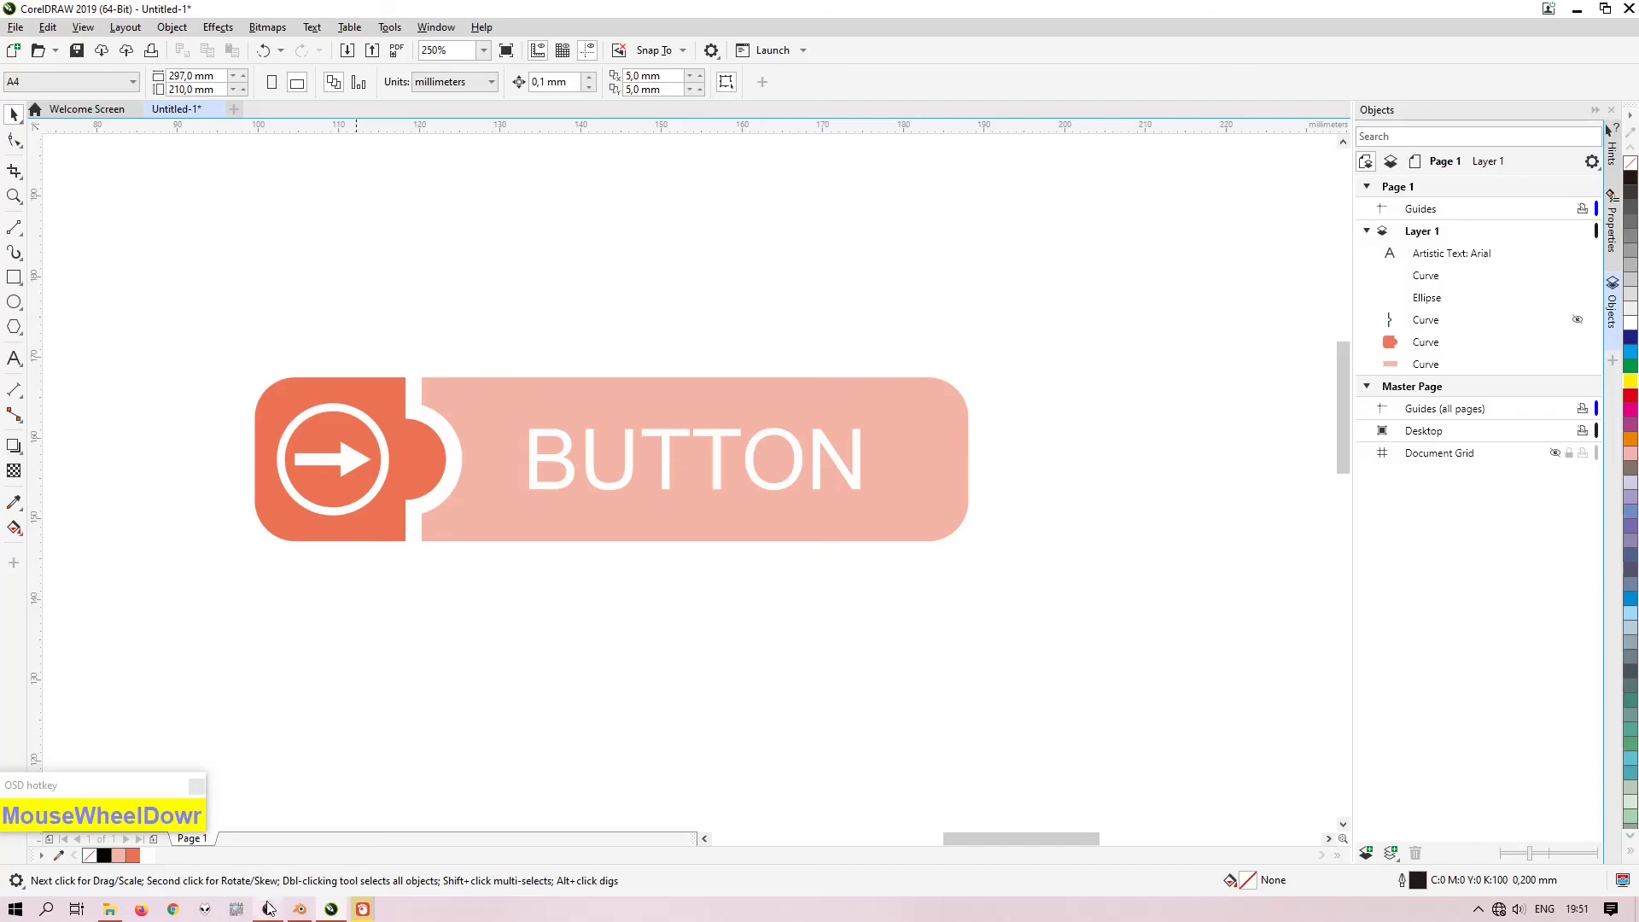
pyautogui.click(274, 905)
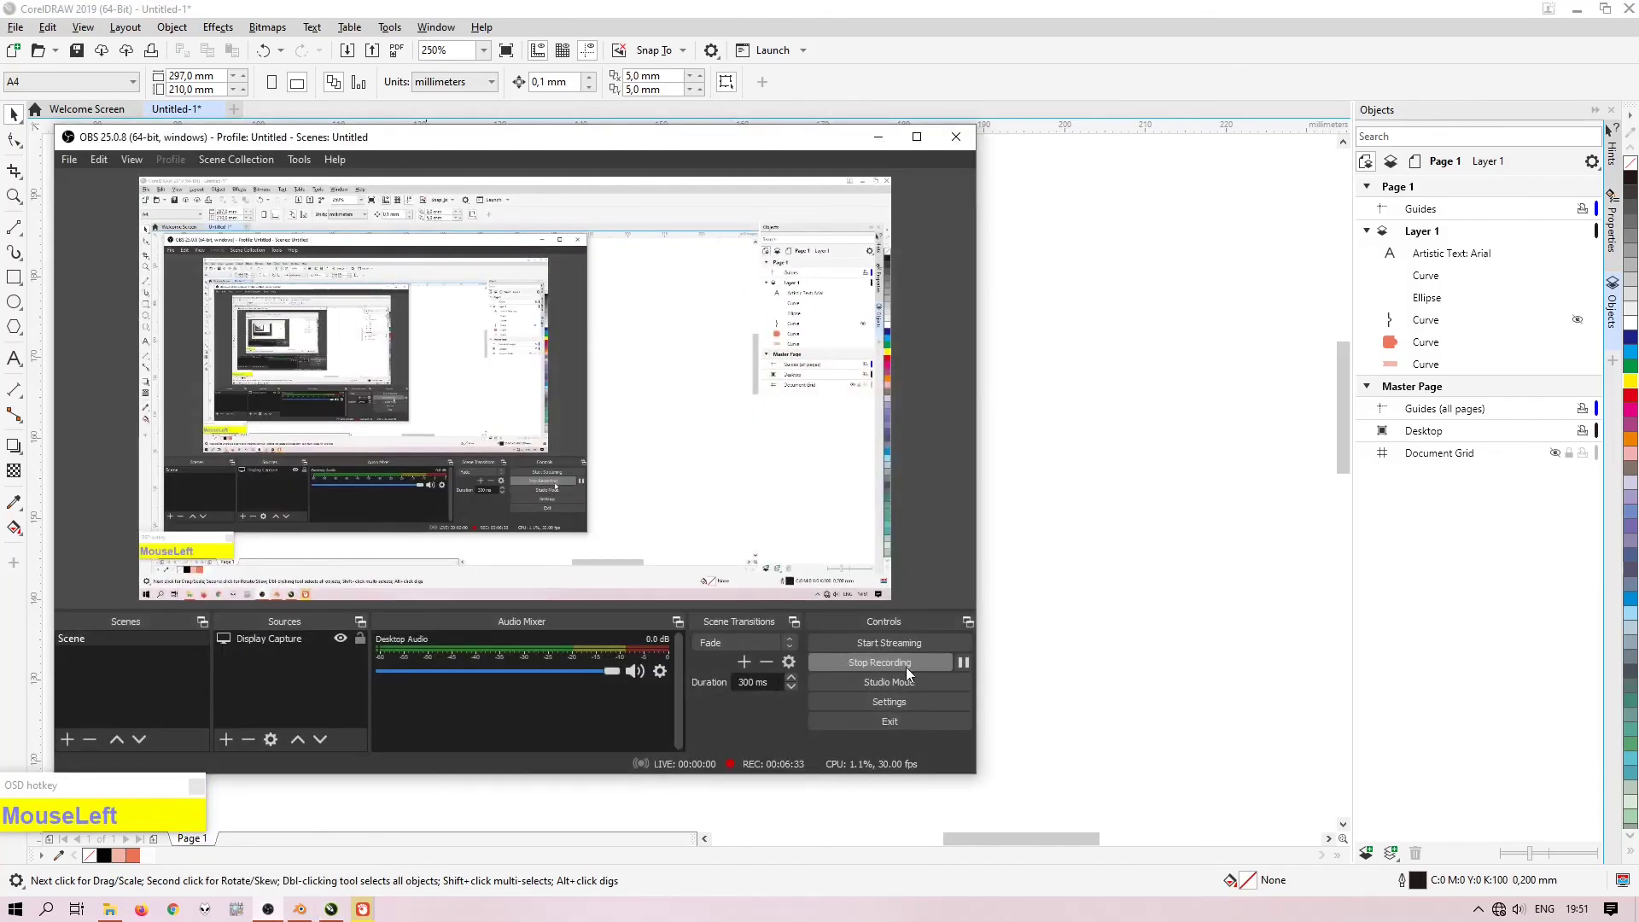